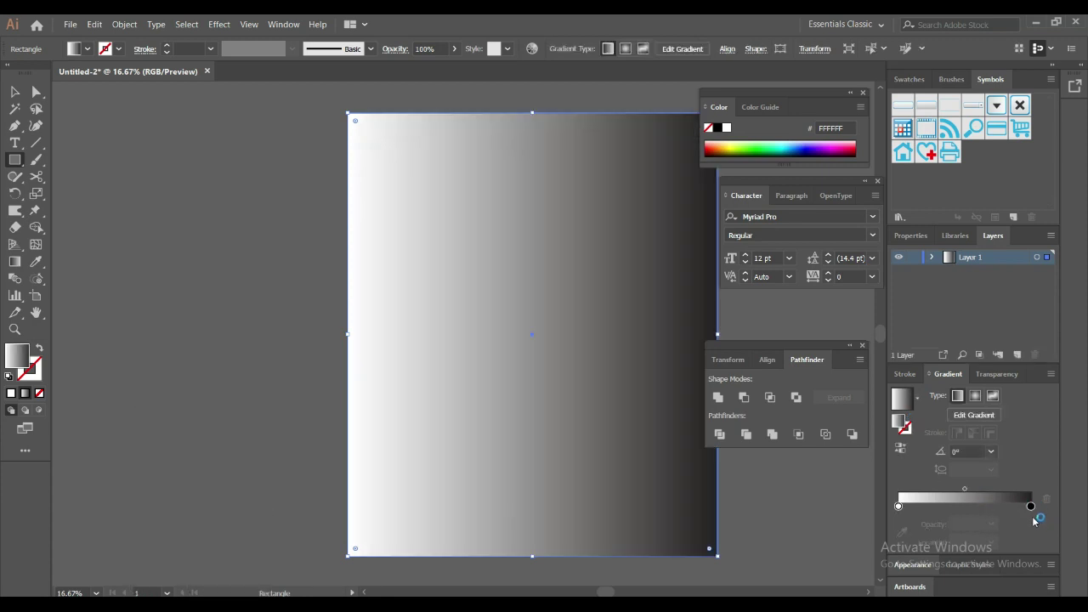
Step: Recolour the dark gradient stop of the background rectangle to a purple swatch
double_click(1034, 511)
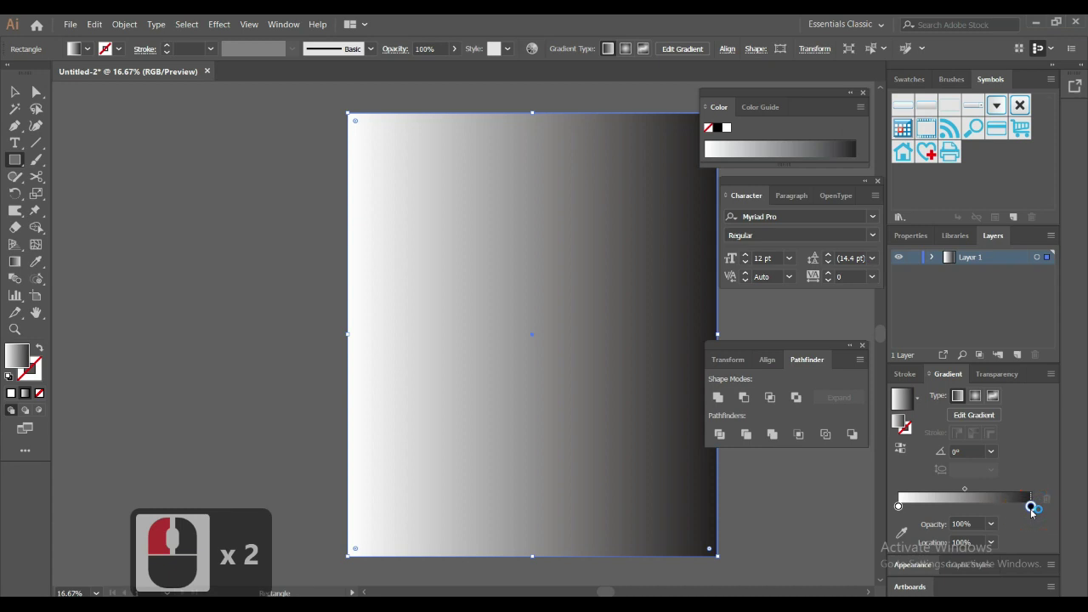
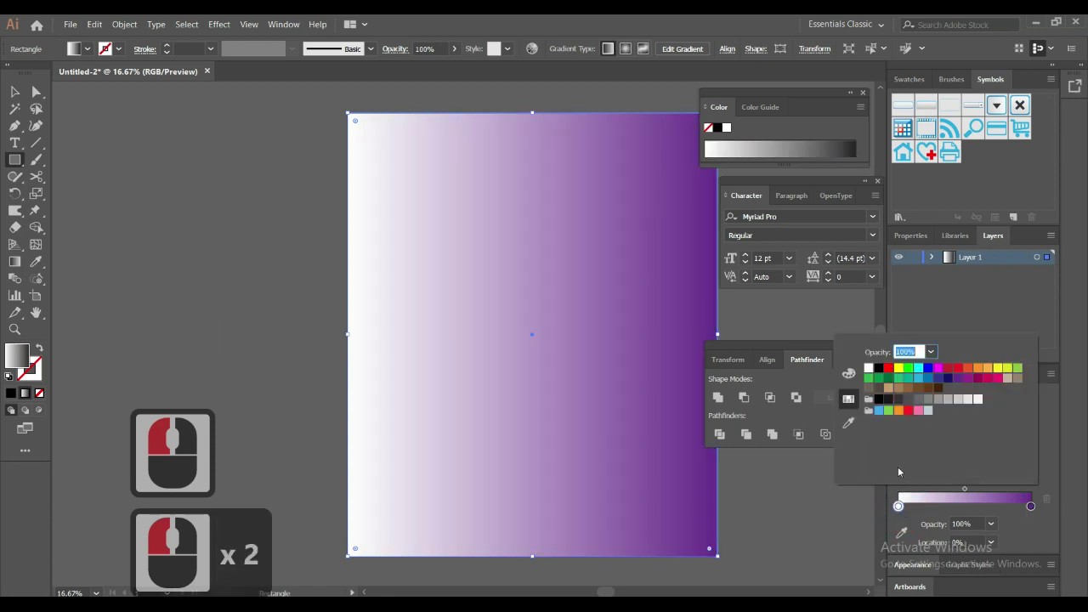
click(972, 386)
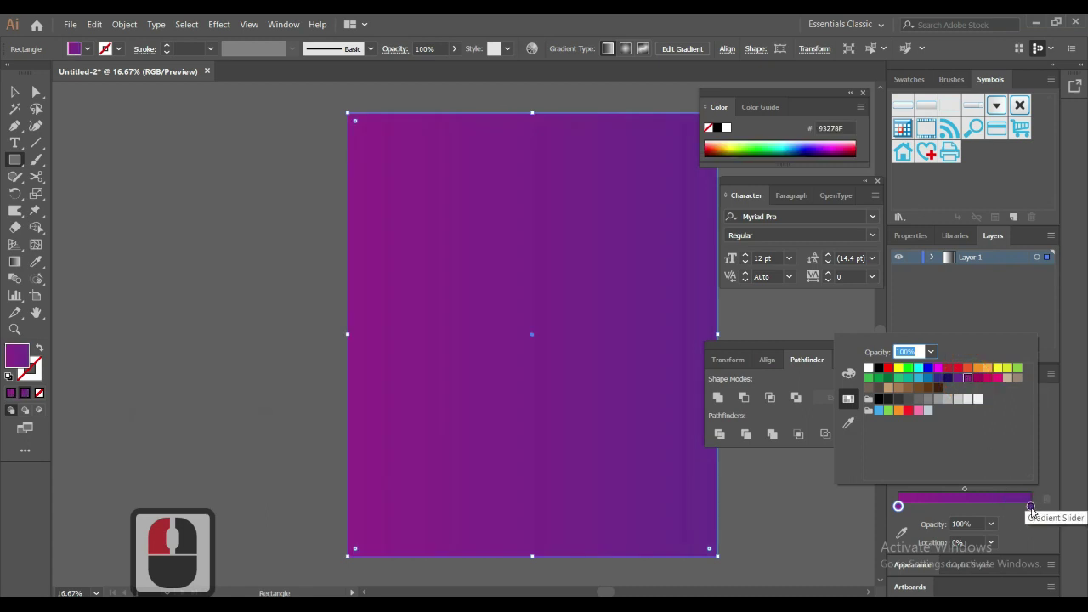
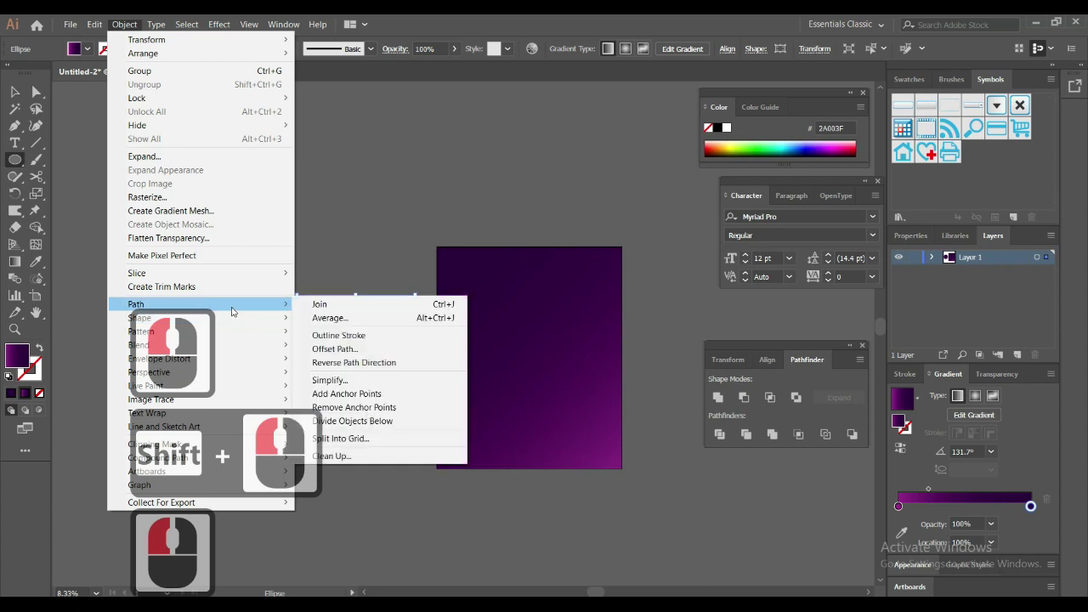
Step: Offset the circle's path by -170 px to create a smaller concentric copy
click(381, 347)
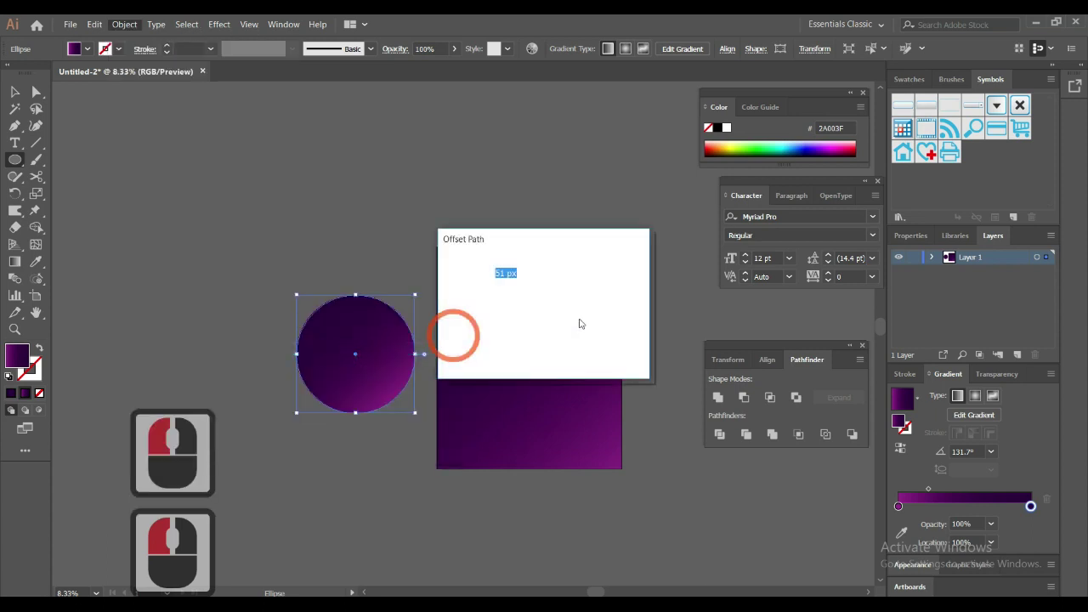
click(470, 351)
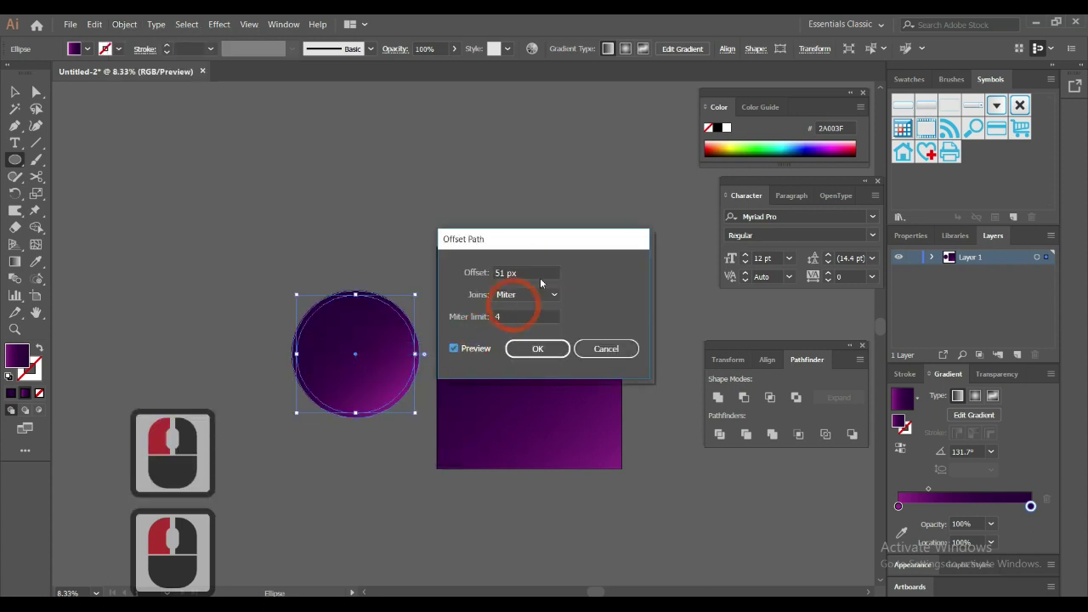
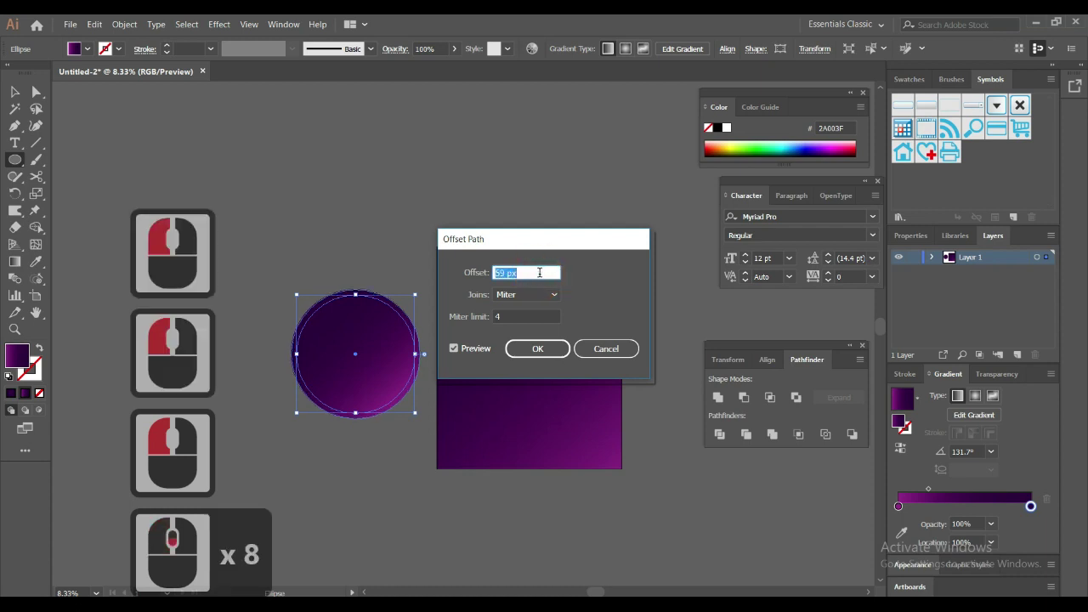
scroll(up, 3)
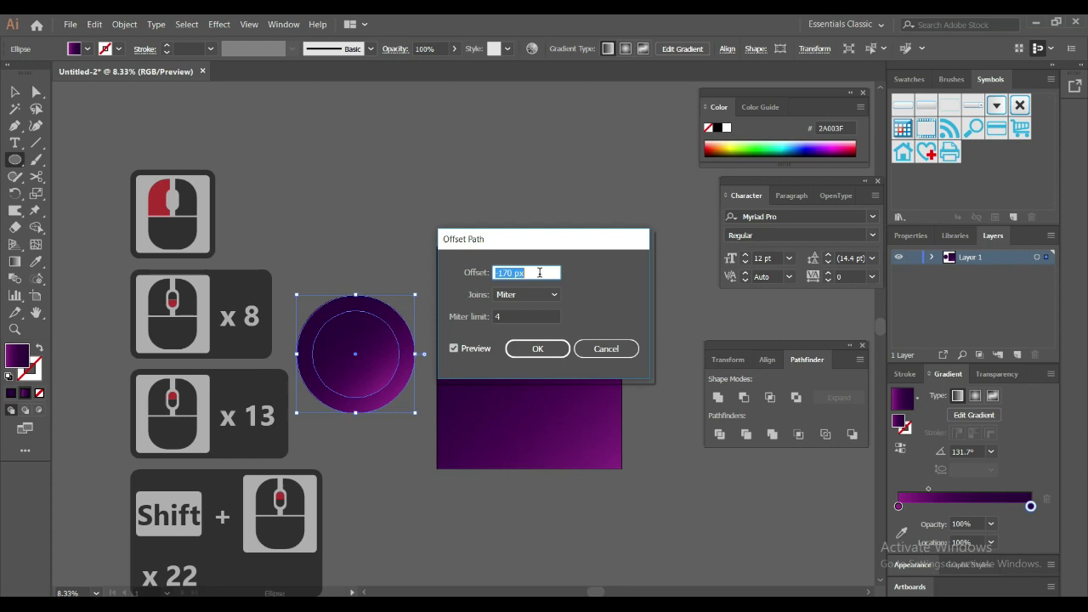
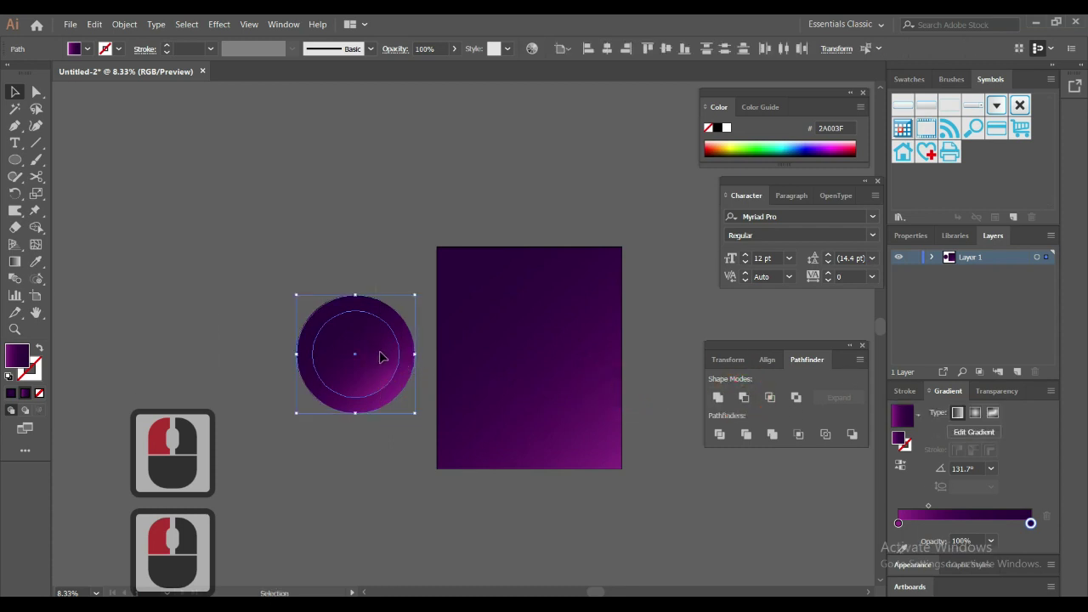
Step: Make the two circles a compound path forming one gradient ring, then deselect
click(341, 264)
click(384, 370)
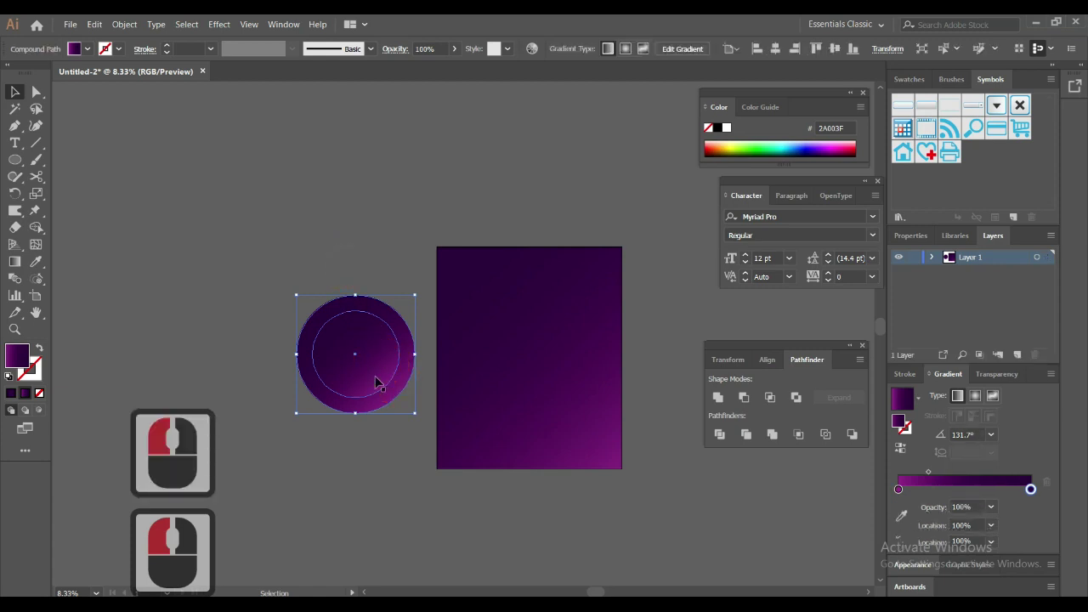
click(367, 450)
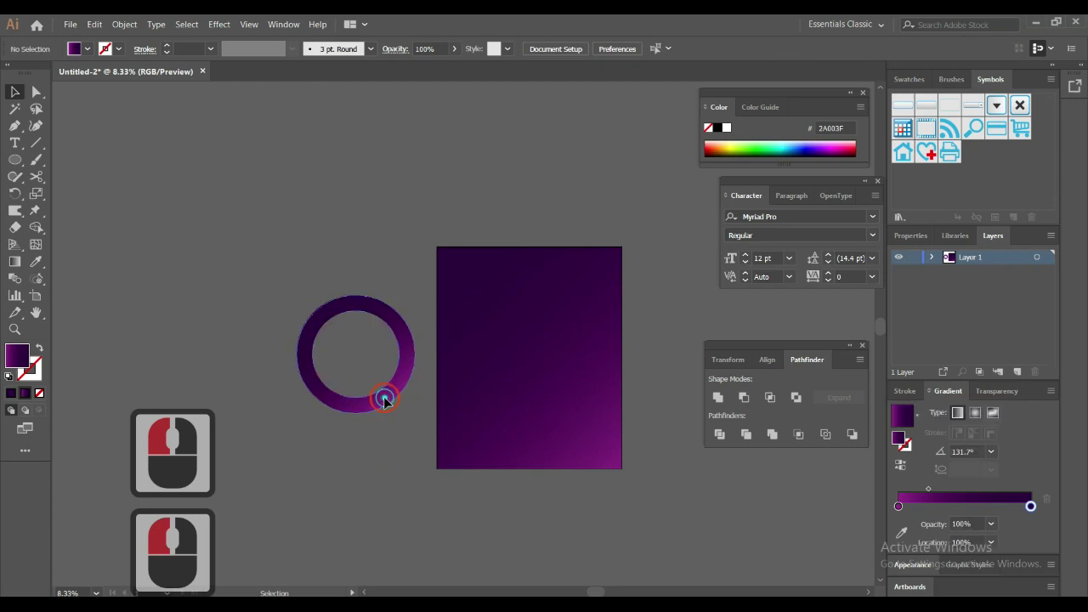
click(391, 396)
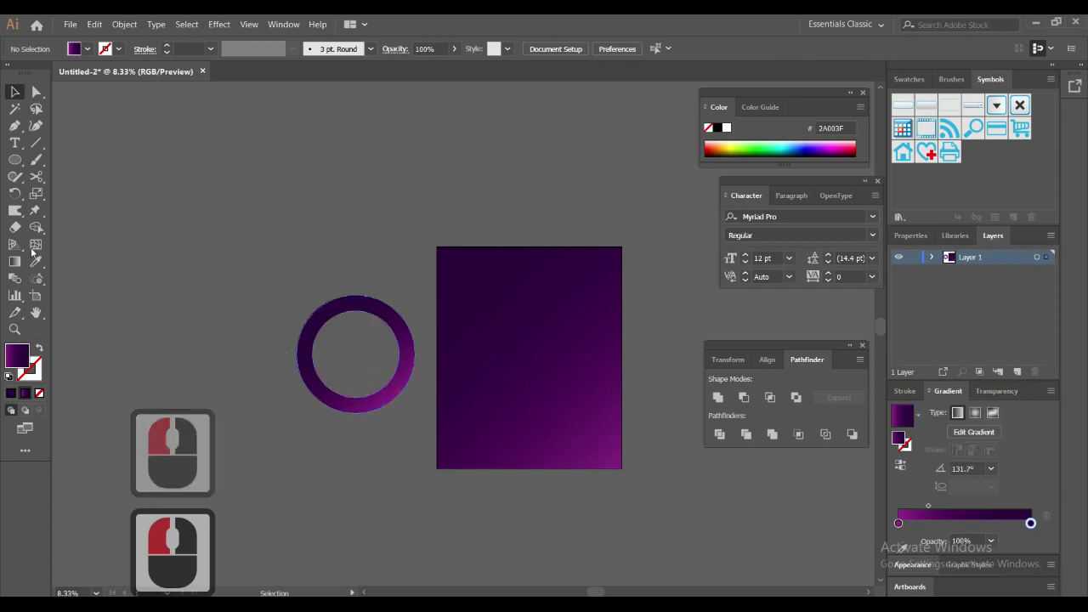
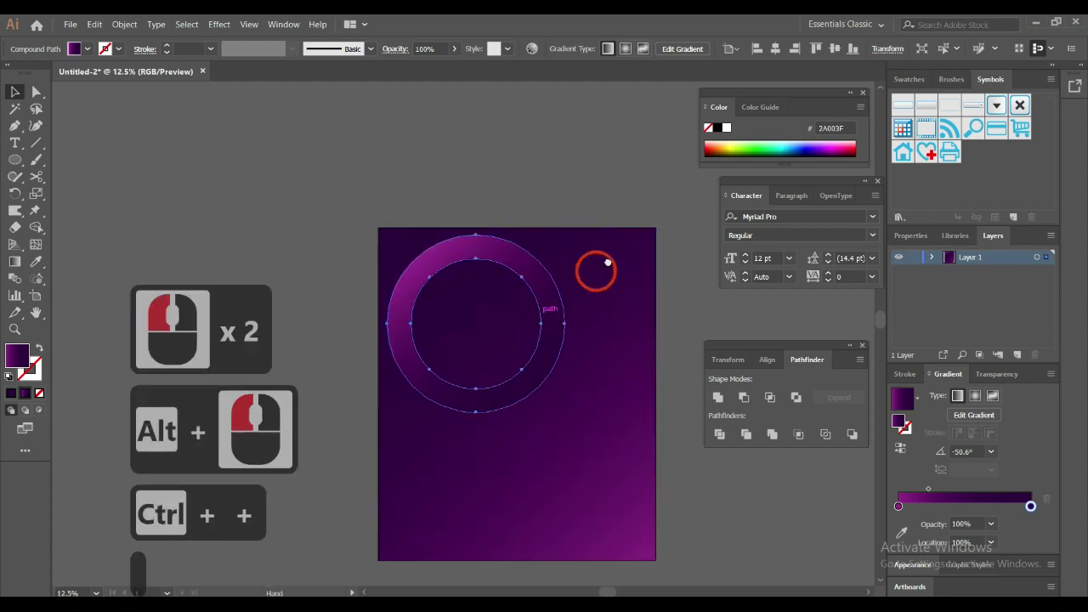
Step: Duplicate the ring down-right, cut a gap with Scissors and angle its gradient
click(630, 277)
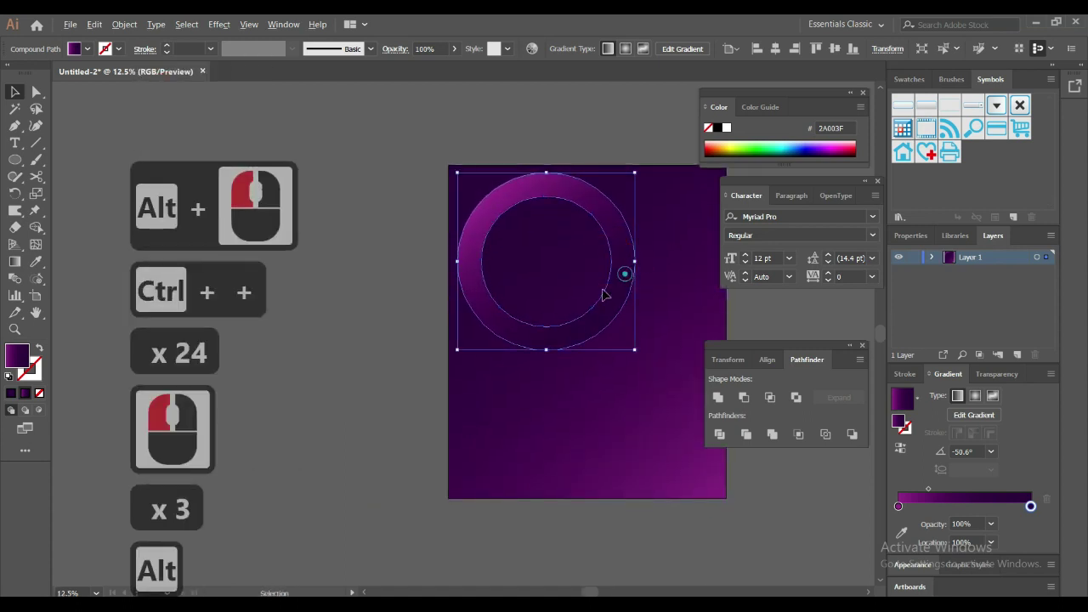
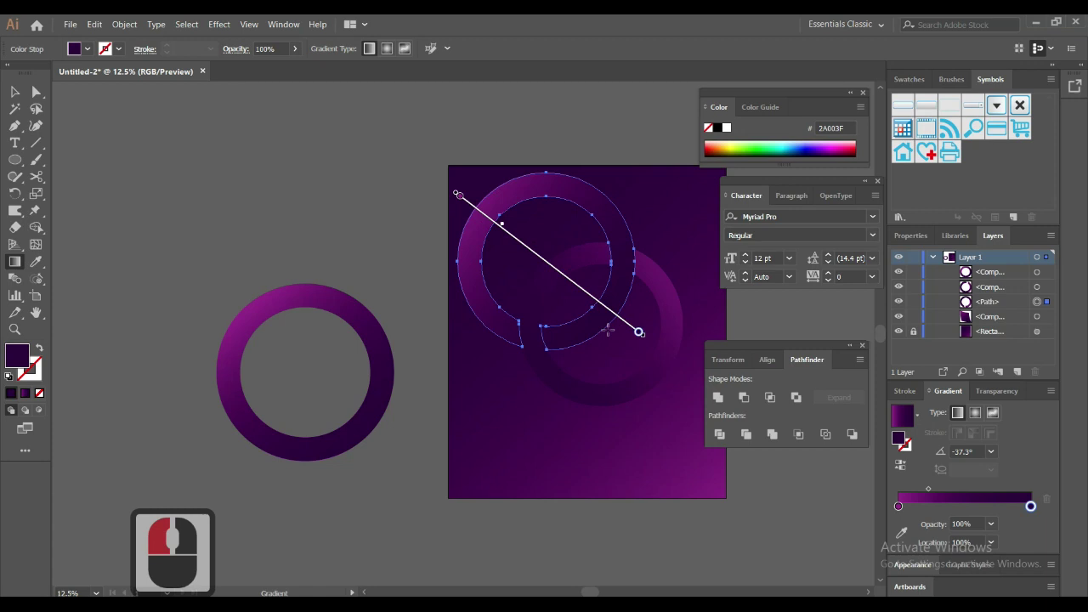
click(253, 150)
click(281, 156)
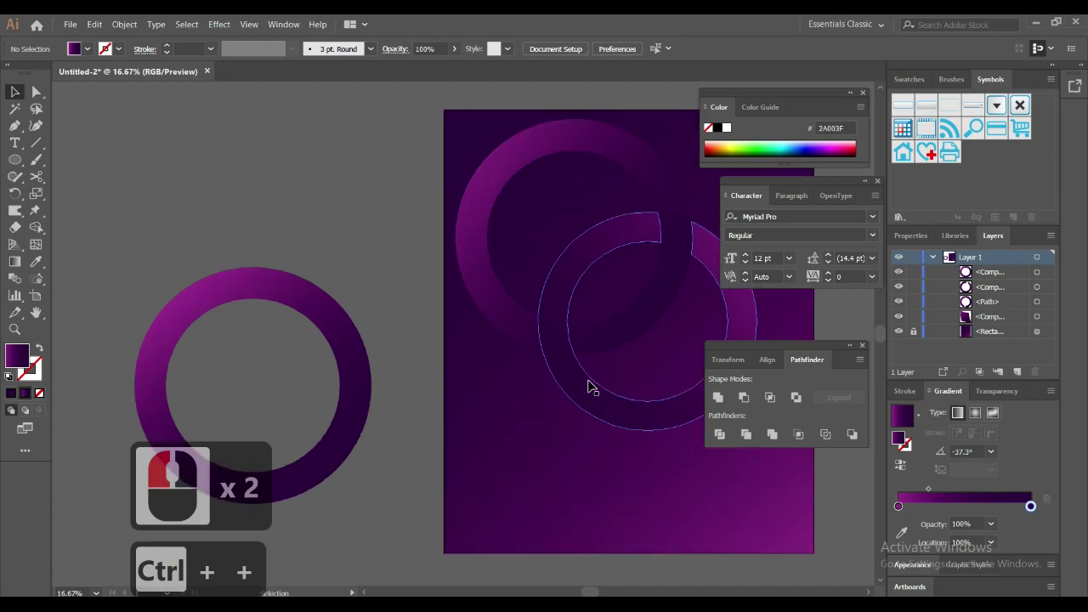
Step: Alt-drag a ring into place as a third ring and move the overlapping set lower
click(528, 363)
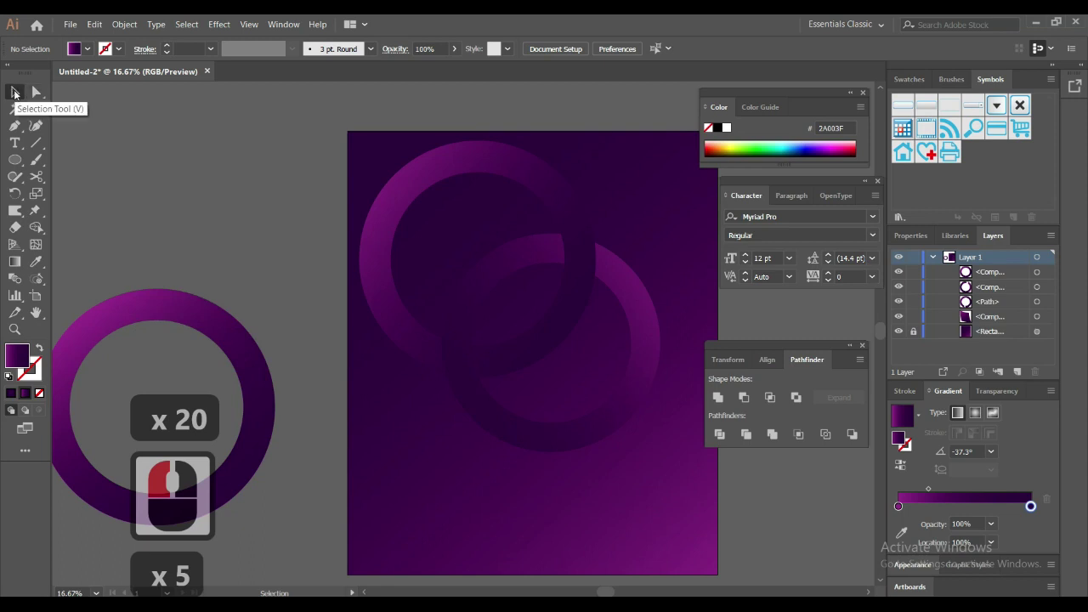
click(168, 315)
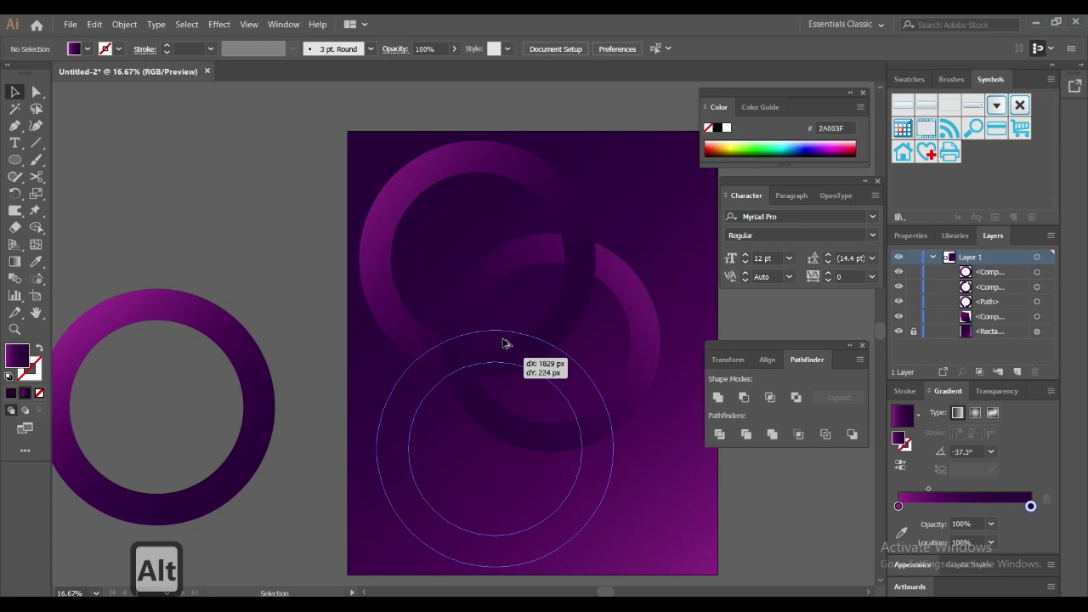
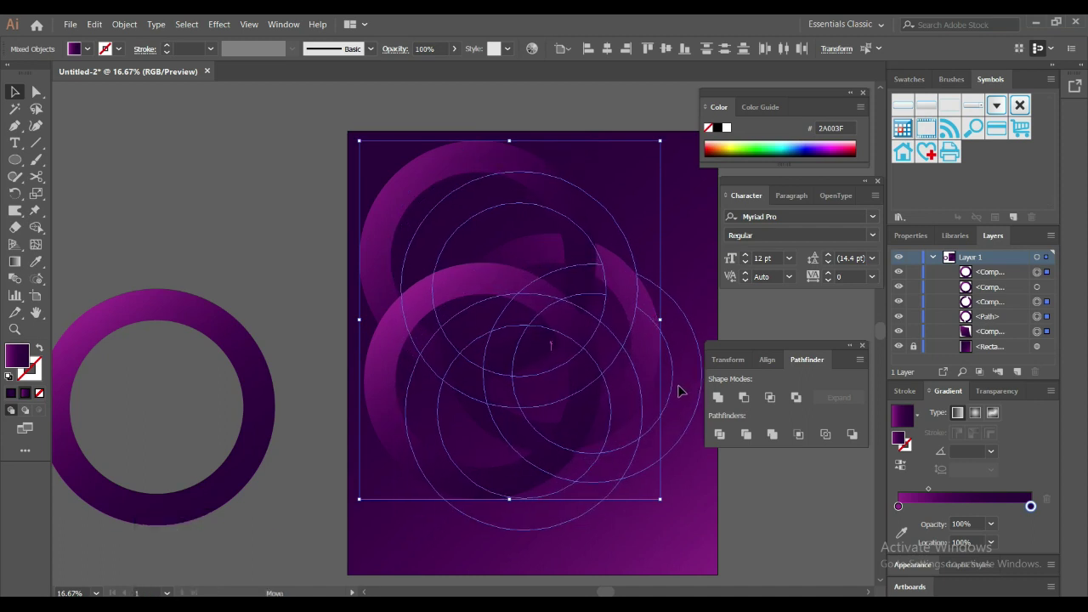
click(672, 389)
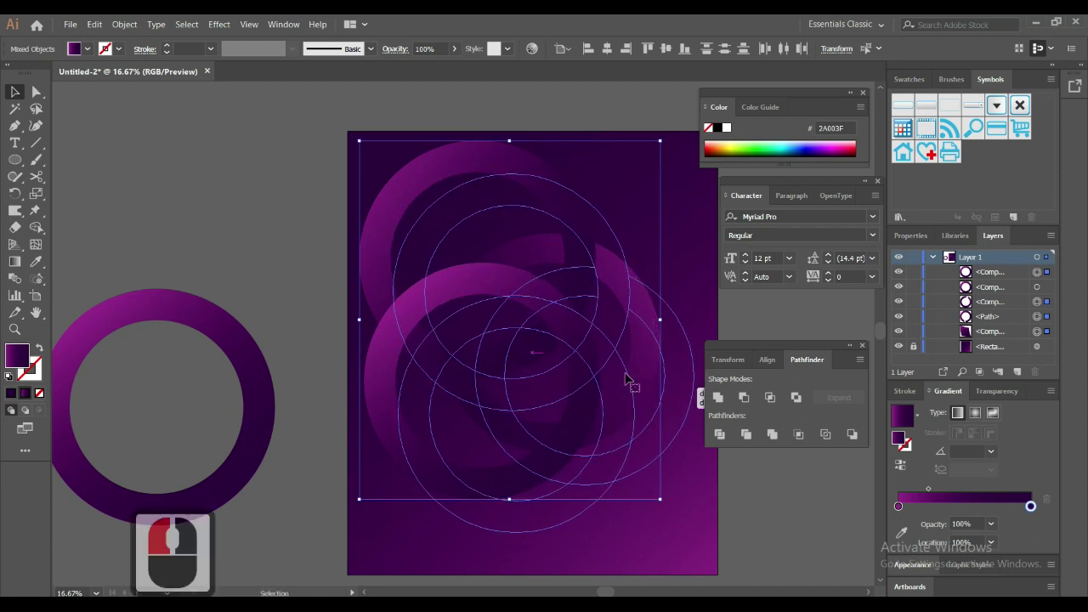
click(264, 261)
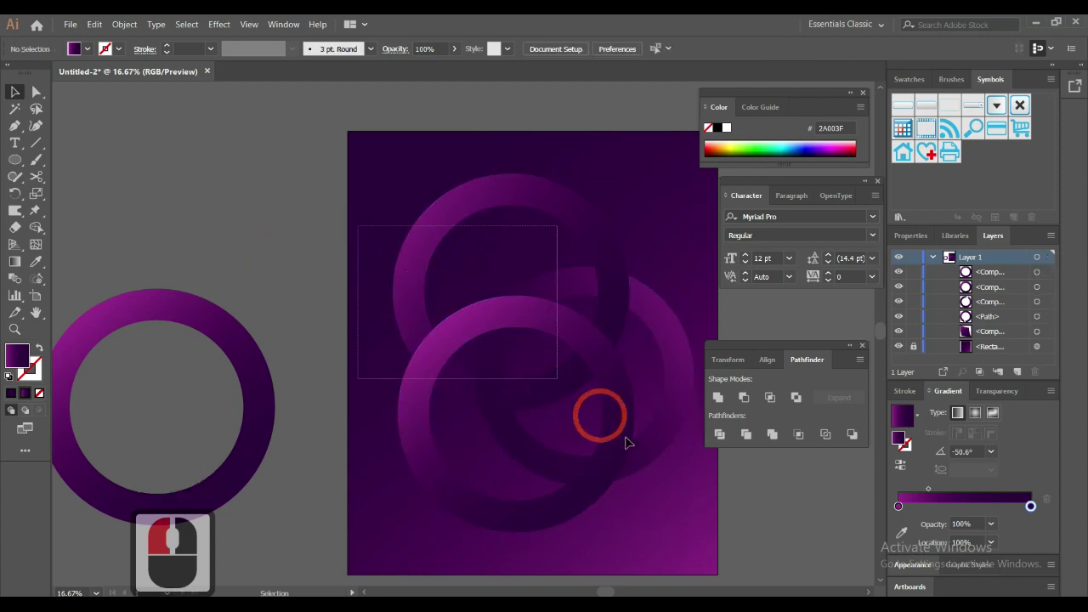
click(502, 384)
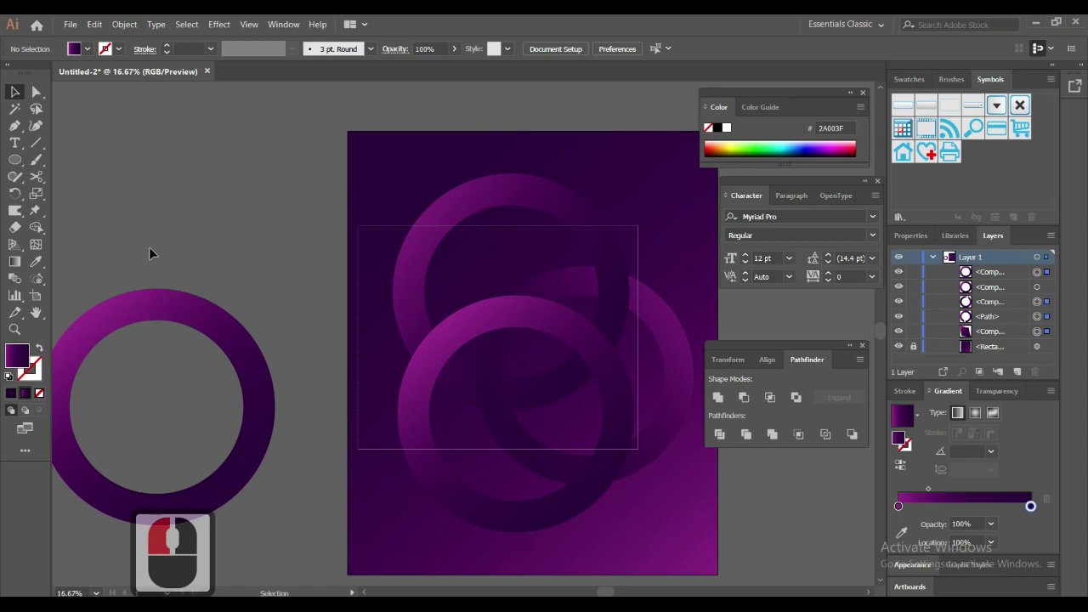
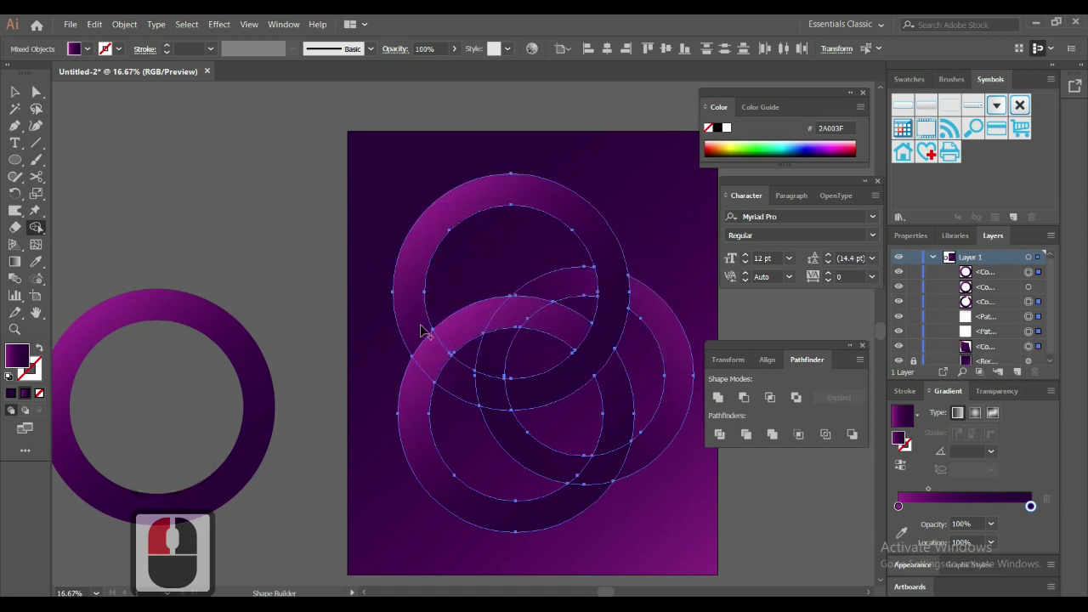
Step: Cut the rings at two crossing points so they appear woven, then deselect
click(416, 388)
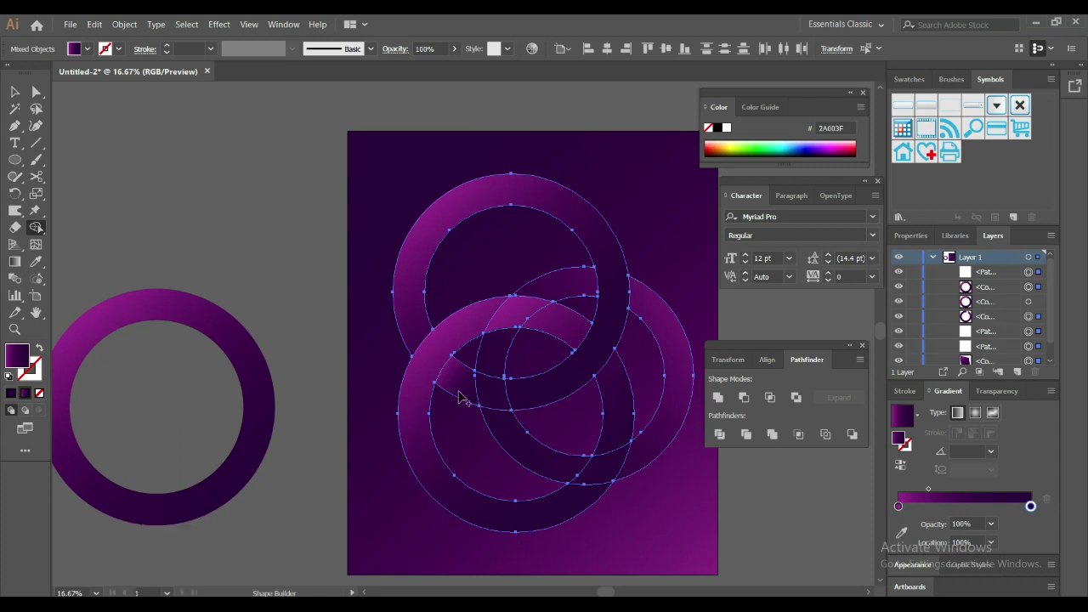
click(531, 392)
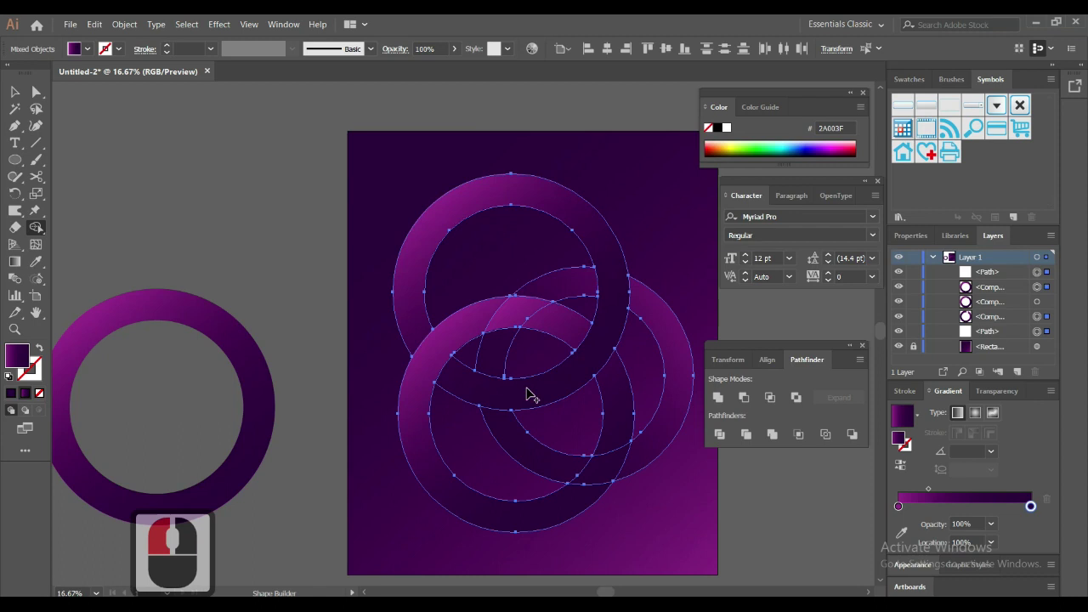
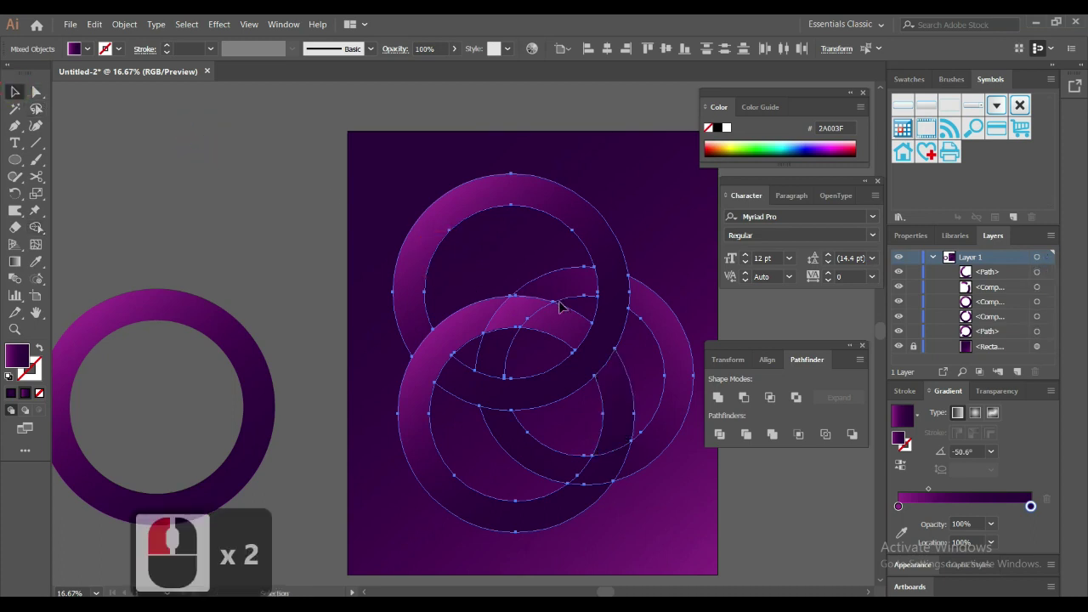
click(530, 237)
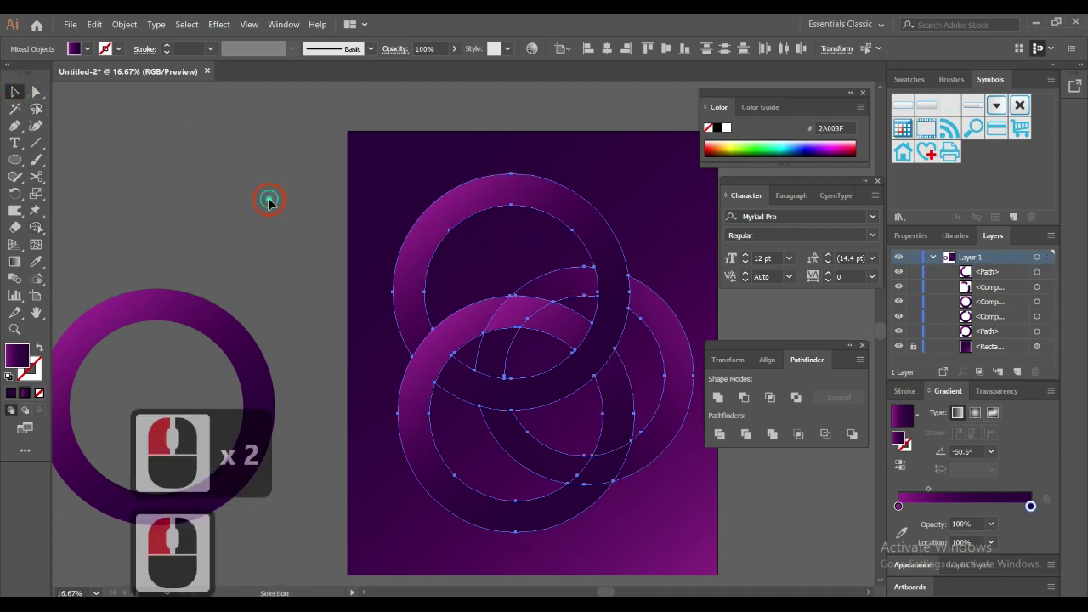
click(274, 197)
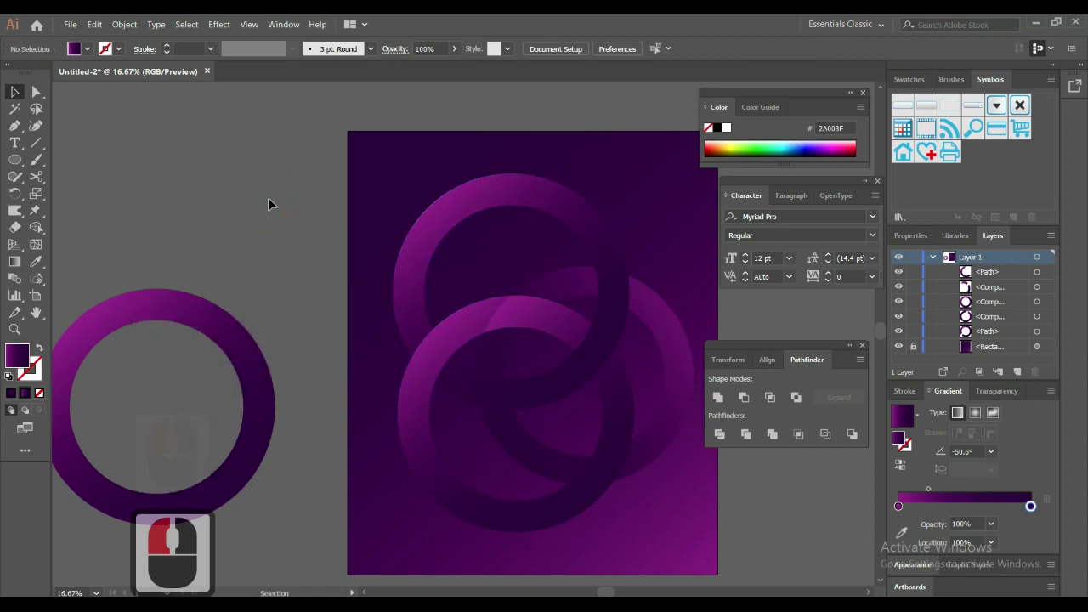
Step: Select two overlapping rings, split them with Shape Builder and adjust a split piece's gradient
click(560, 290)
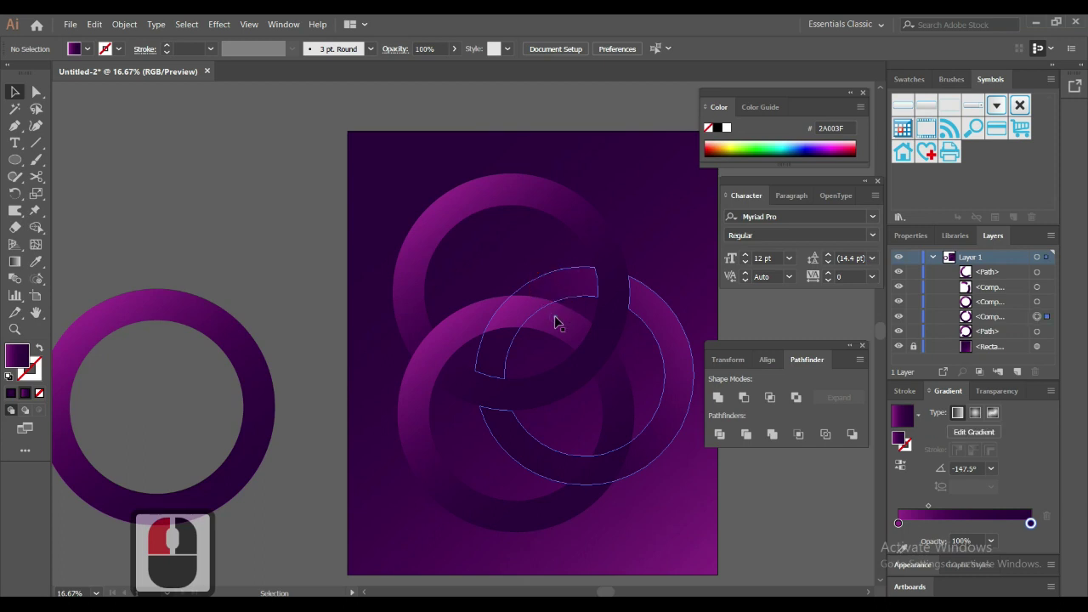
click(553, 315)
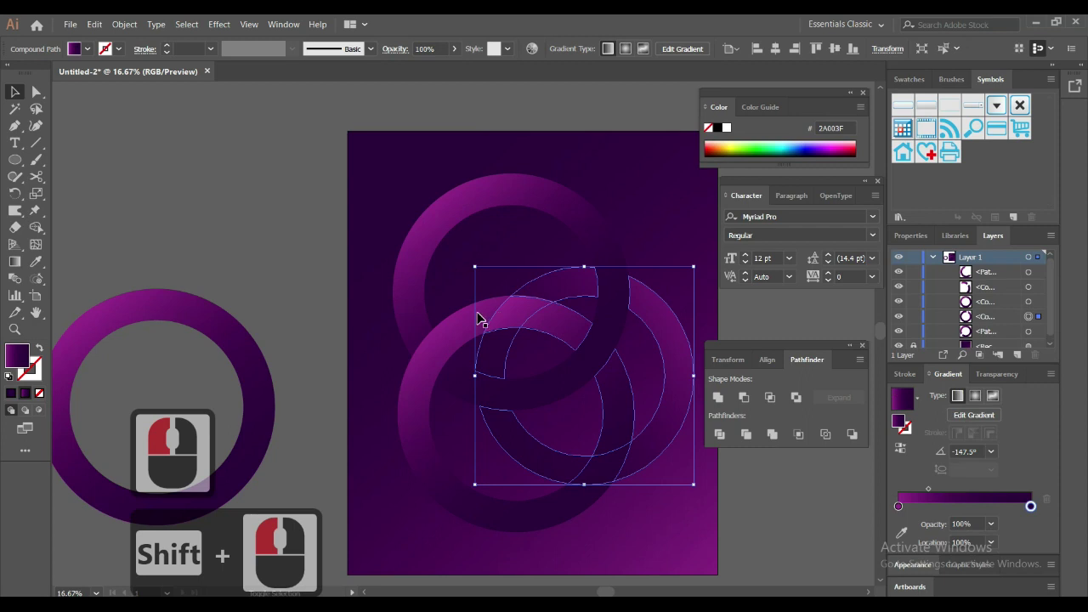
double_click(468, 317)
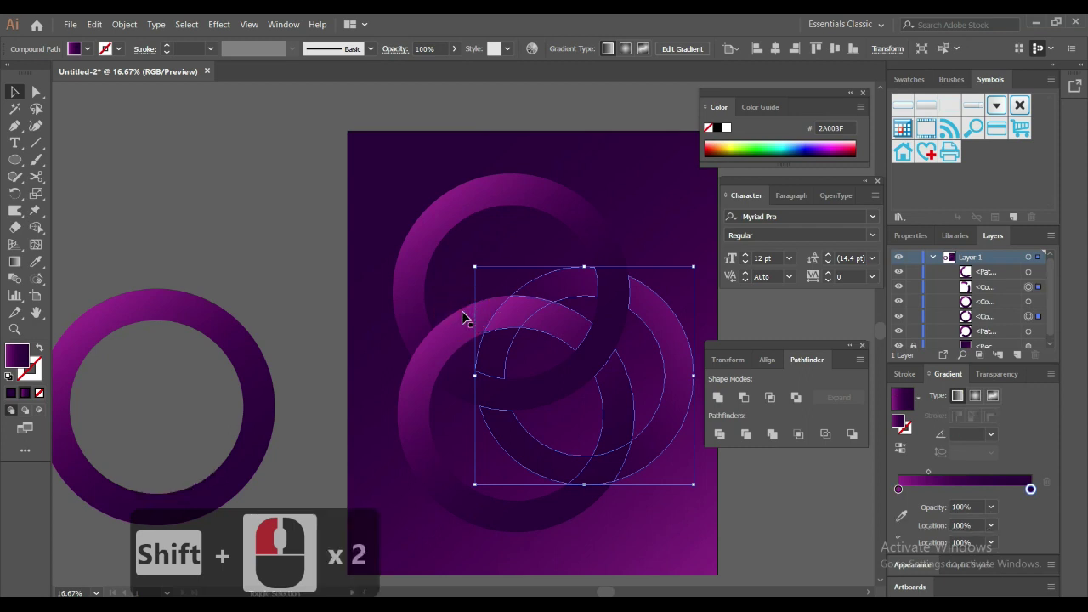
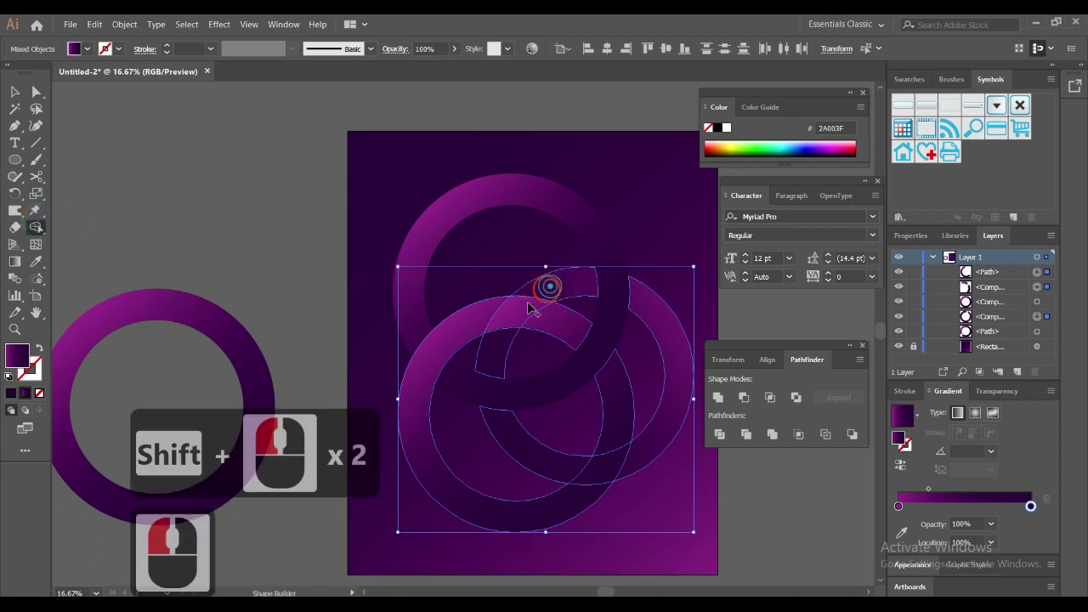
click(502, 333)
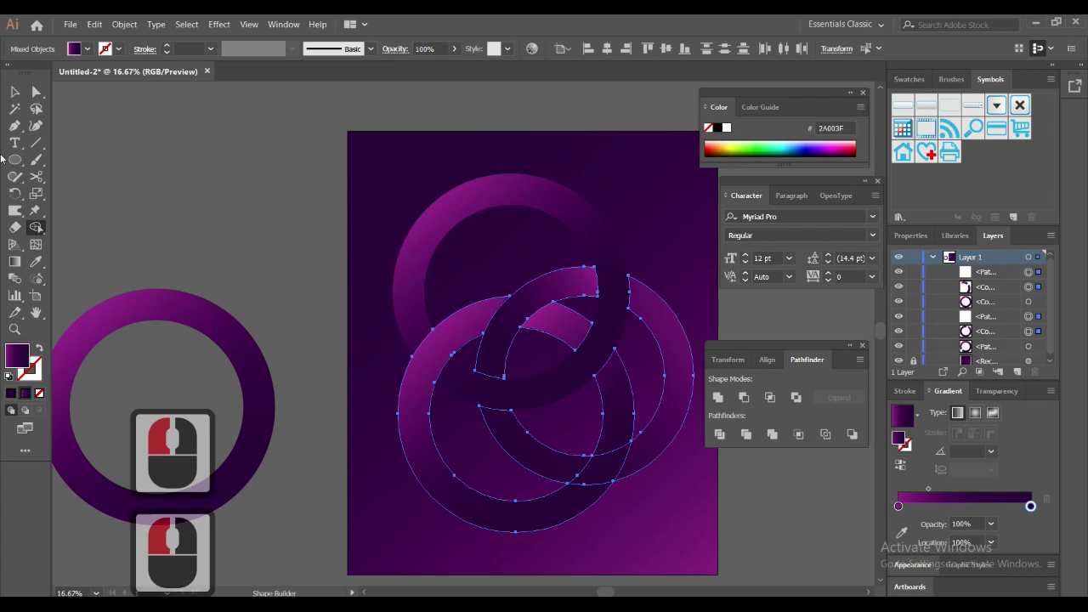
double_click(174, 146)
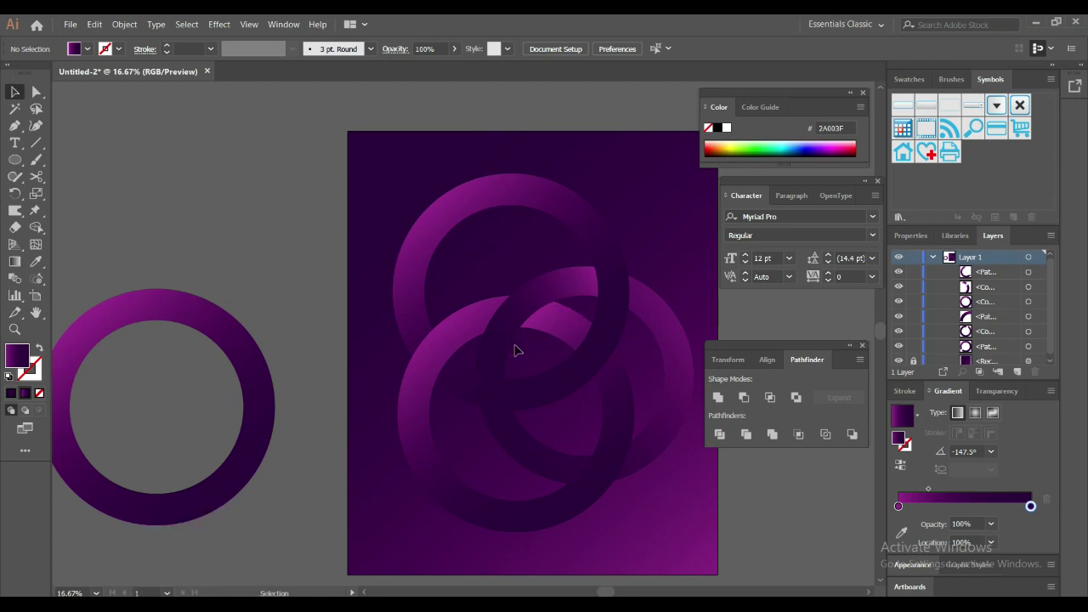
click(445, 351)
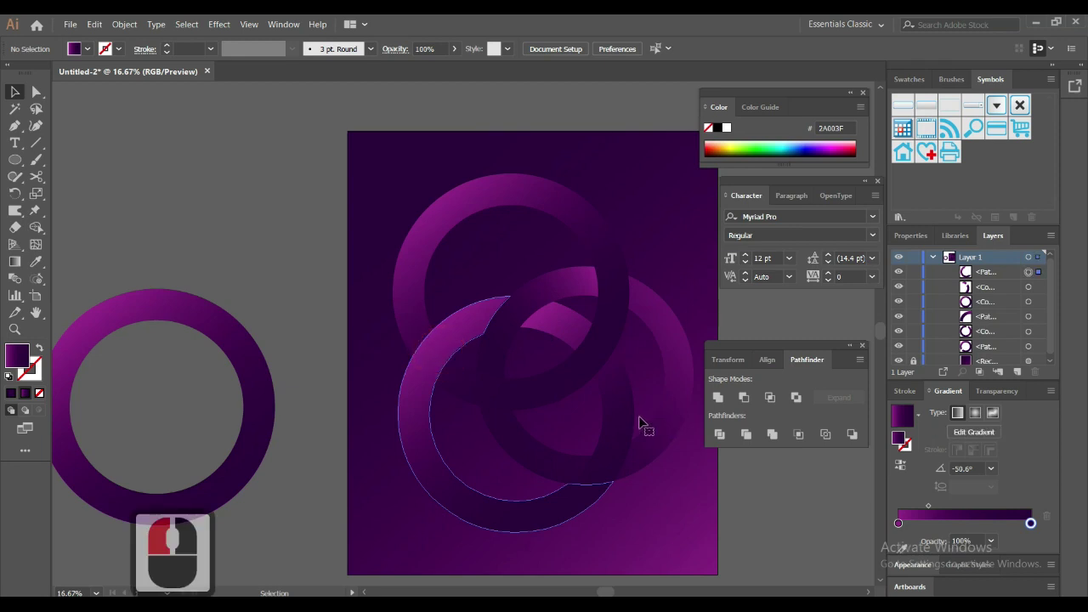
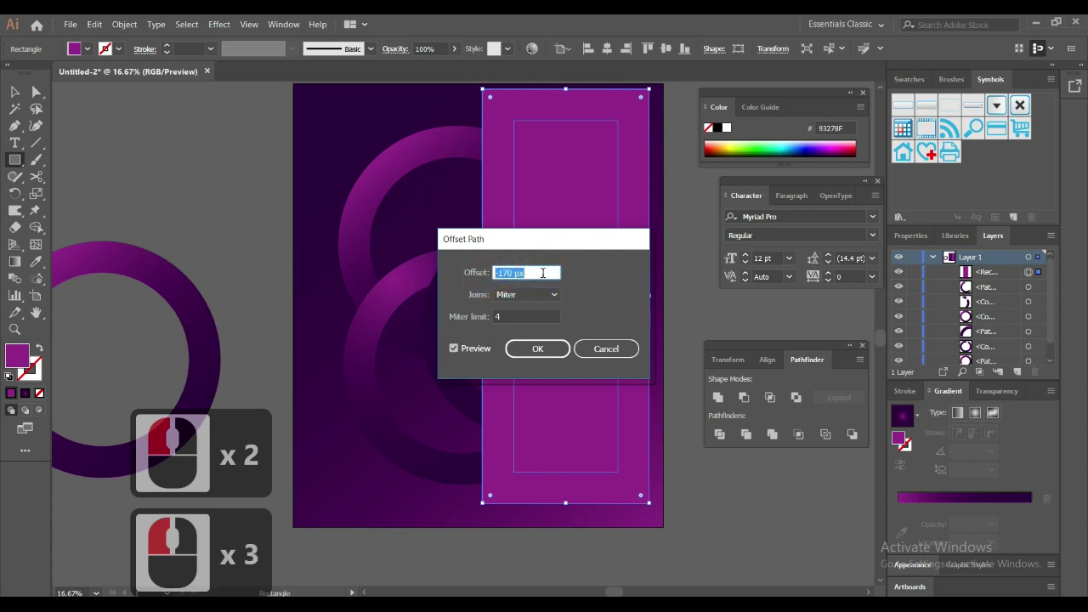
Step: Adjust the Offset Path value for the tall magenta rectangle toward about 40 px
scroll(down, 3)
scroll(up, 3)
scroll(down, 3)
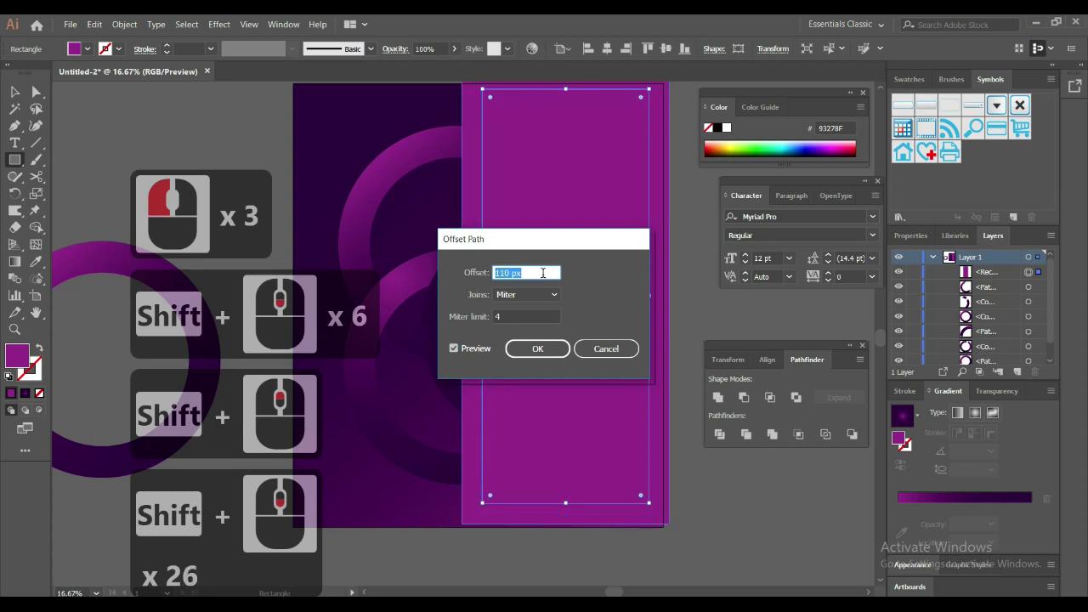
scroll(up, 3)
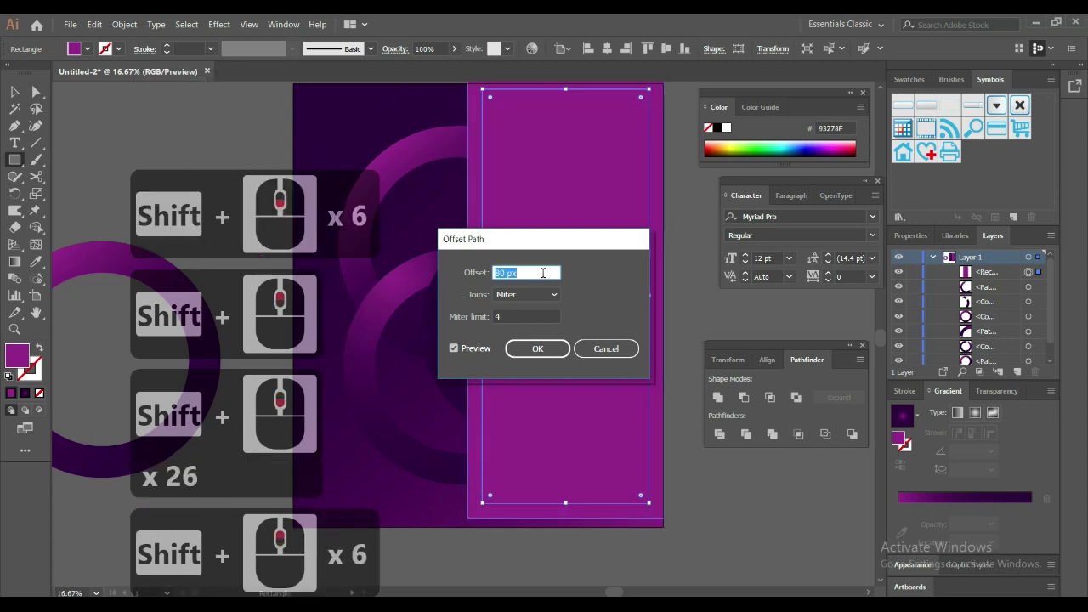
scroll(down, 3)
scroll(up, 3)
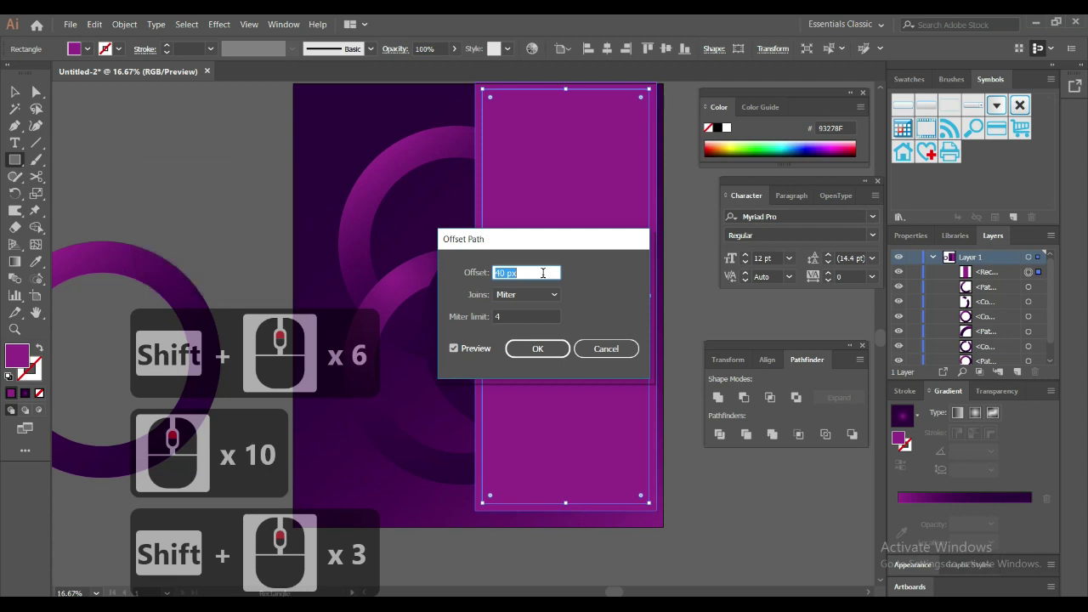
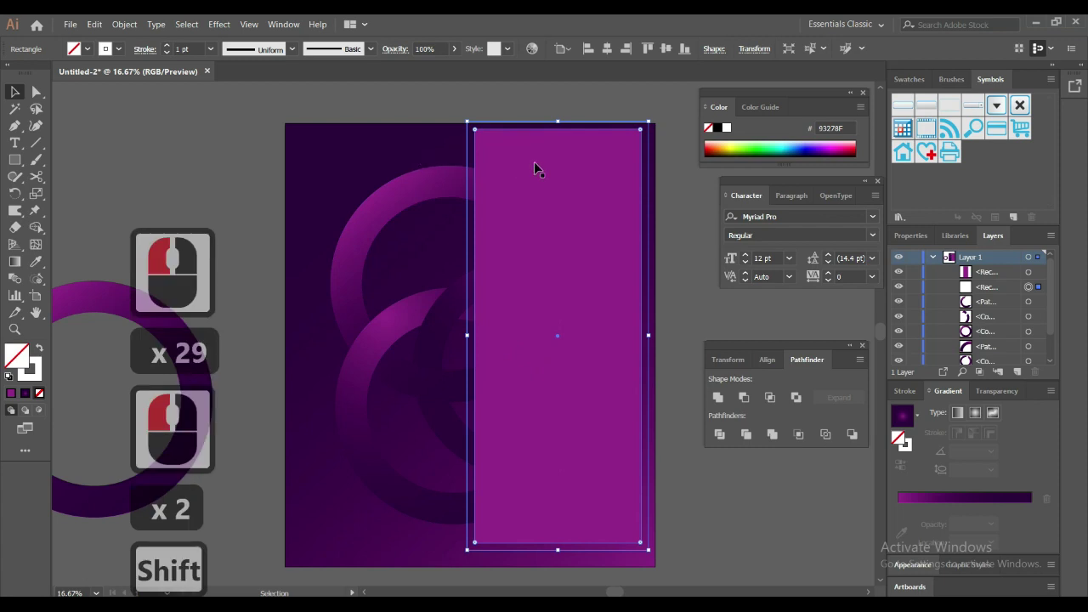
Step: Nudge both rectangles slightly down and right with the arrow keys, then deselect
click(539, 167)
key(Down)
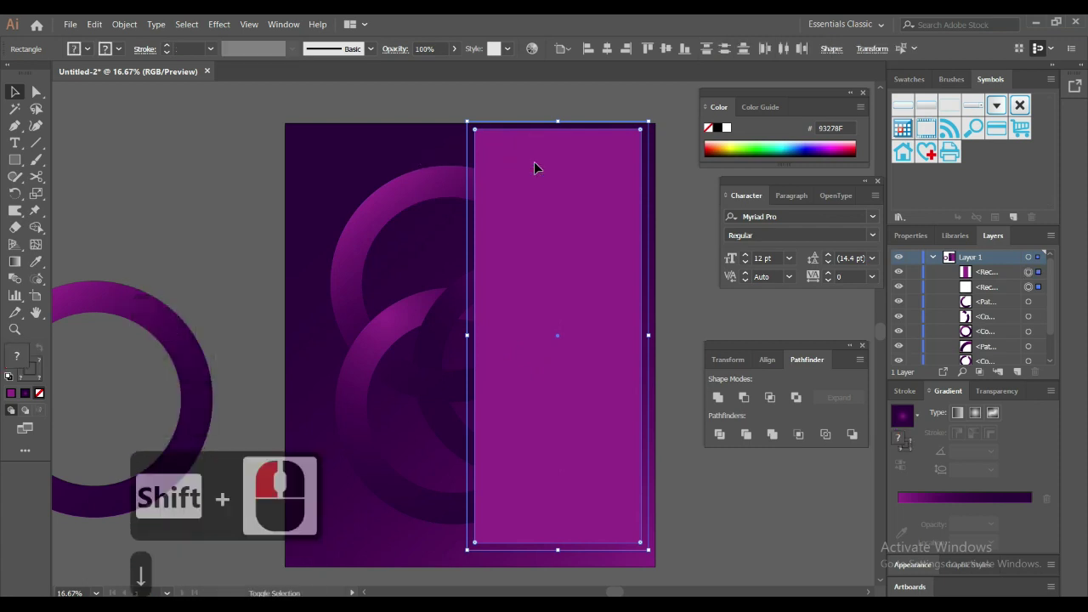
key(Down)
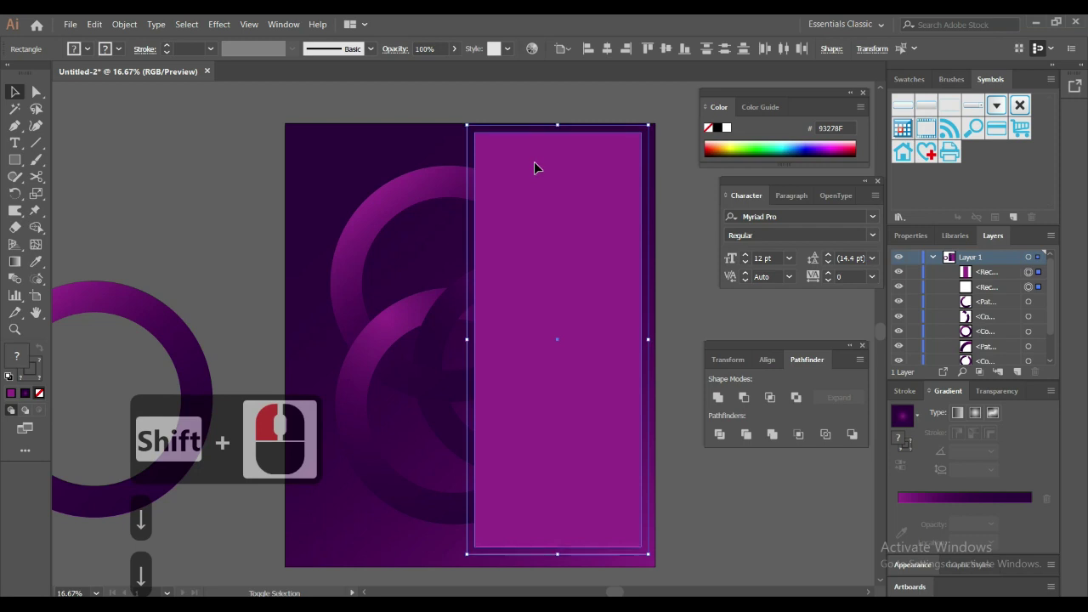
key(Down)
key(Down)
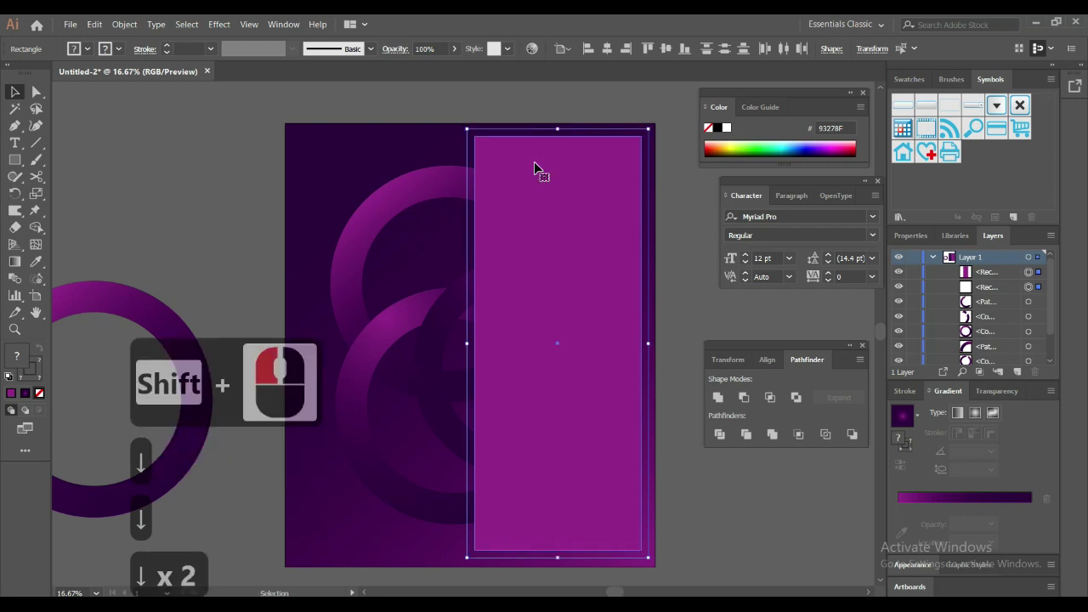
key(Right)
key(Down)
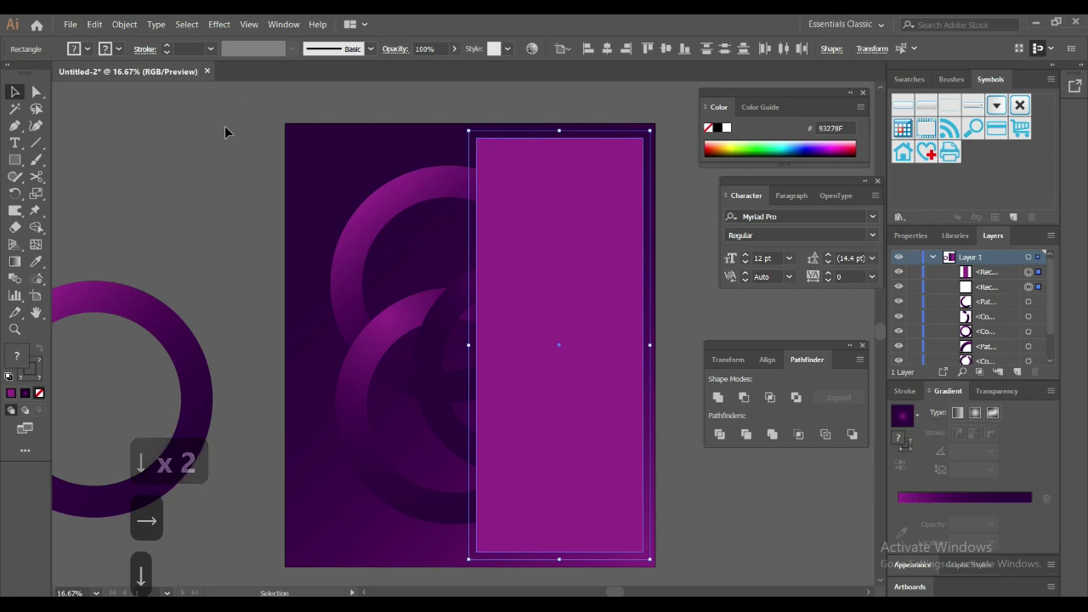
click(663, 310)
click(641, 192)
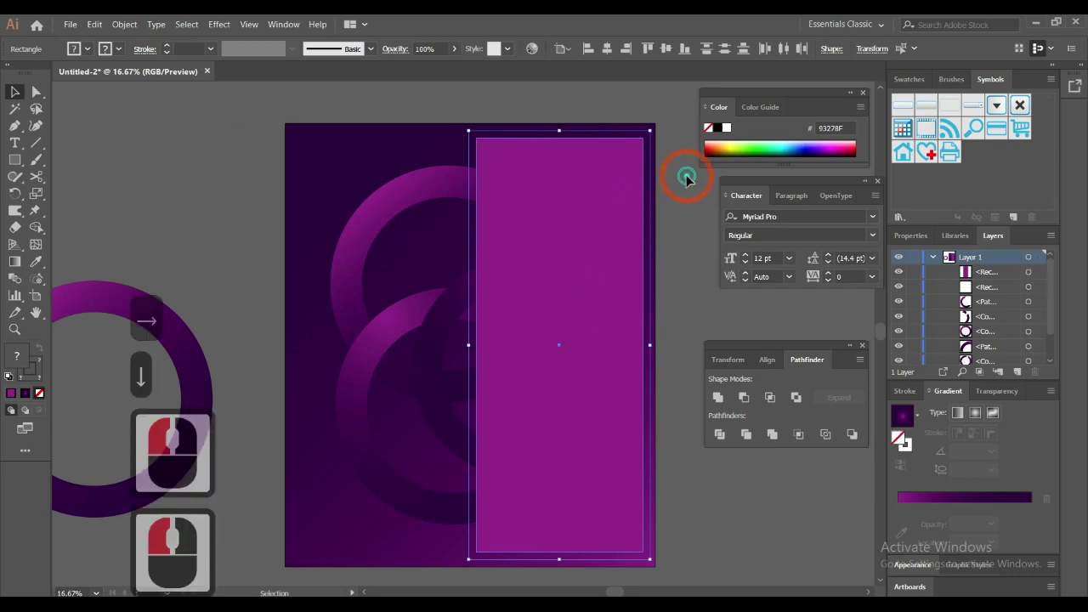
click(686, 183)
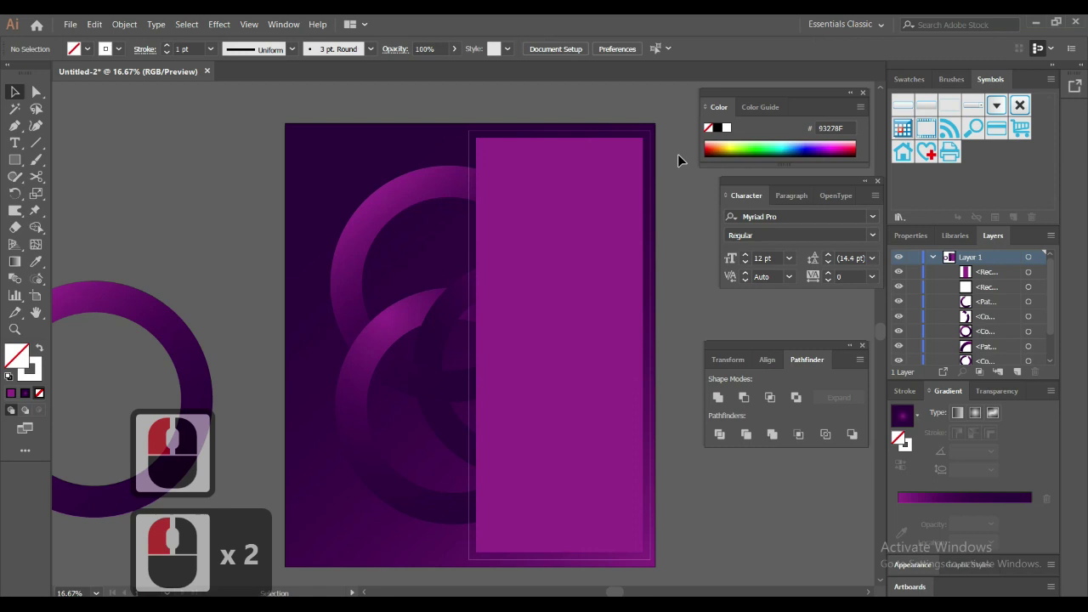
Step: Give the outer outline rectangle a thicker 6 pt white stroke
click(657, 152)
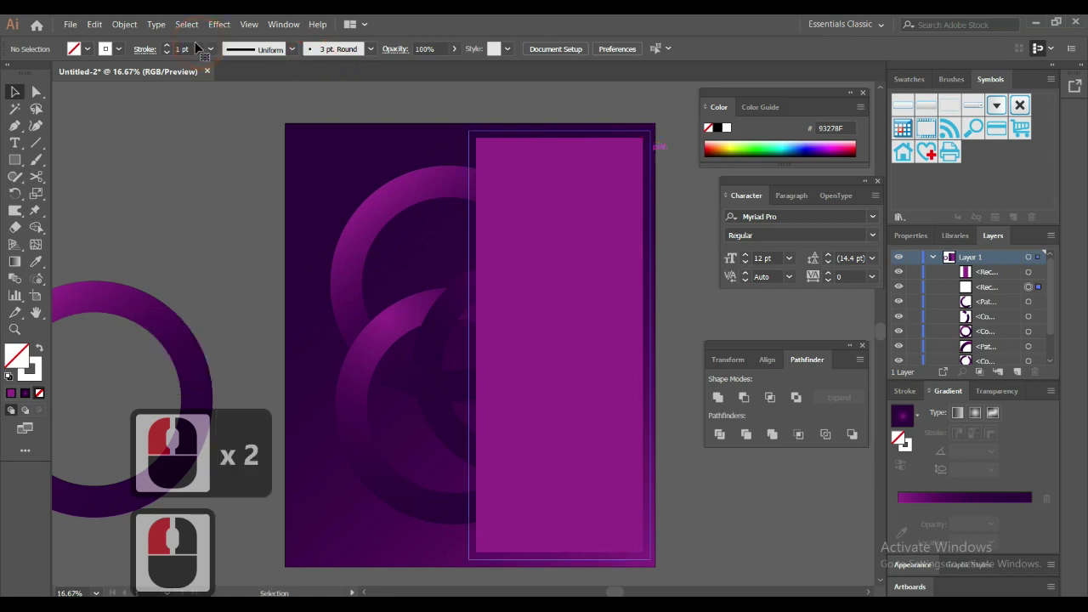
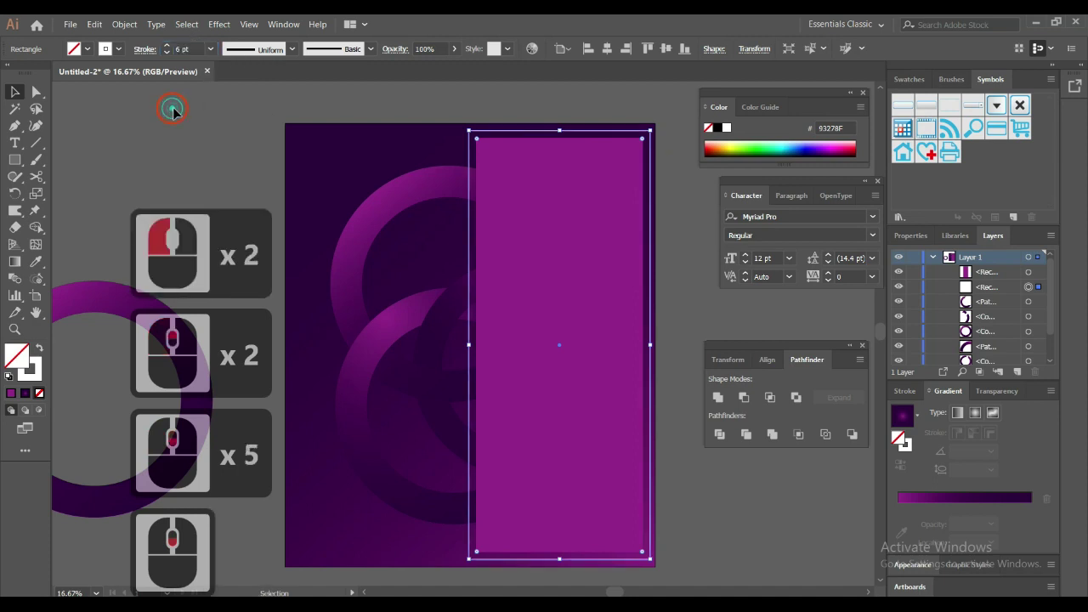
click(209, 112)
click(591, 220)
click(590, 220)
scroll(down, 3)
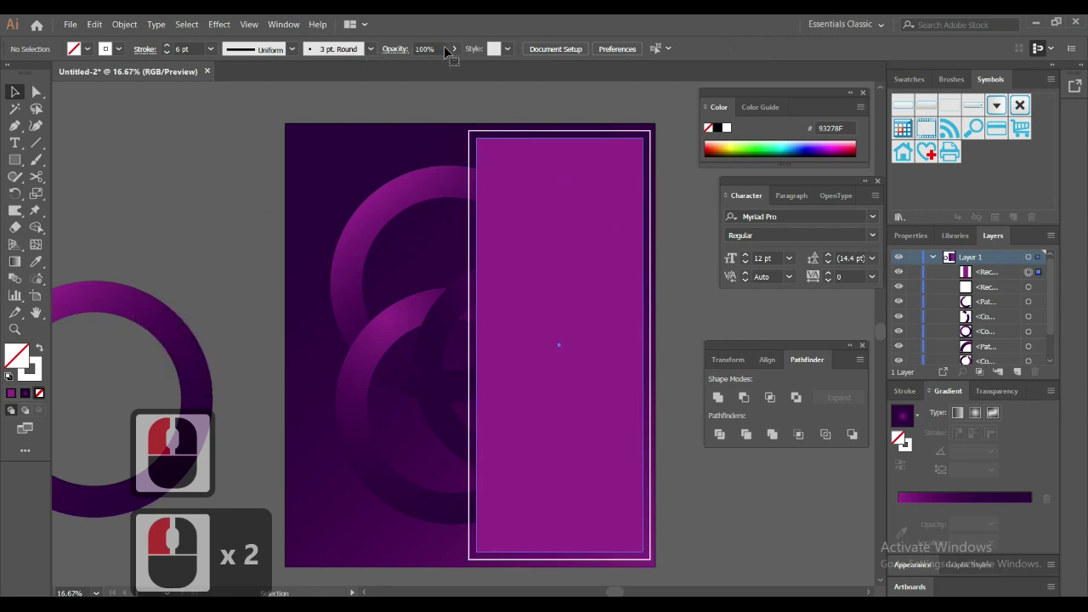
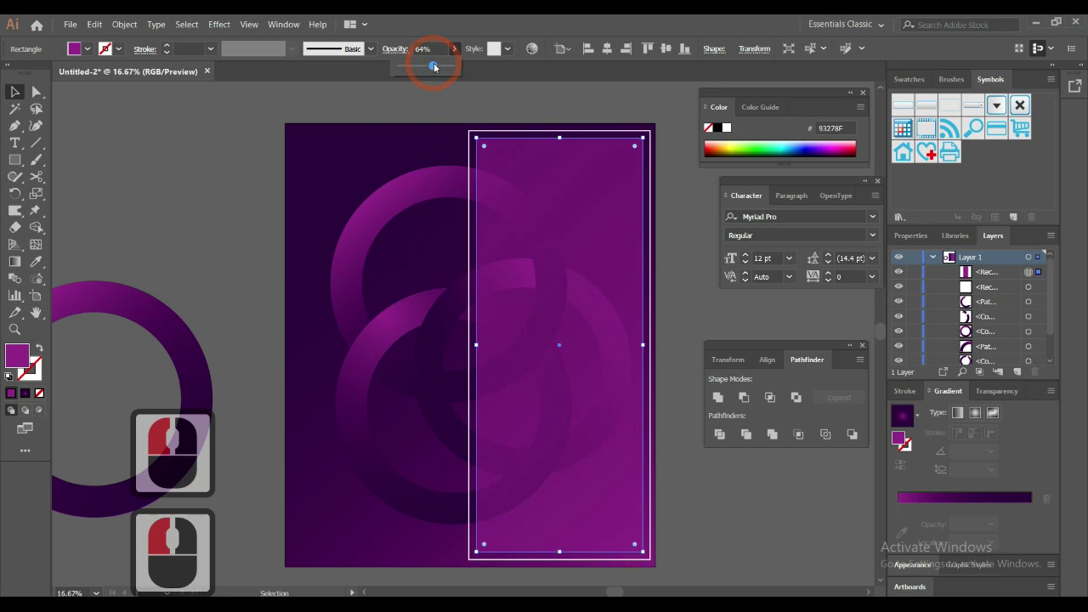
Step: Set the magenta panel to Multiply blending at 100% opacity, darkening the rings behind
click(440, 65)
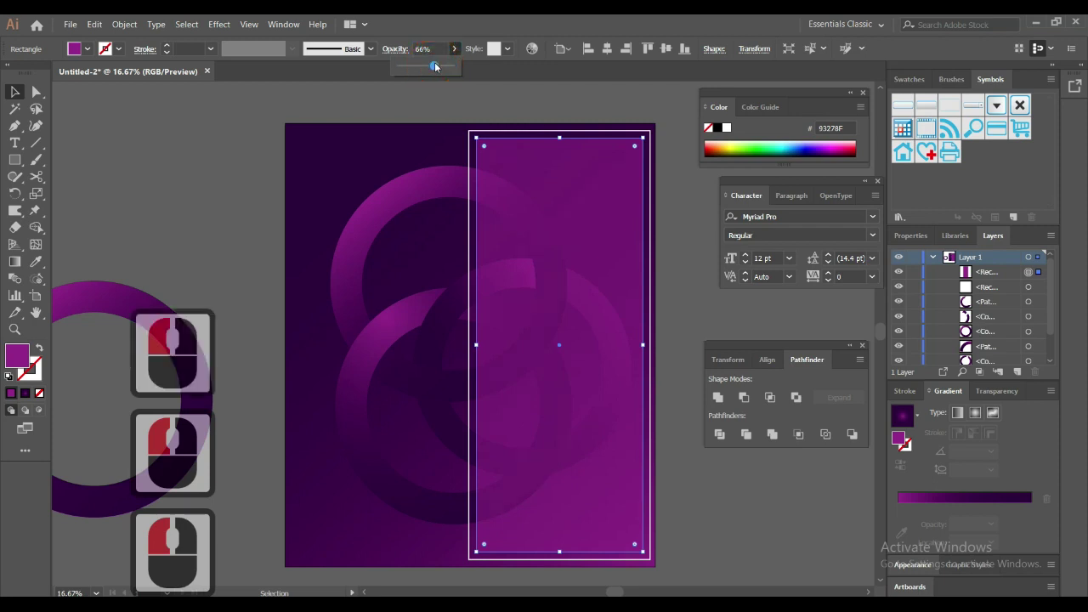
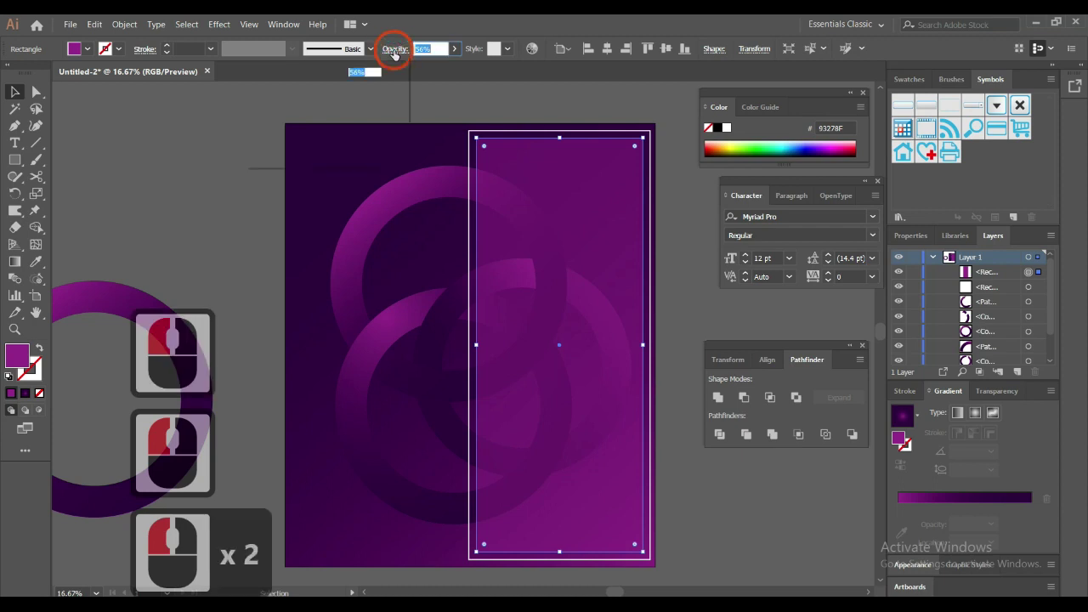
click(295, 90)
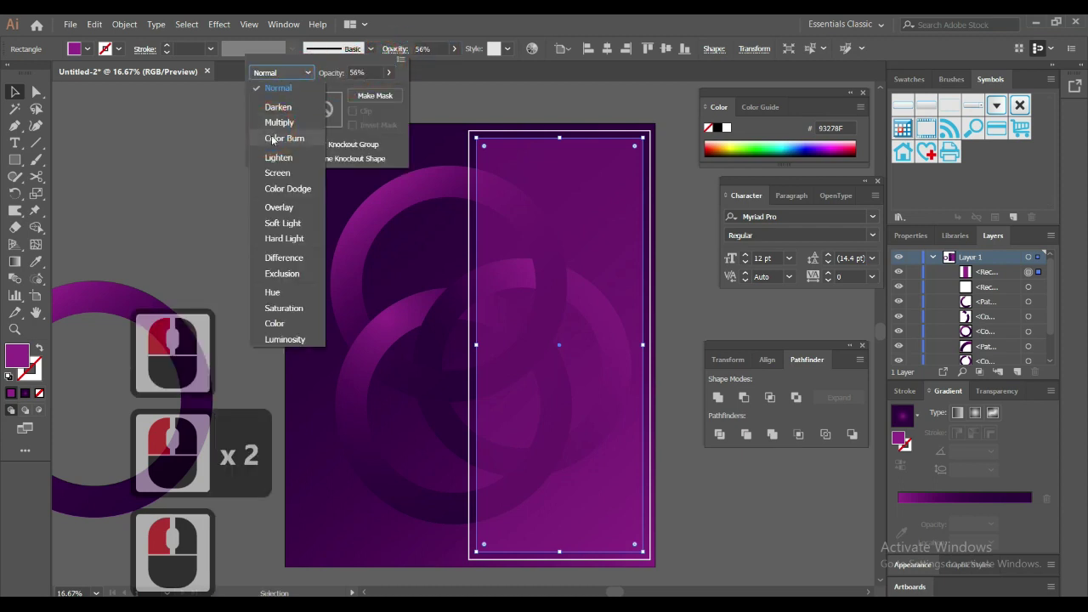
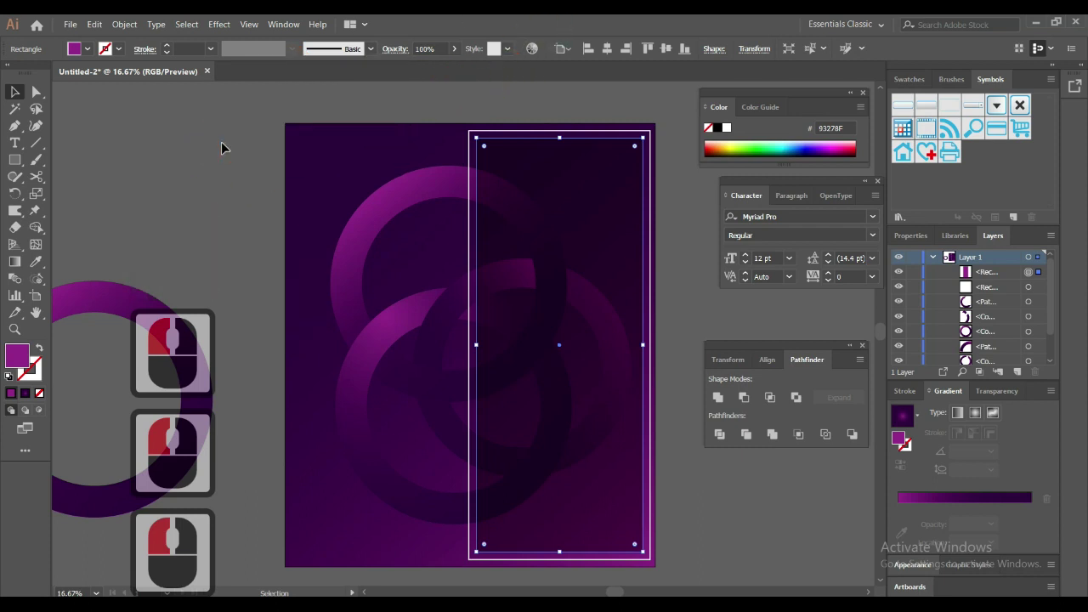
click(178, 143)
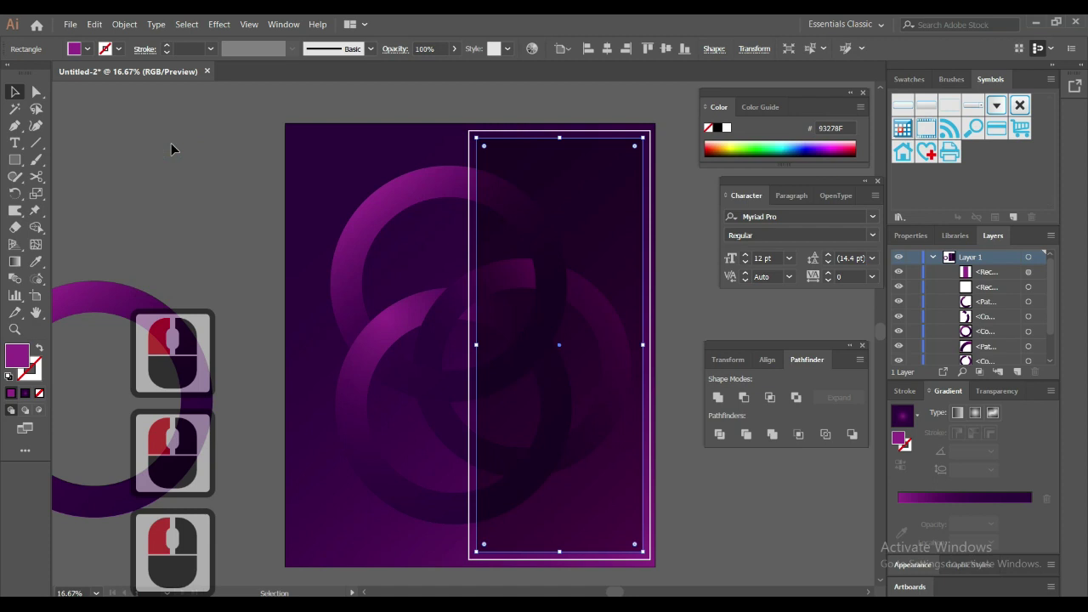
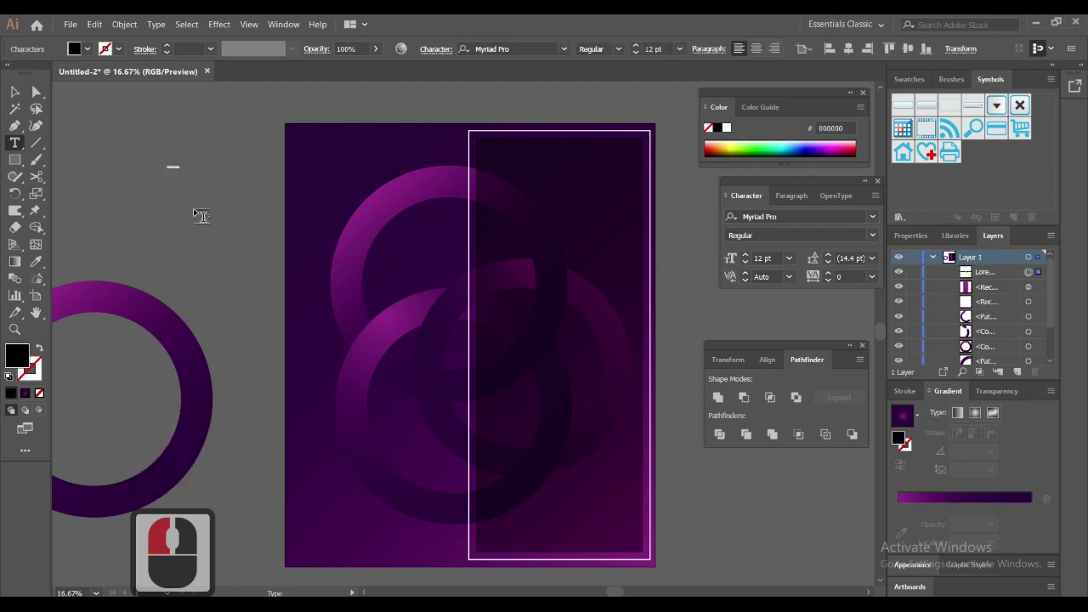
Step: Enter the headline MAKE SURE in caps and break it onto two lines
key(Caps_Lock)
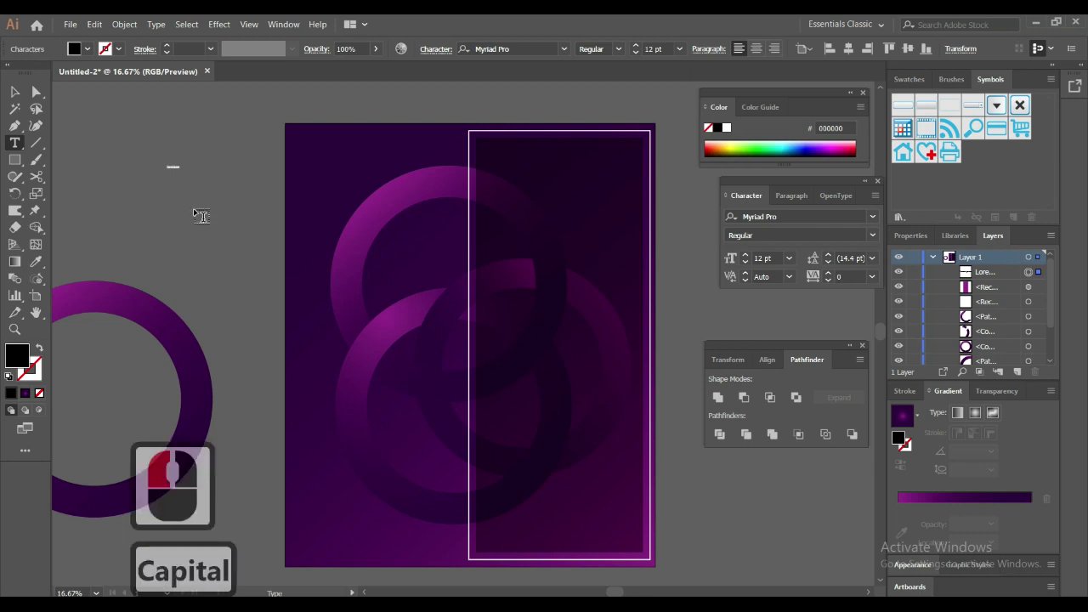
text(makesure)
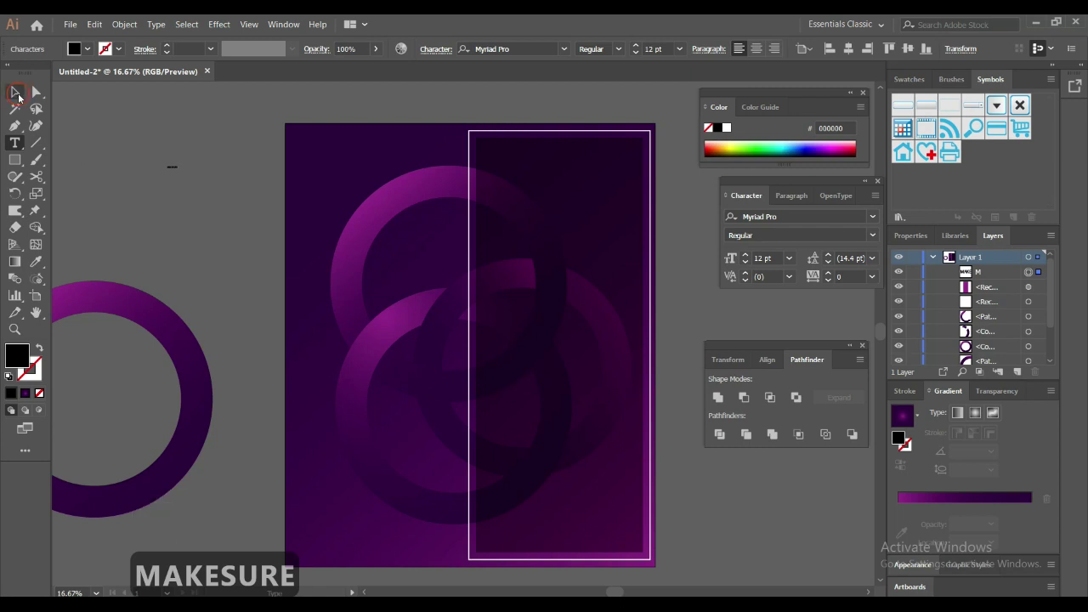
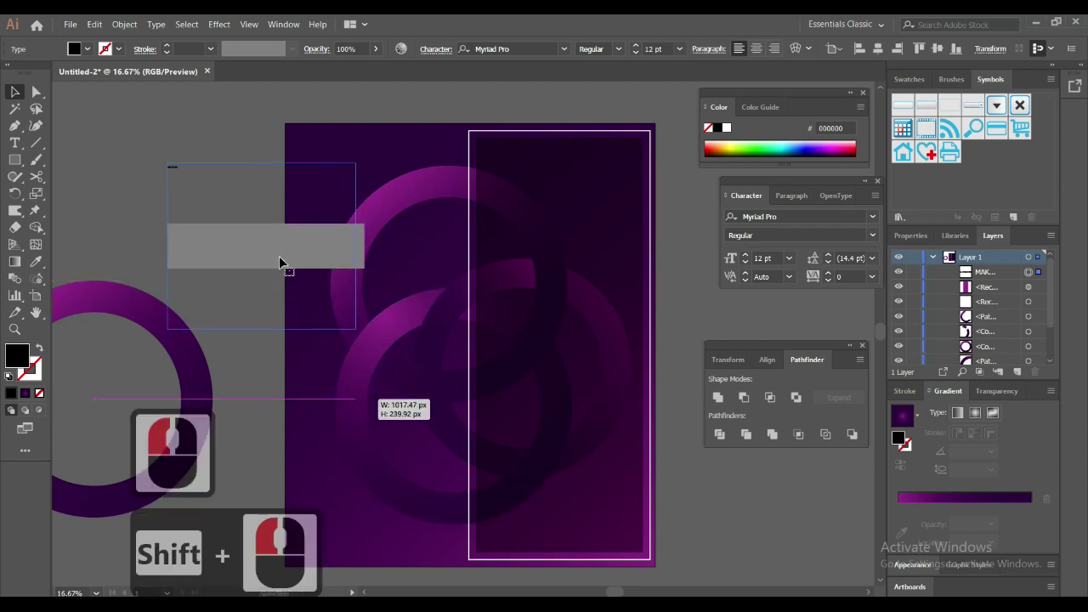
double_click(273, 254)
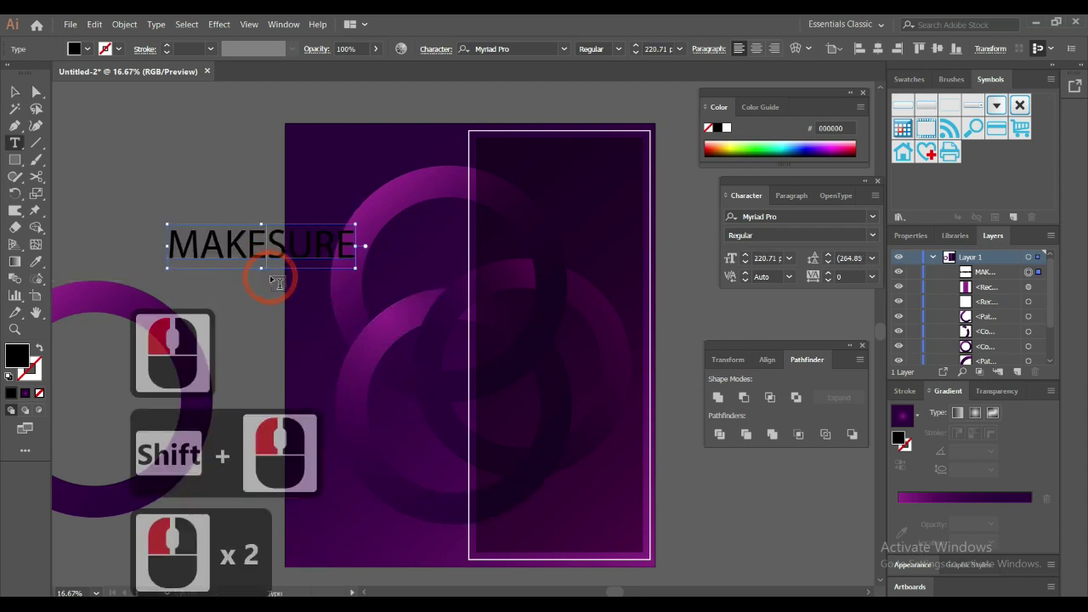
key(Return)
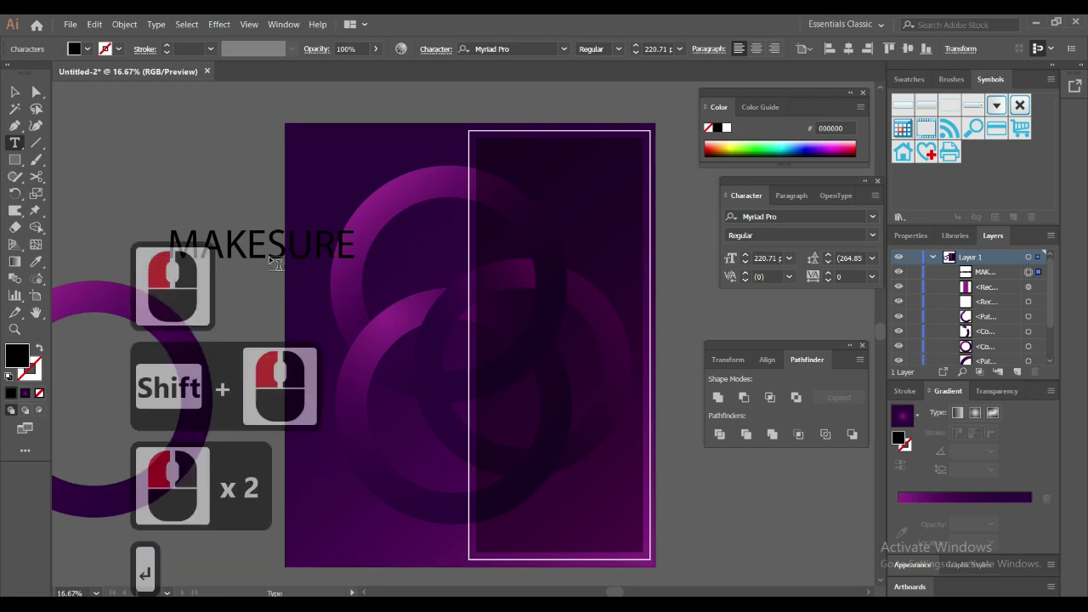
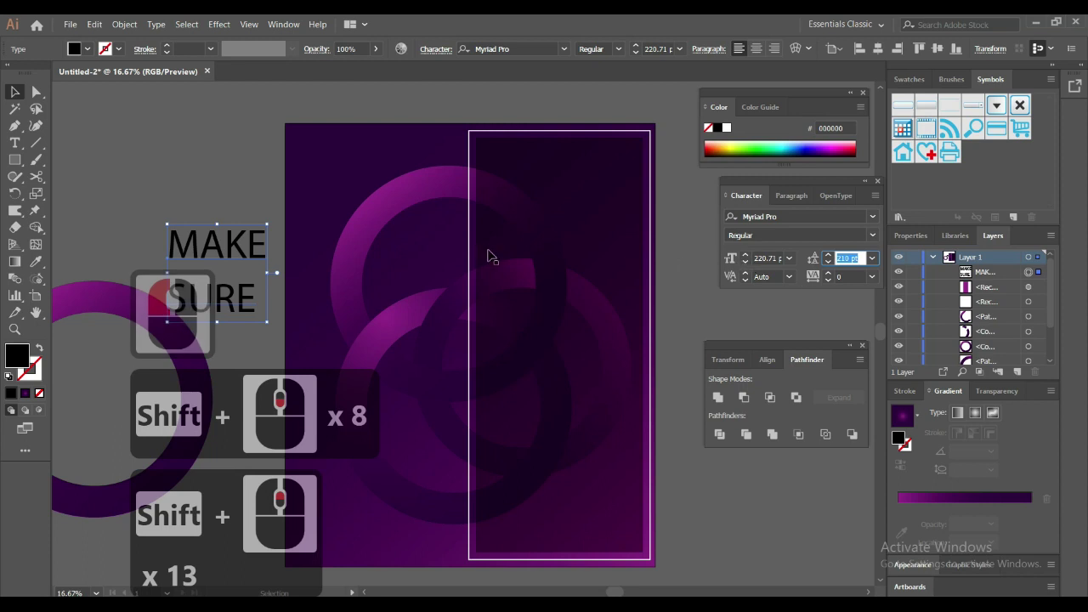
Step: Tighten the headline's leading to about 190 pt and drag it onto the dark poster panel
click(257, 297)
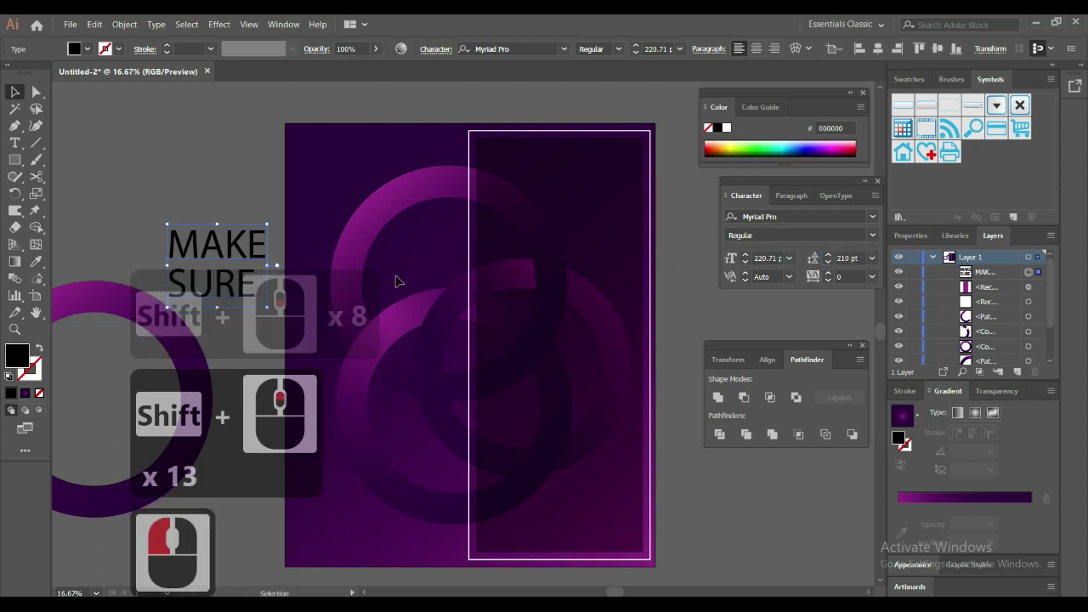
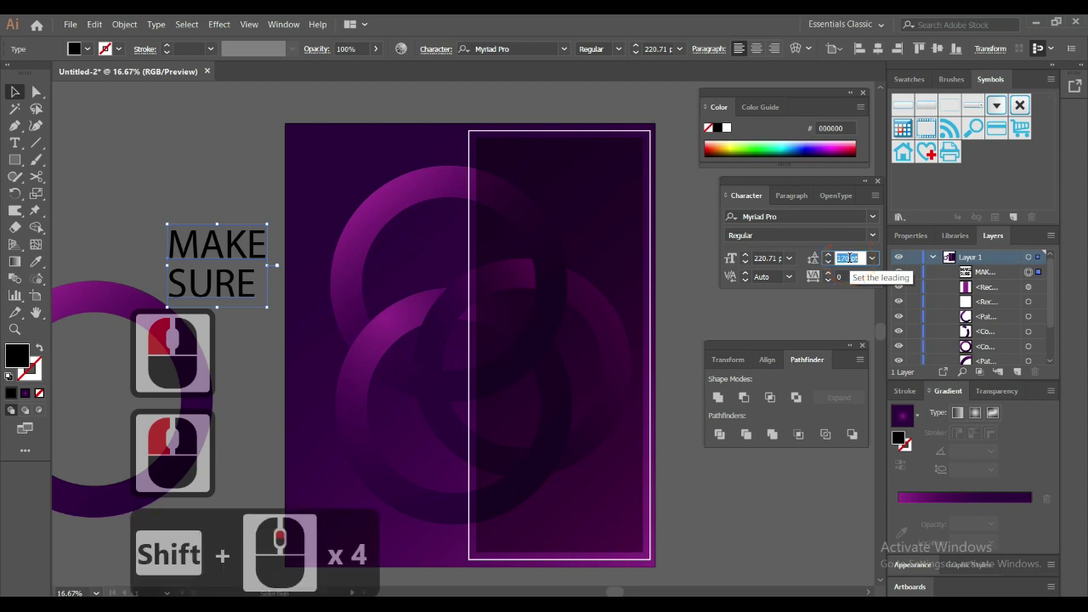
click(223, 289)
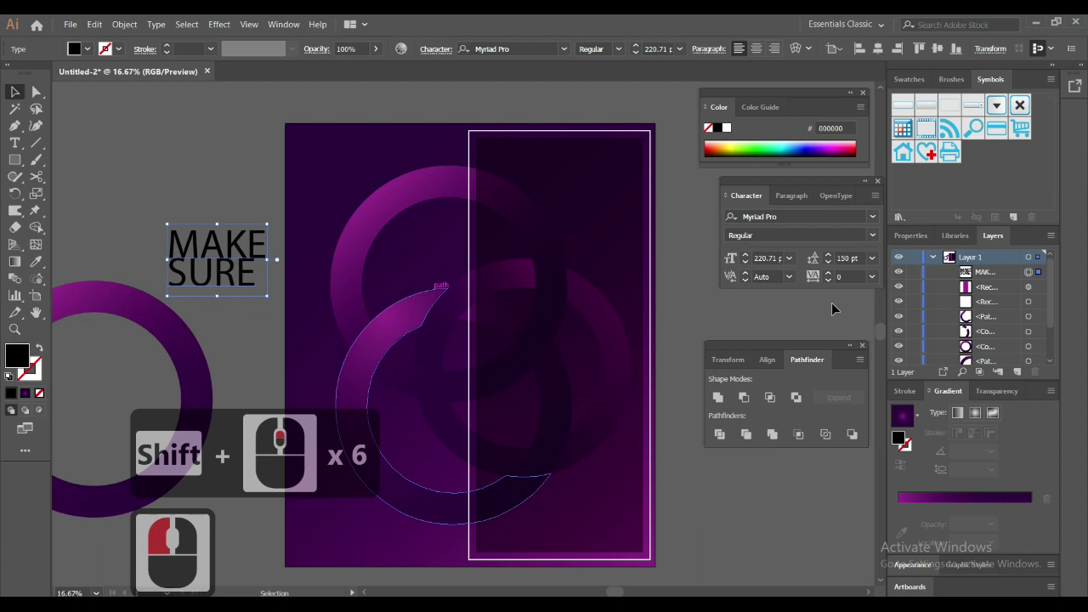
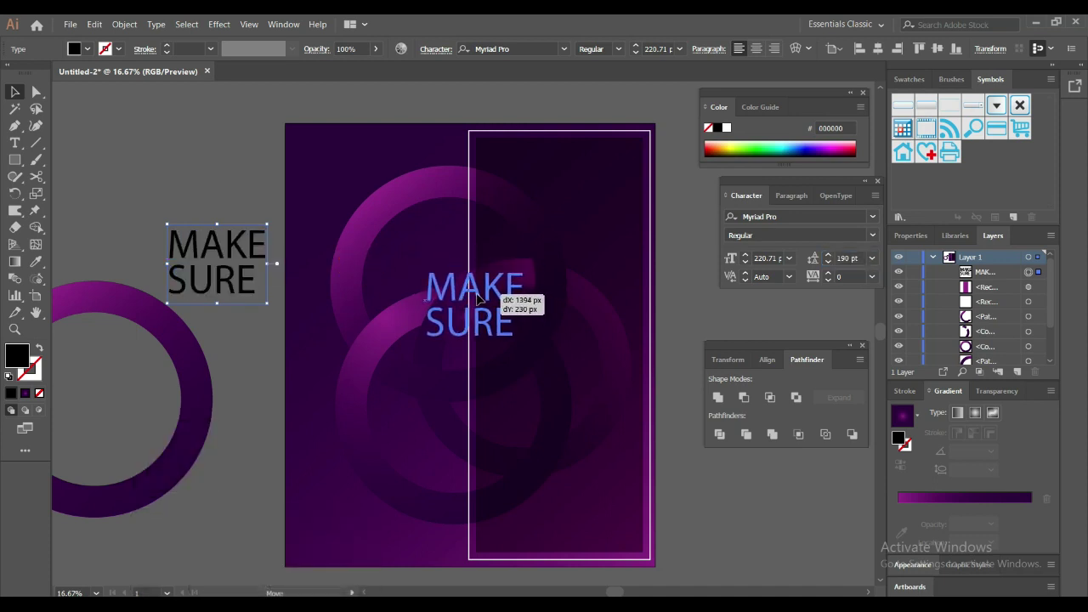
click(485, 300)
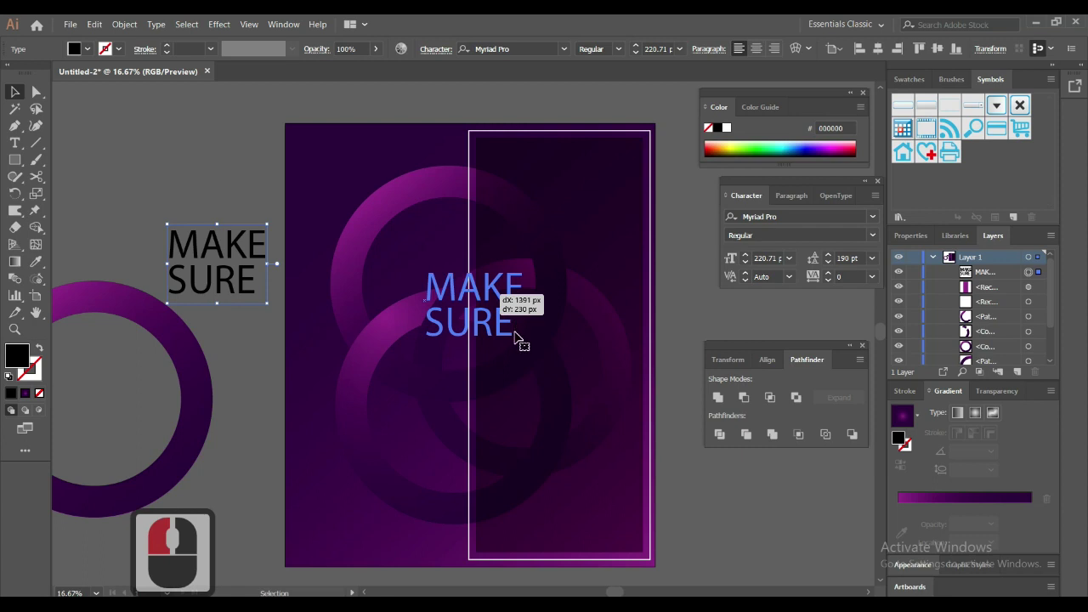
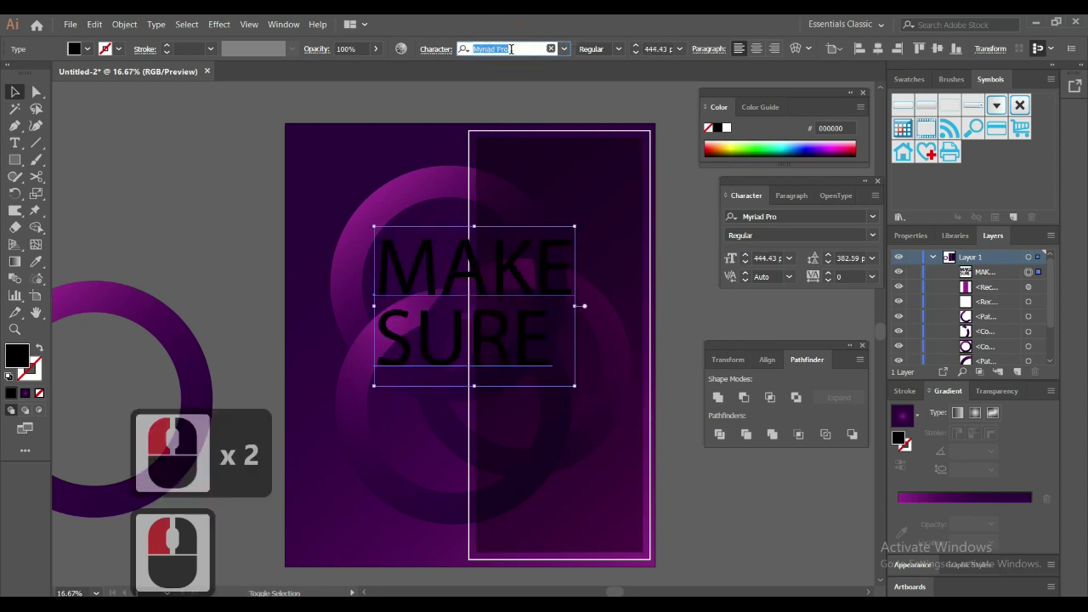
Step: Set the headline's font to LEMON MILK Bold from the font list
key(l)
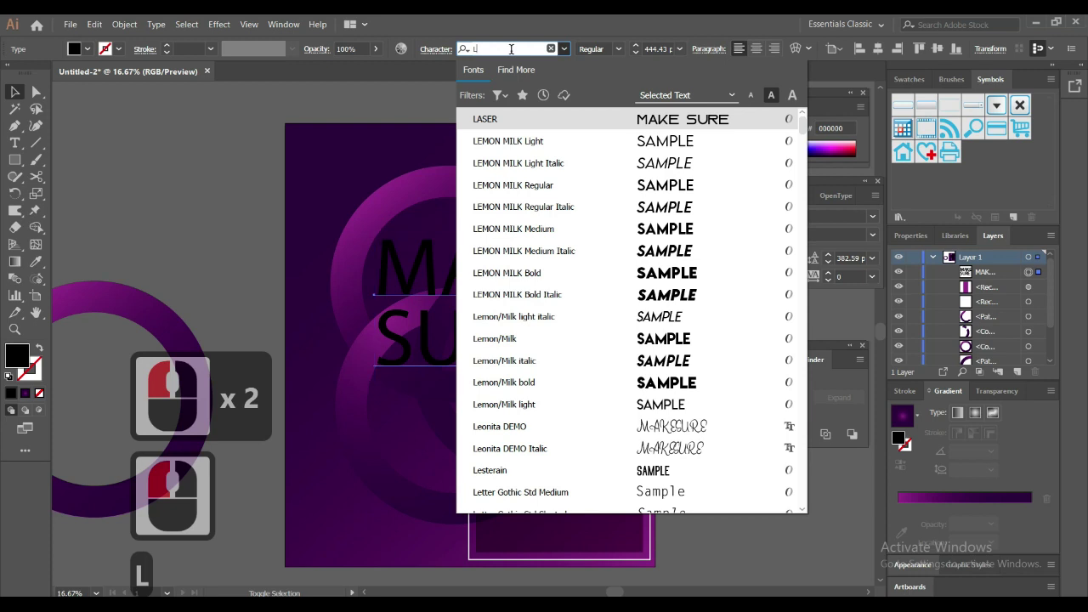
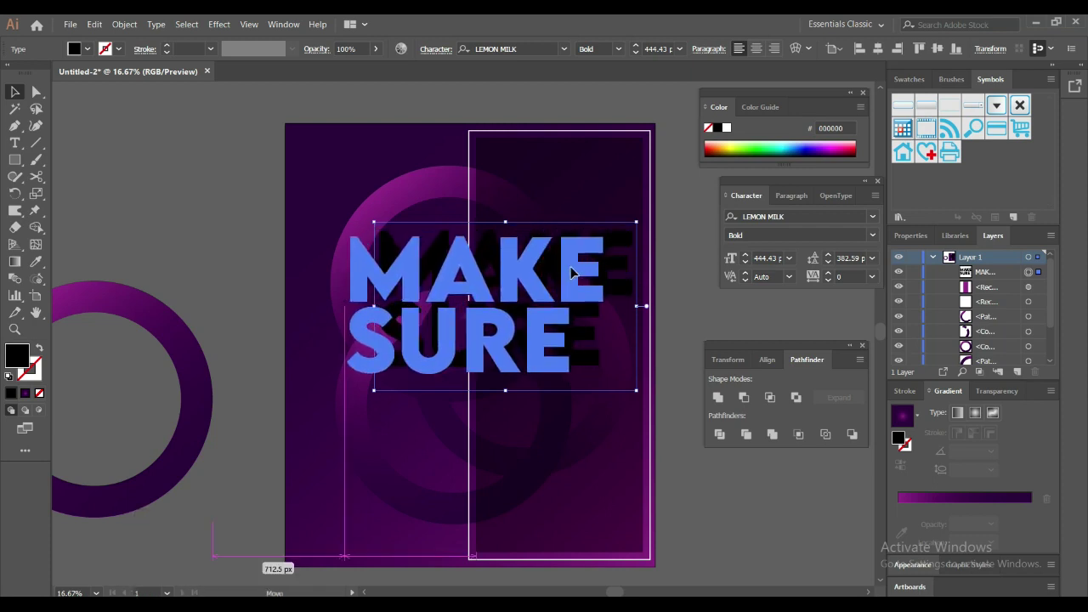
click(575, 271)
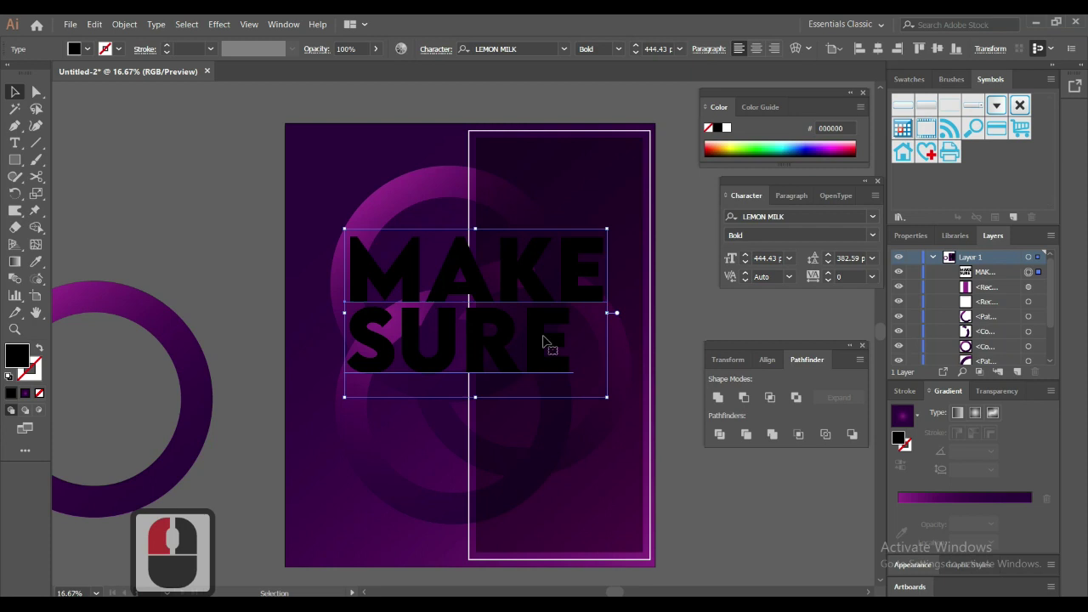
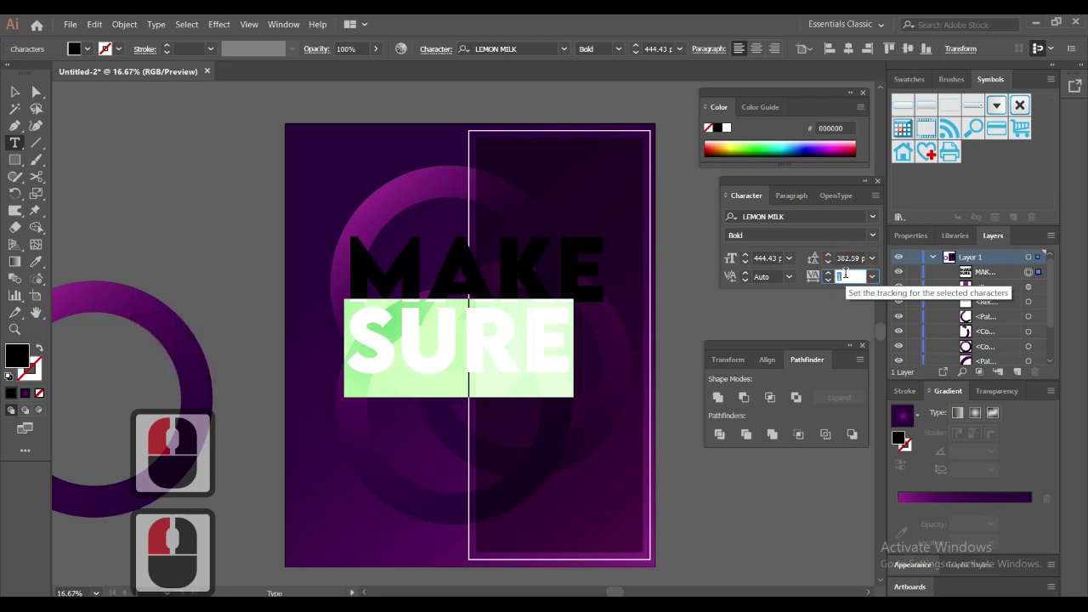
Step: Widen the headline's tracking step by step in the Character panel
key(Up)
key(Up)
key(Up)
key(shift+Up)
key(Up)
key(Up)
key(Up)
key(Up)
key(Up)
key(Up)
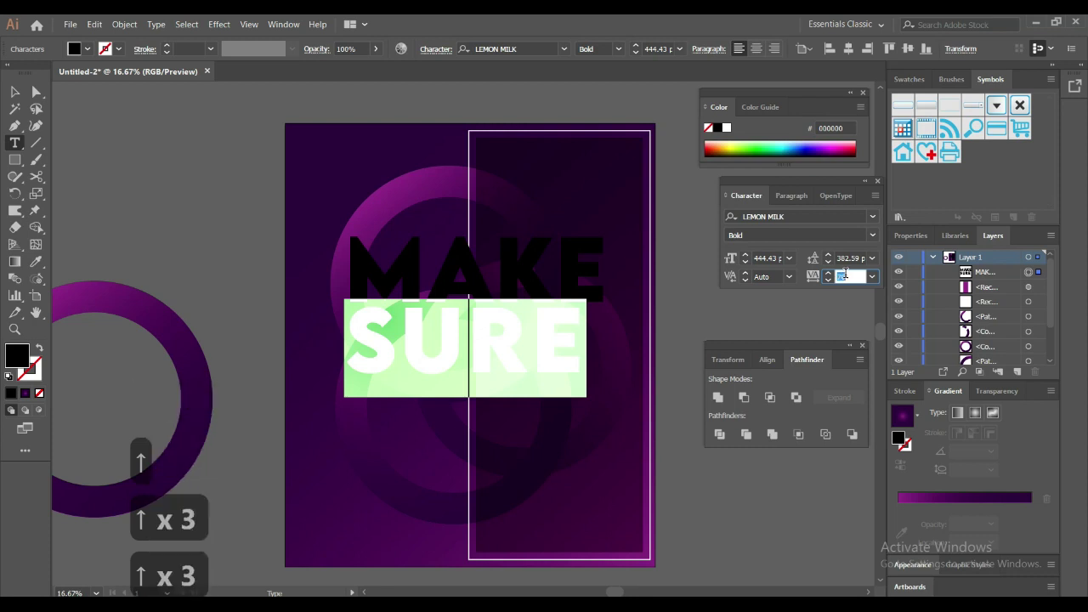
key(Up)
key(Up)
key(Up)
key(Up)
key(shift+Up)
key(Up)
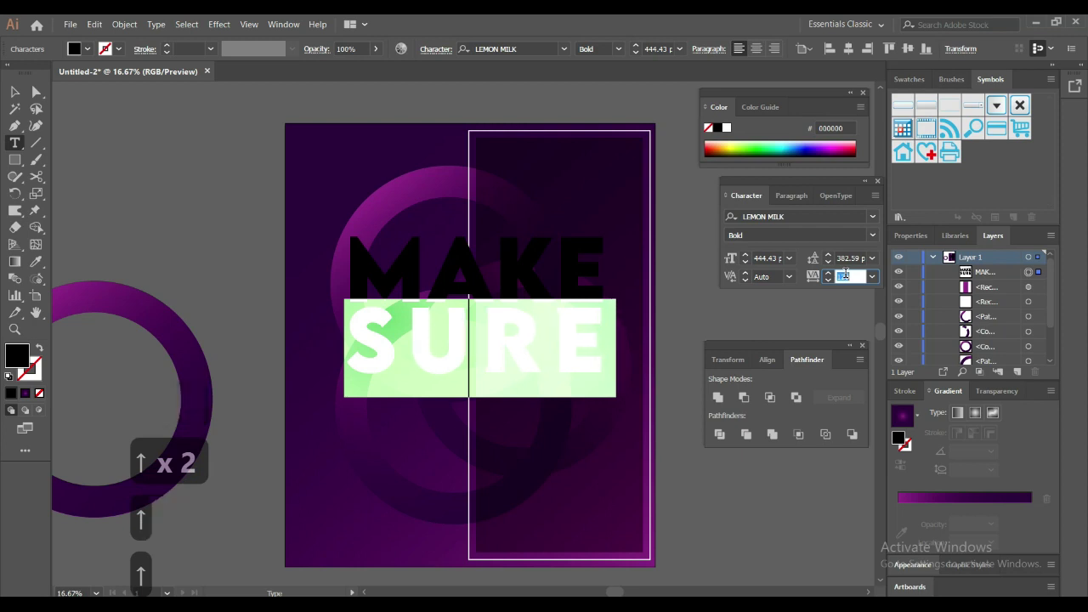
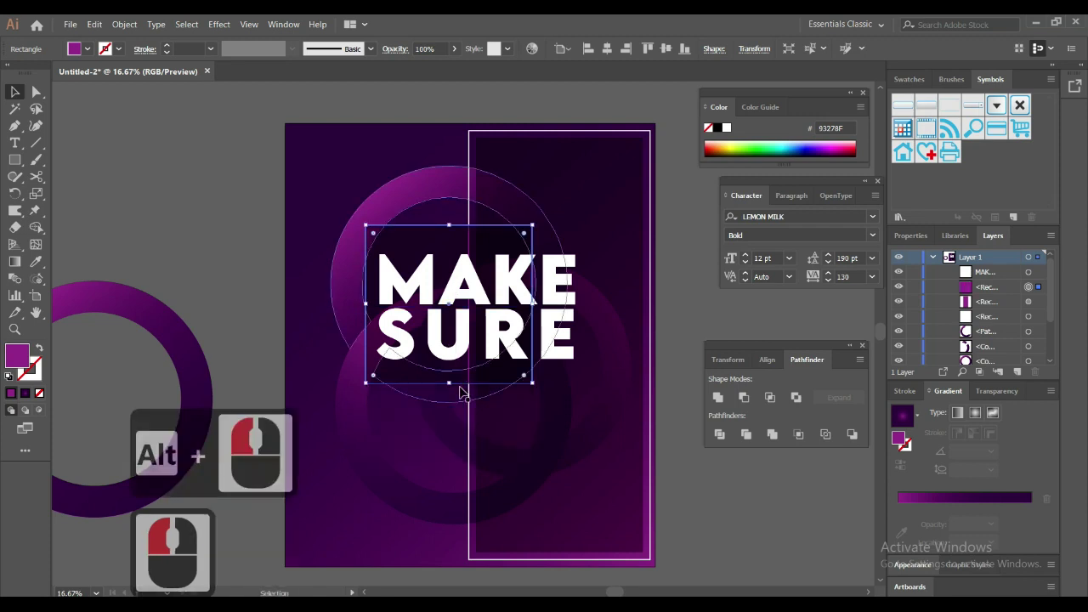
Step: Select the white outline frame around the poster and delete it
click(160, 226)
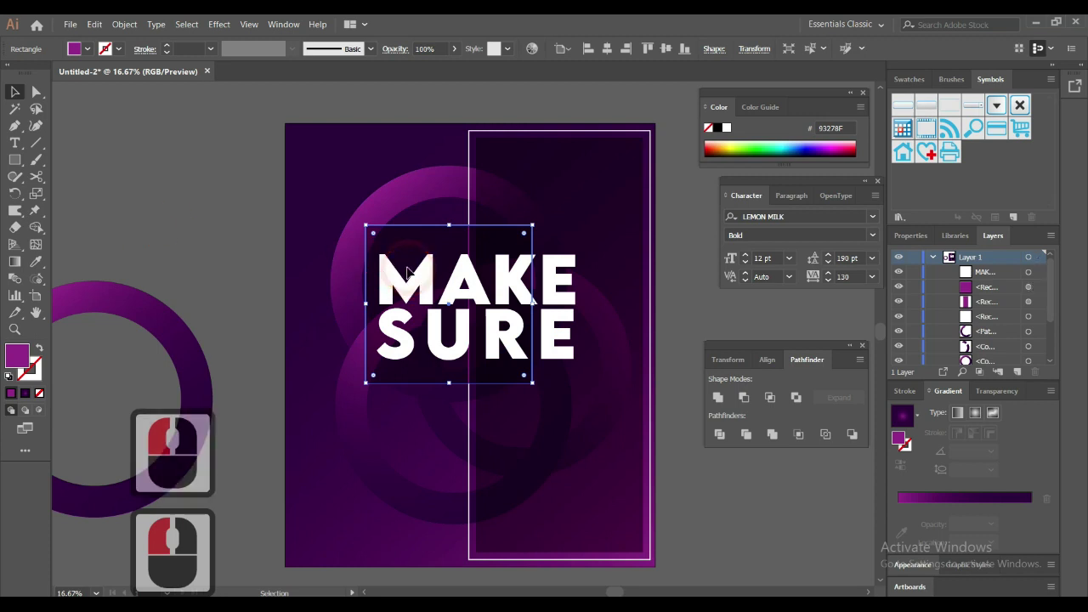
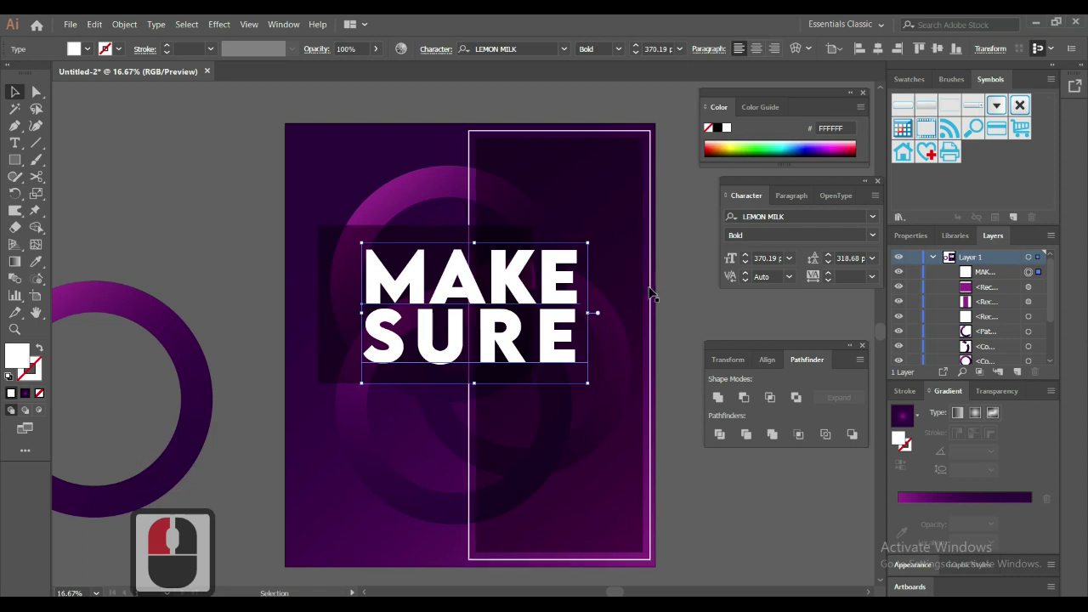
click(655, 293)
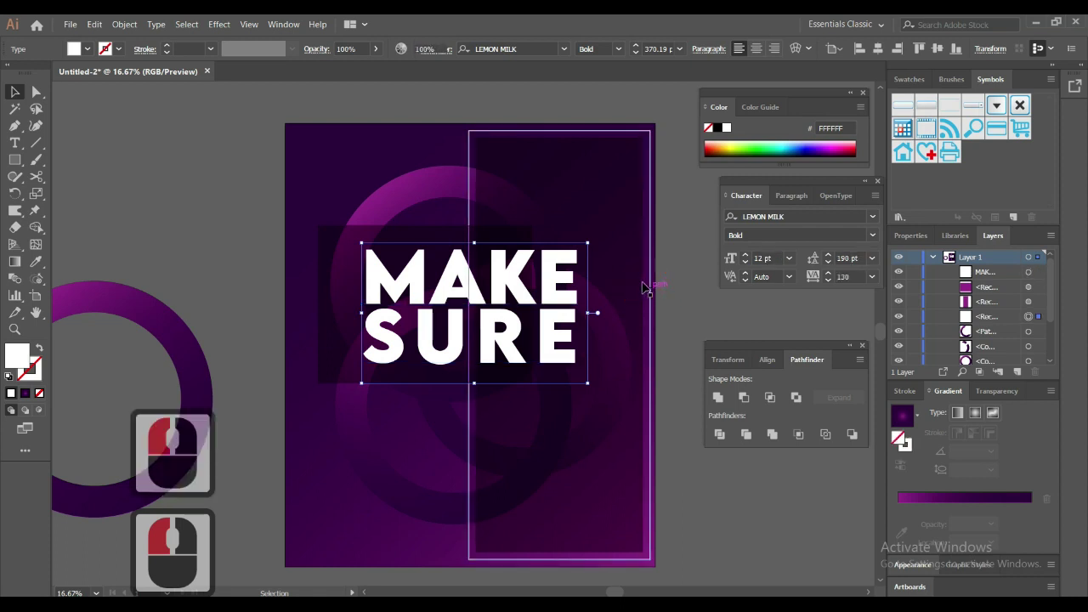
click(648, 287)
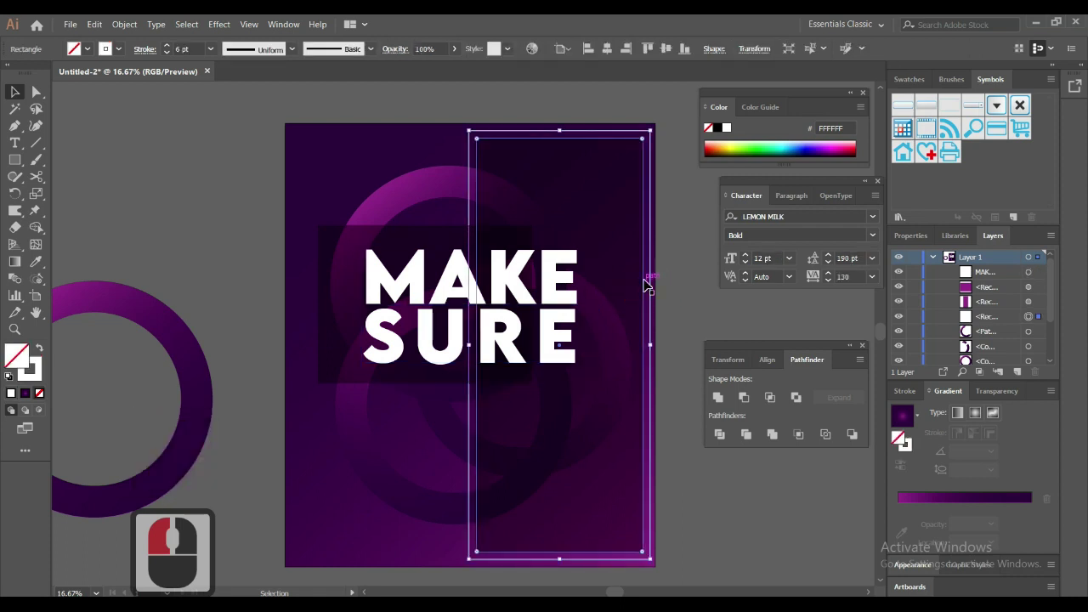
key(Delete)
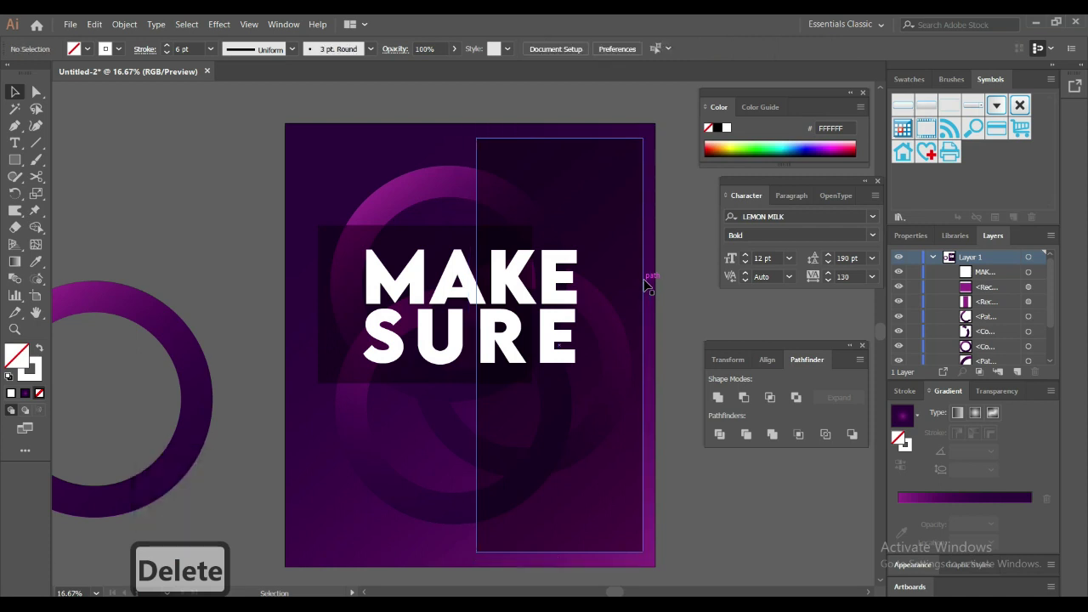
click(681, 286)
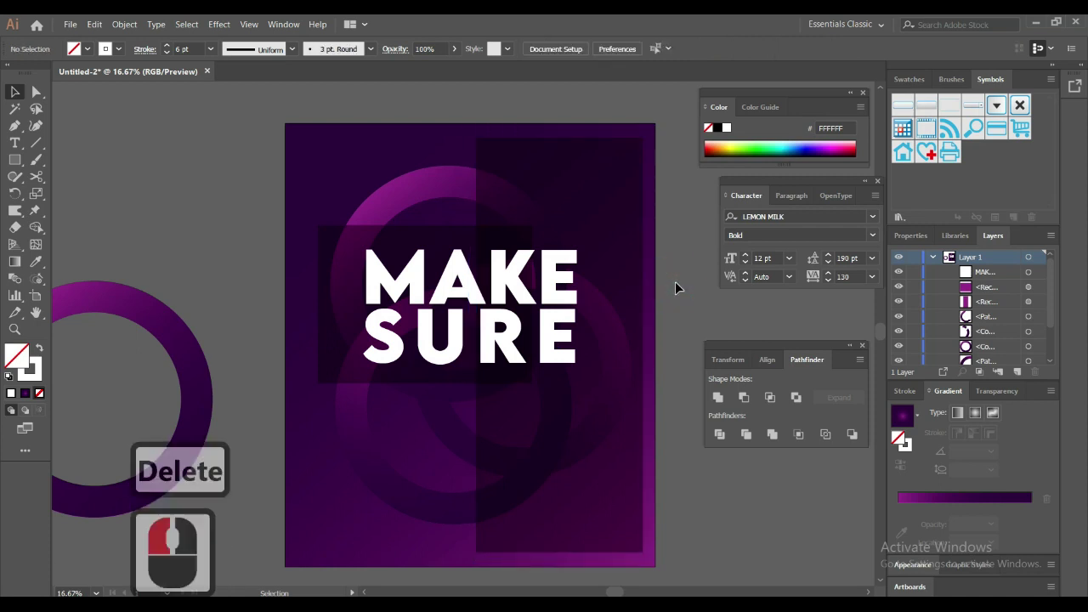
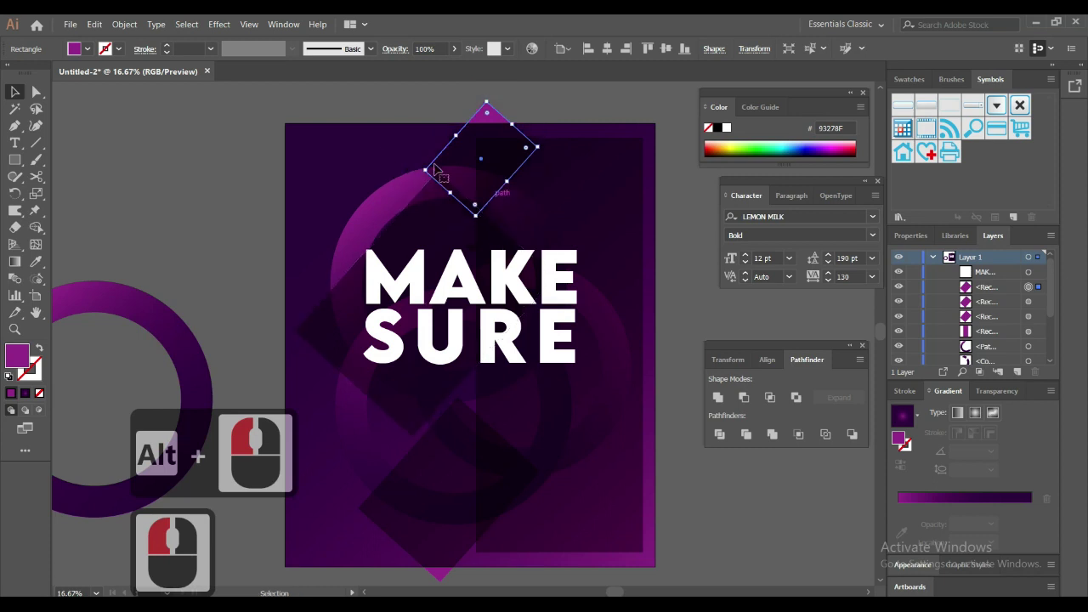
Step: Select a stray element near the top and delete it before duplicating the headline
click(243, 145)
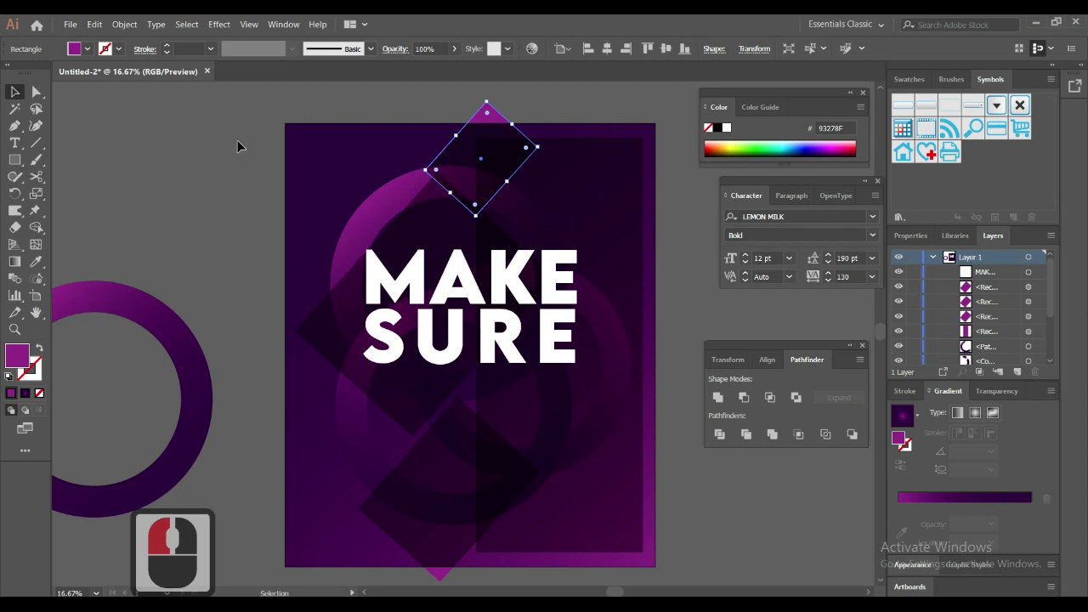
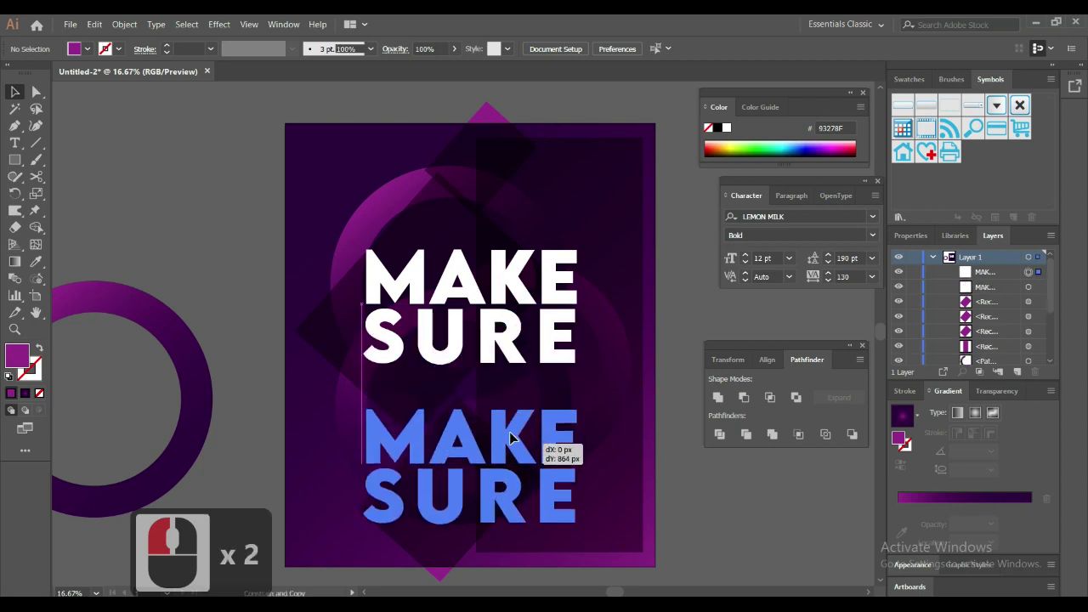
key(Delete)
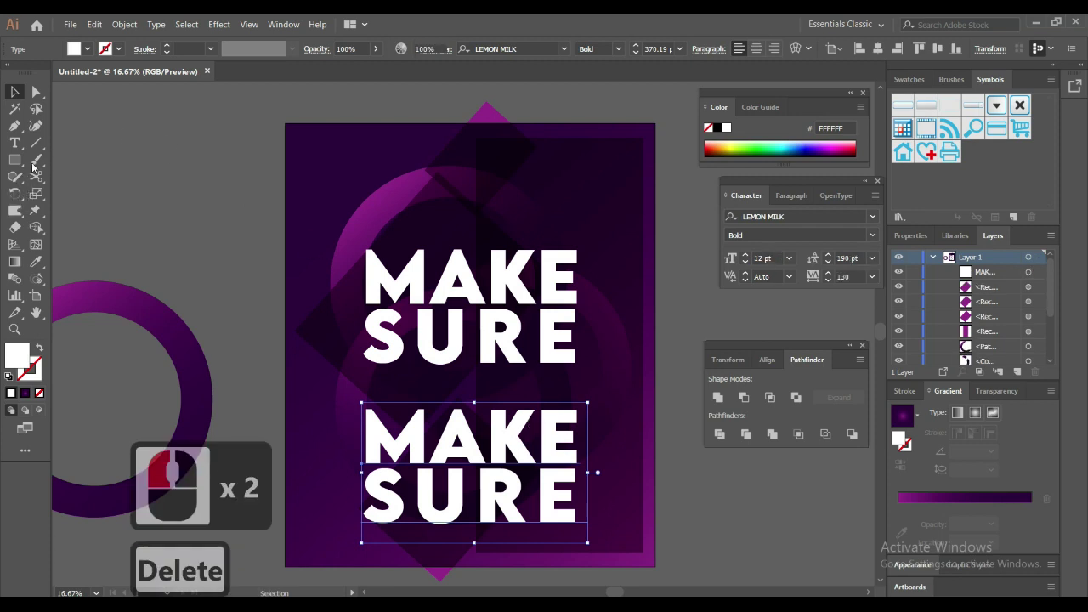
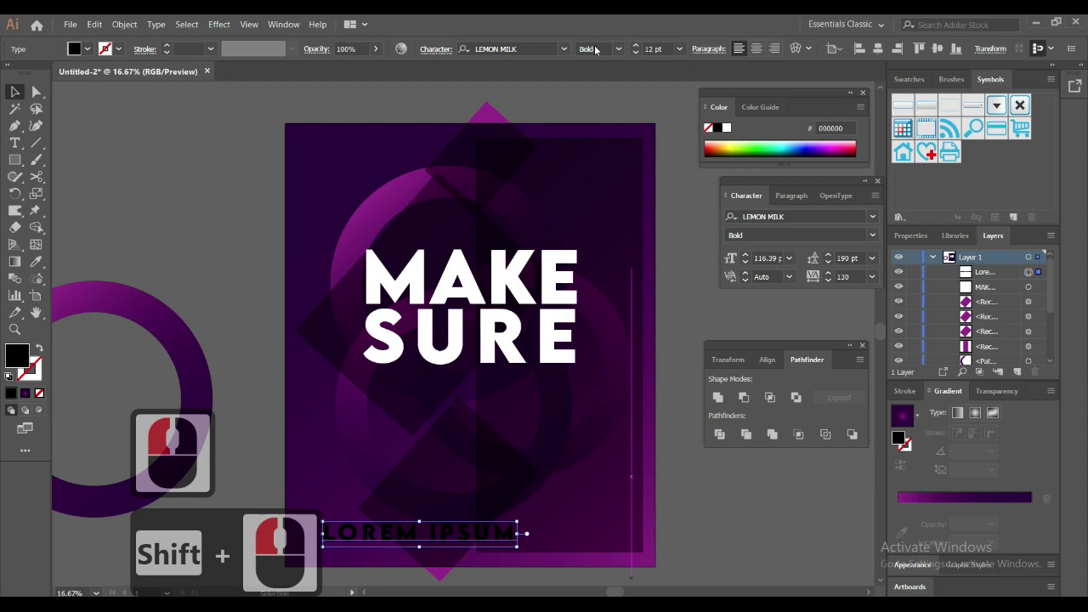
Step: Switch the bottom LOREM IPSUM copy to the Light weight of LEMON MILK
click(630, 50)
click(626, 50)
click(615, 66)
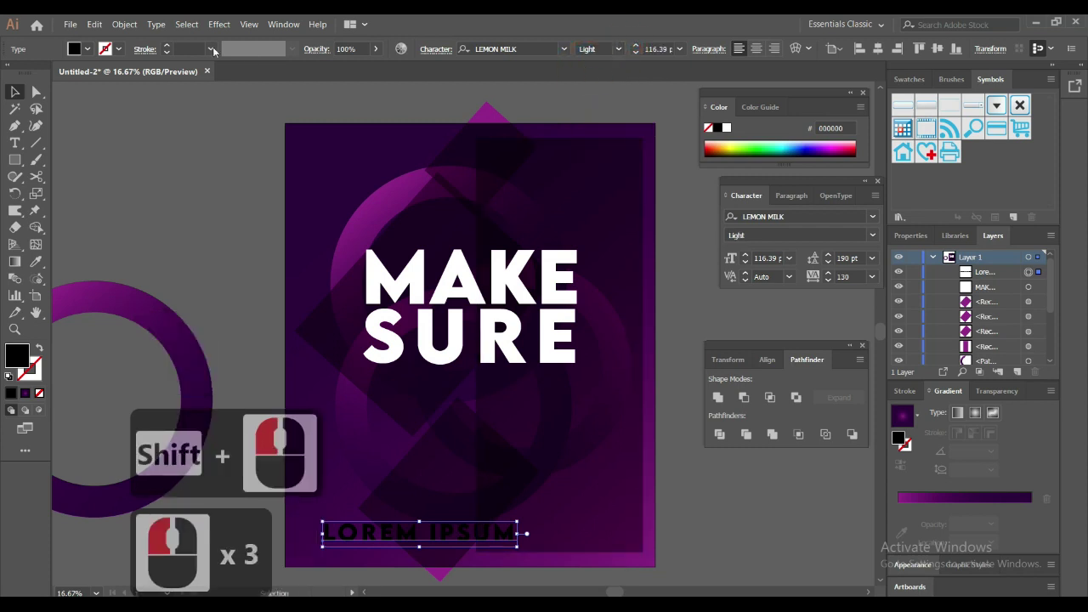
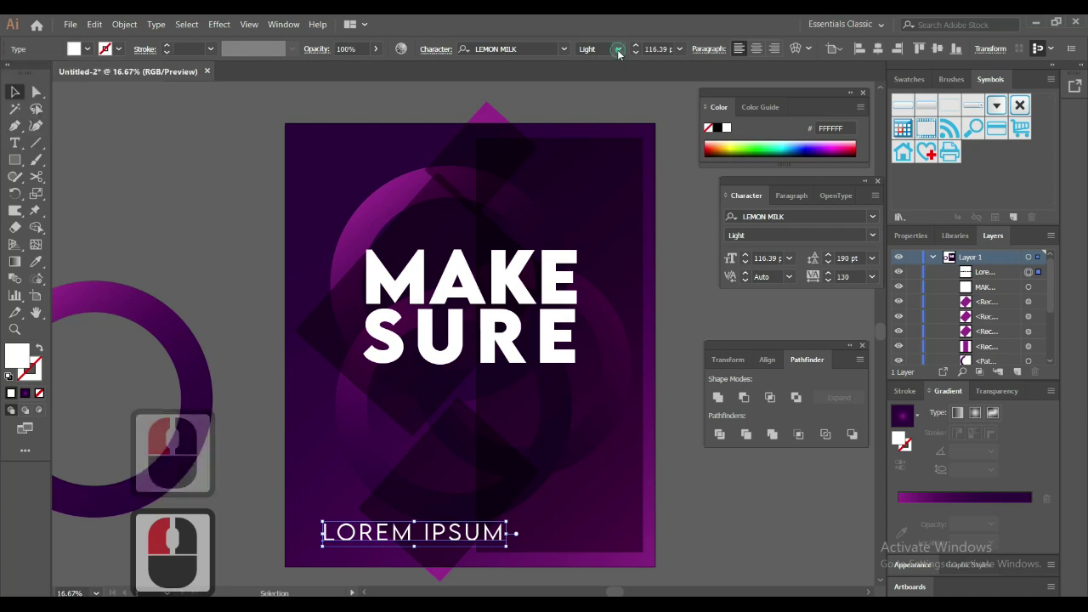
click(622, 53)
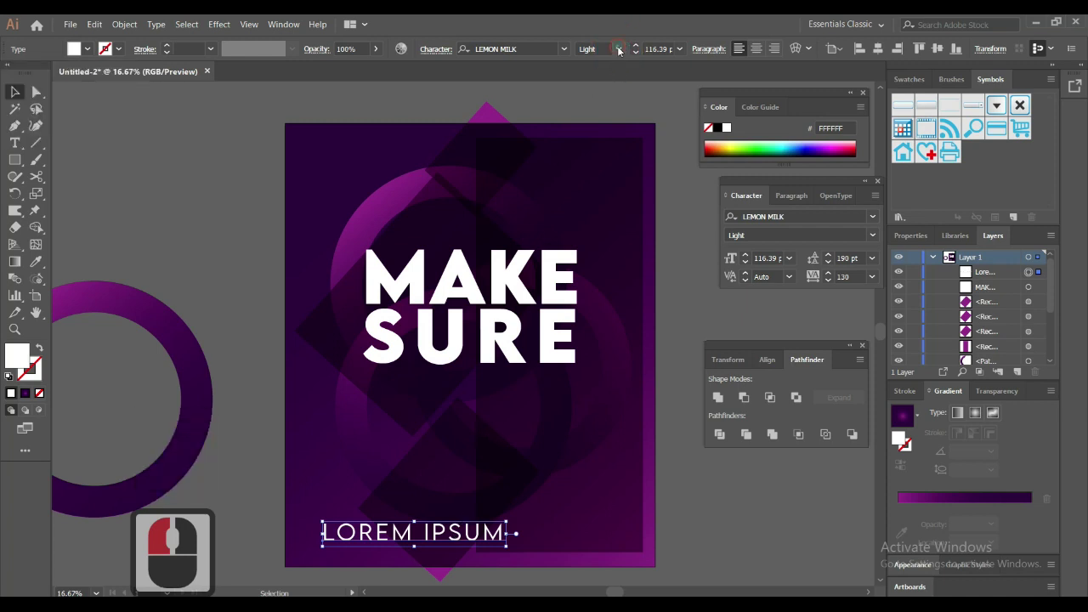
click(622, 49)
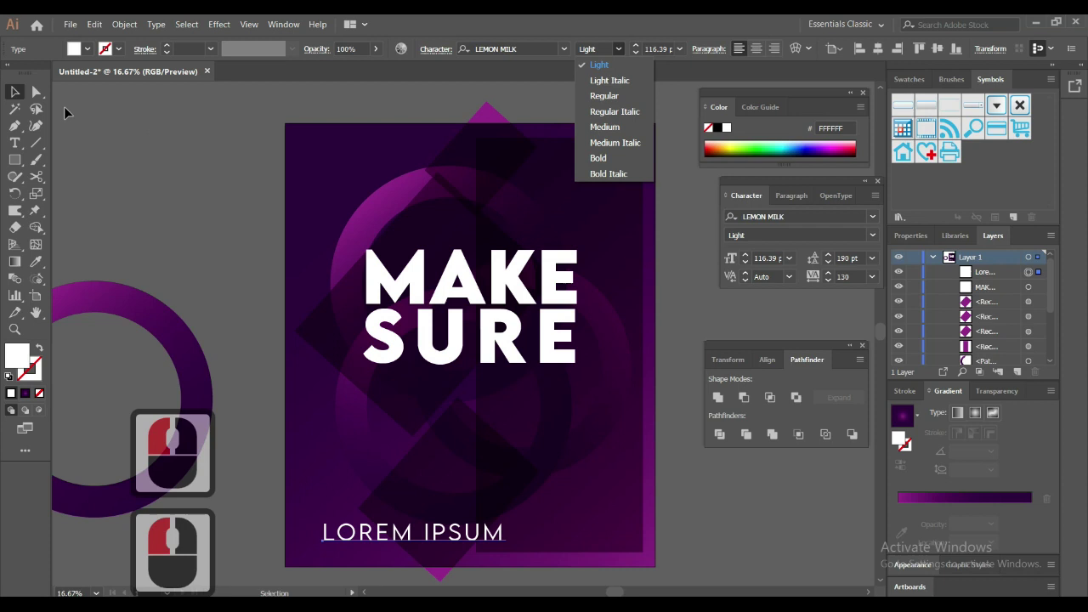
click(172, 205)
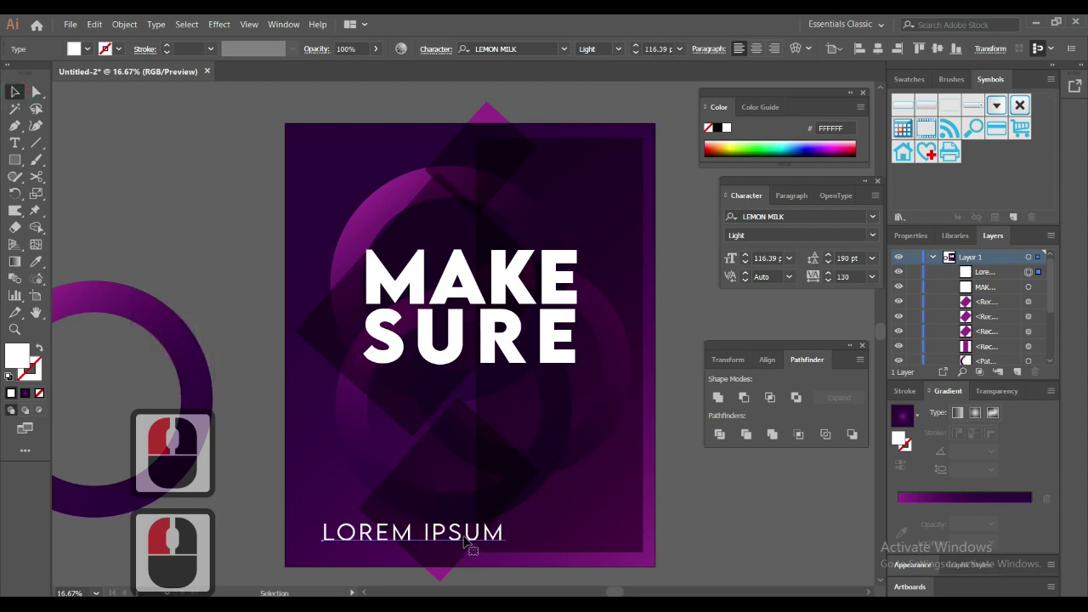
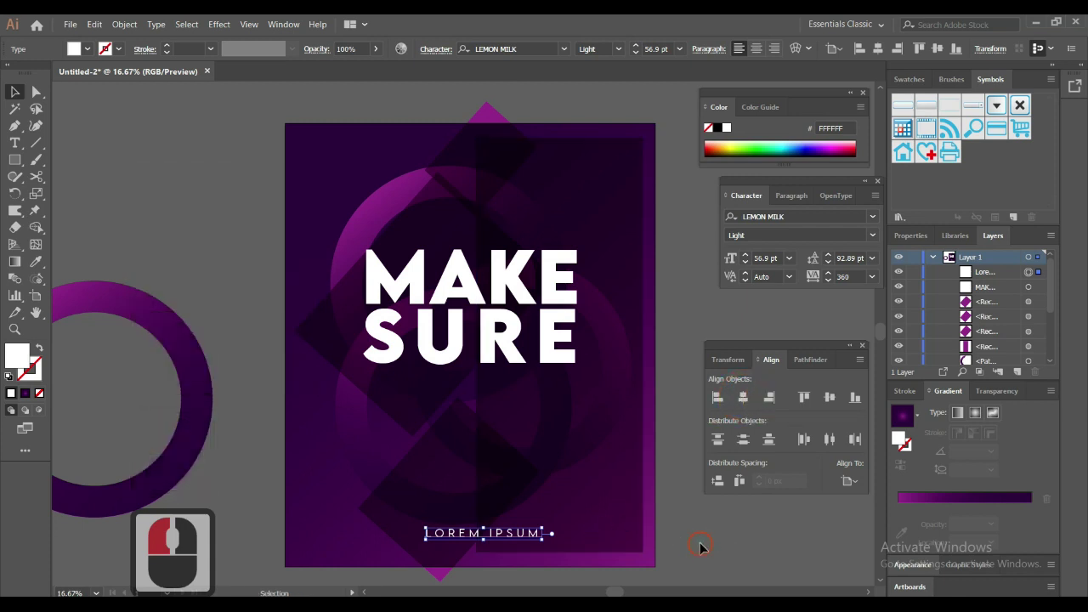
Step: Move the headline lower, then center the headline and the subtitle horizontally via Align
click(560, 536)
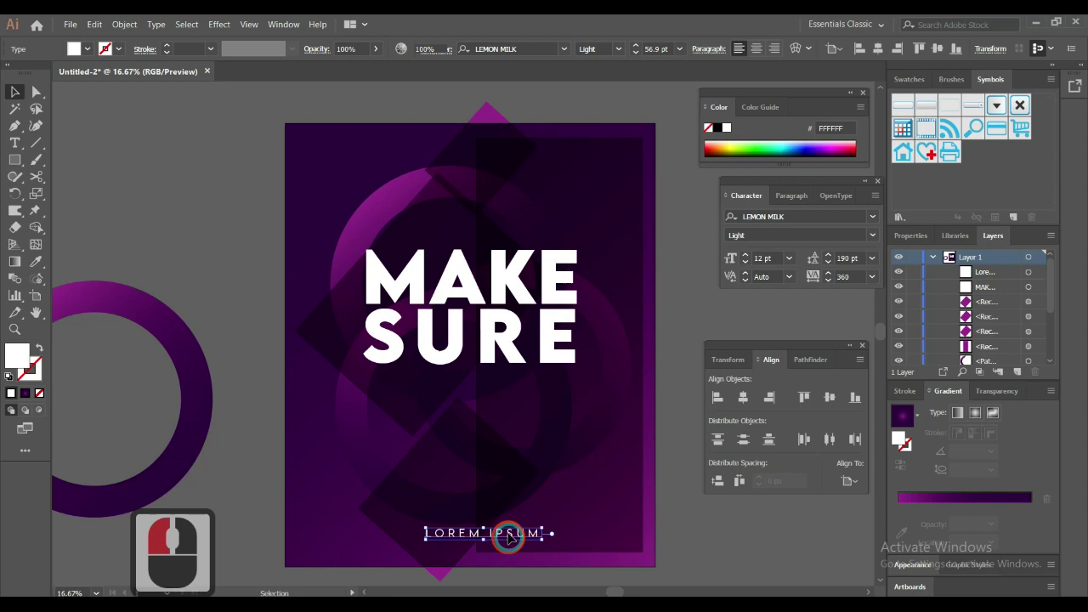
click(512, 537)
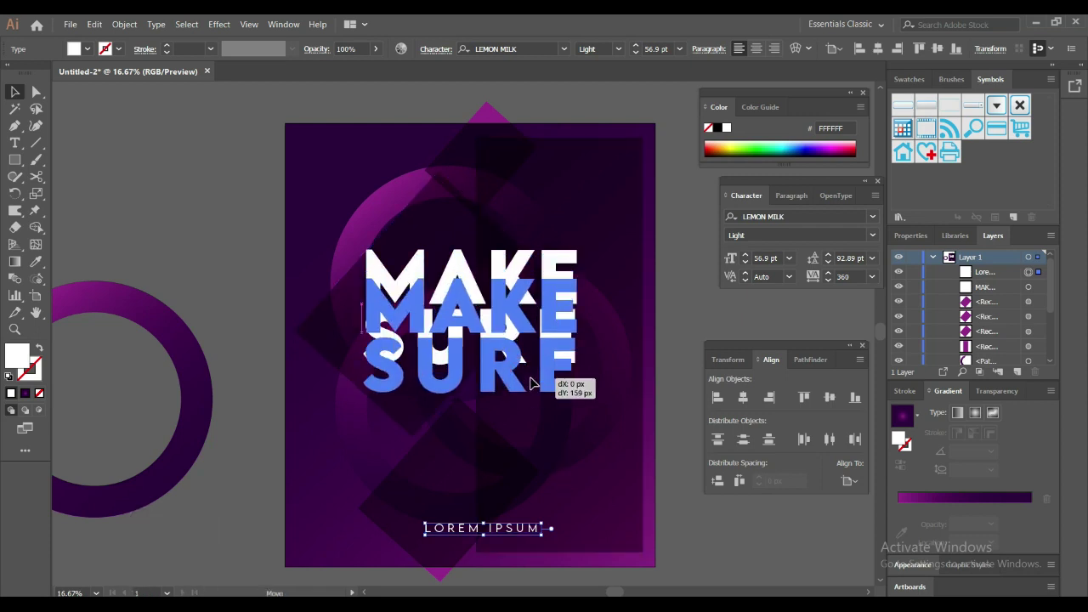
click(708, 394)
click(752, 403)
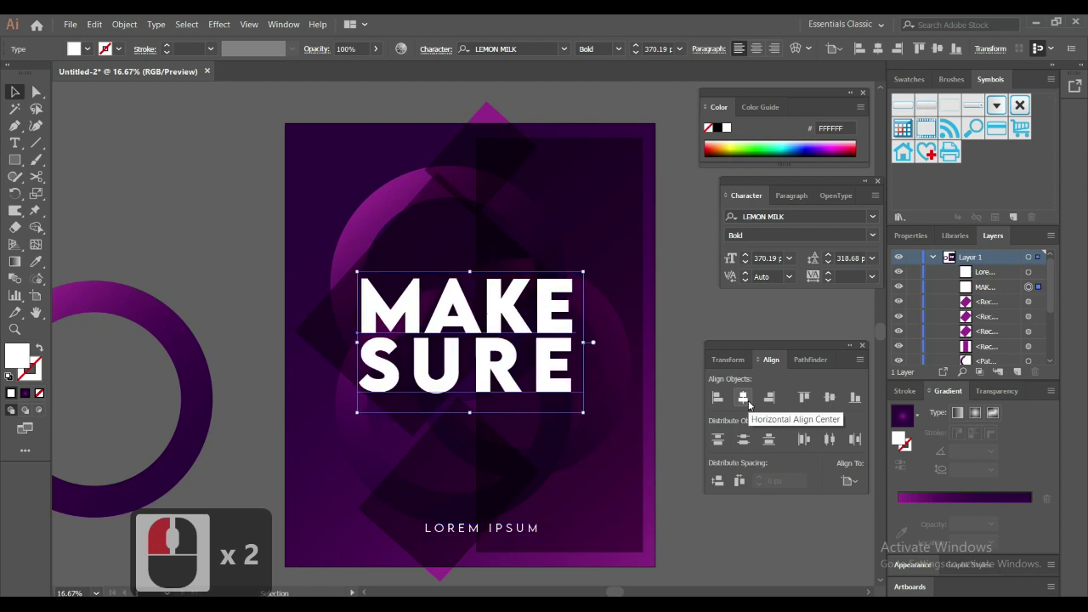
click(662, 463)
click(753, 399)
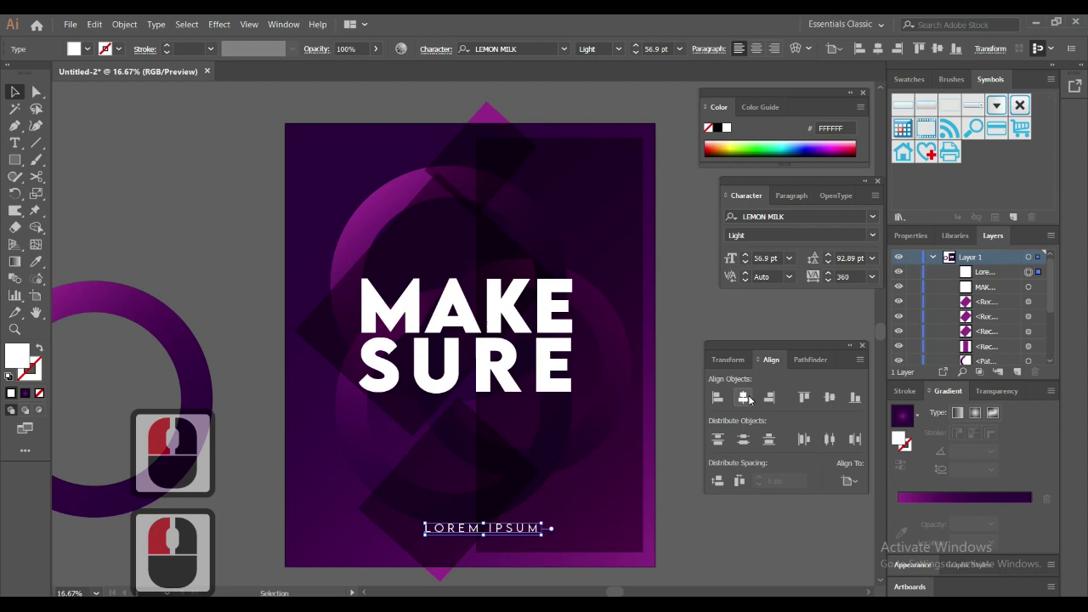
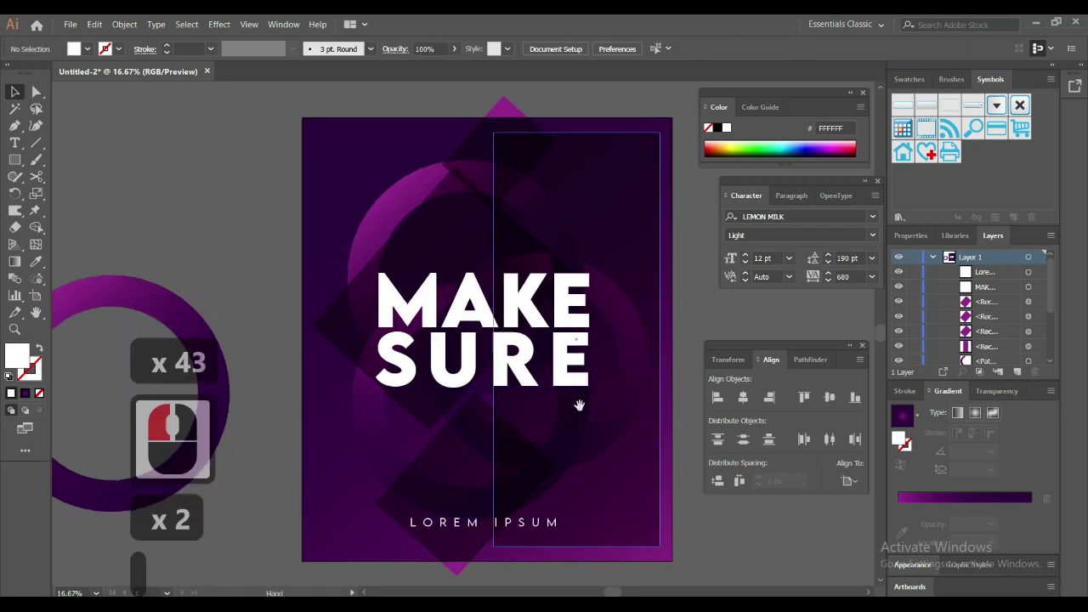
Step: Select the ring and diamond shapes and group them with Ctrl+G
click(577, 413)
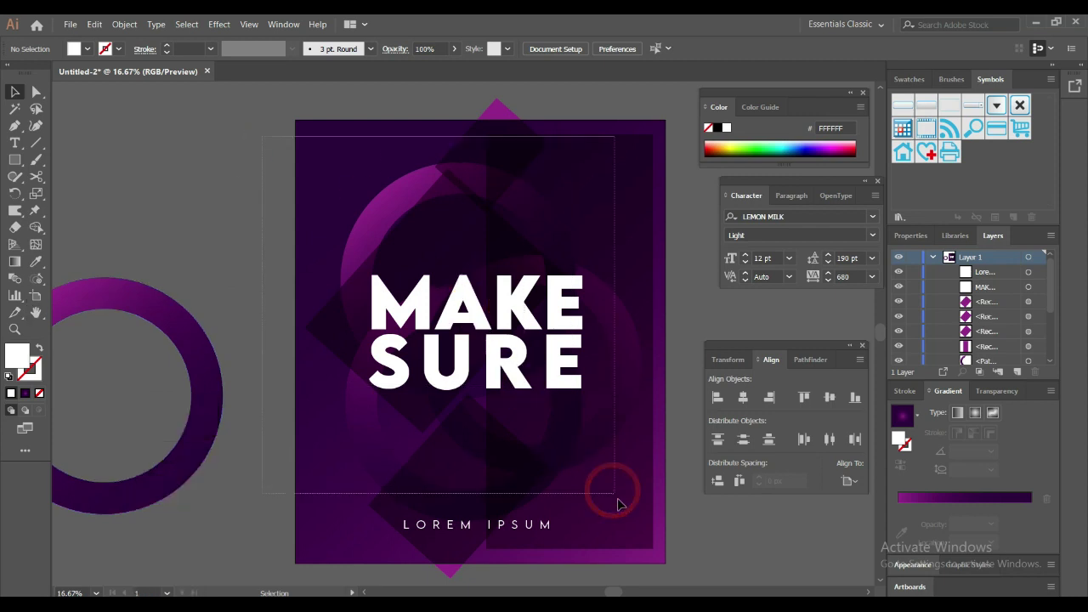
click(642, 533)
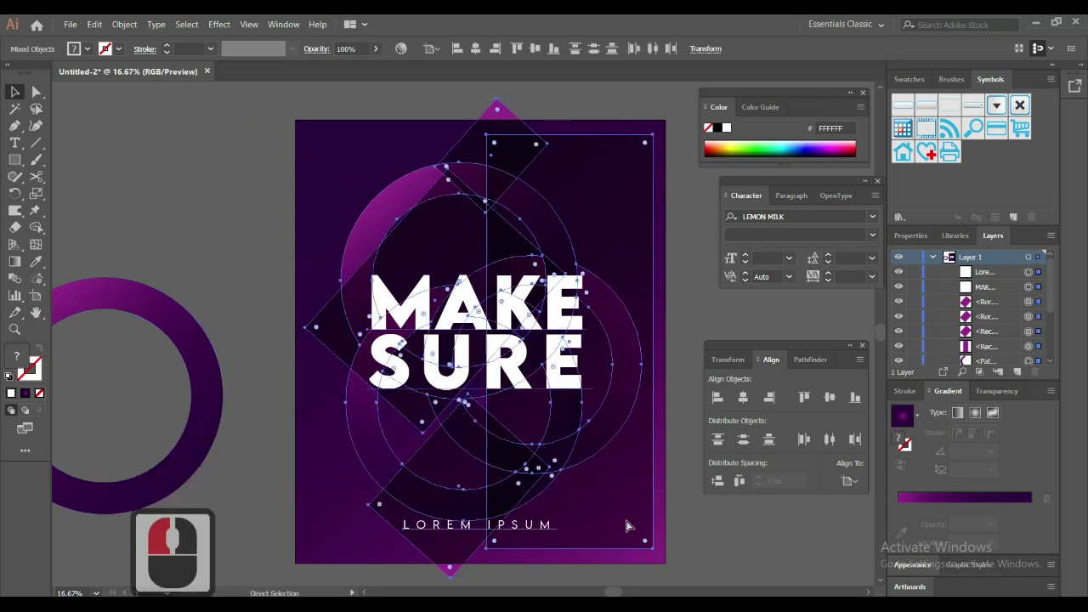
key(ctrl+g)
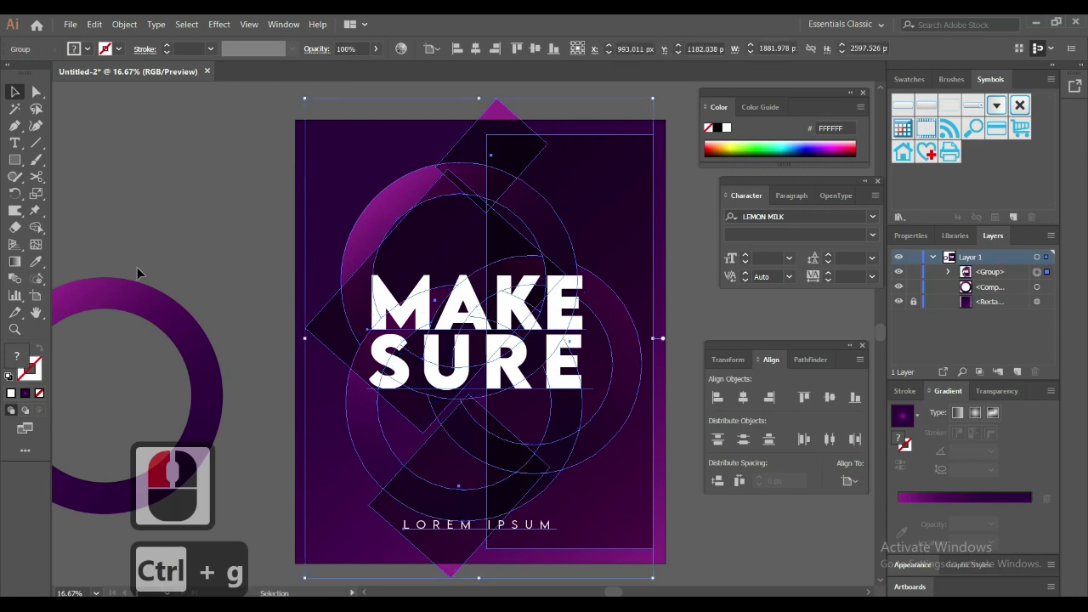
Step: Remove the large ring and restore it so it sits in front of the group
click(141, 299)
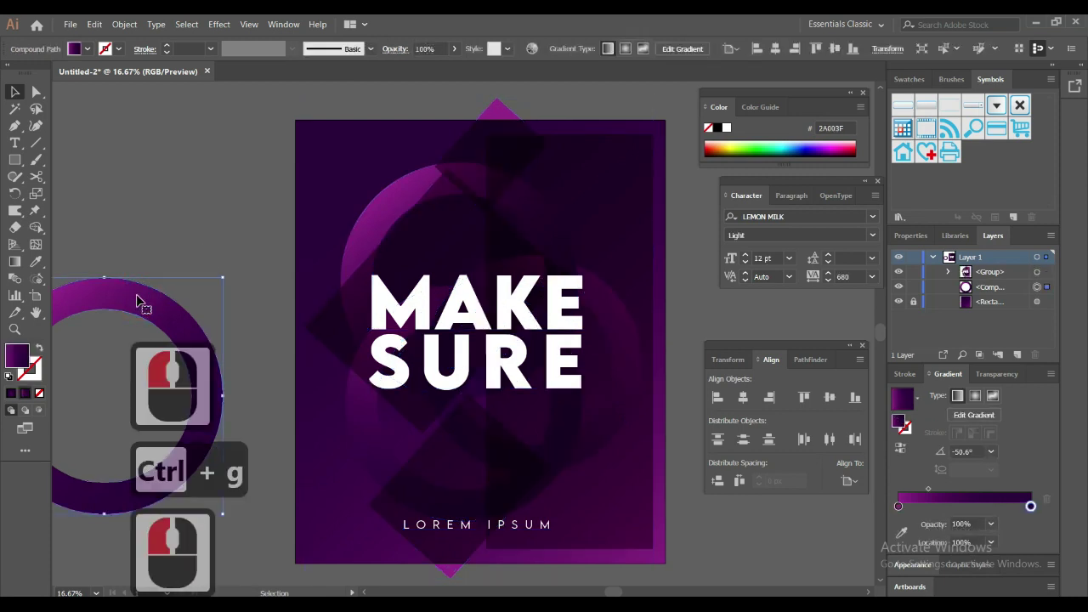
key(Delete)
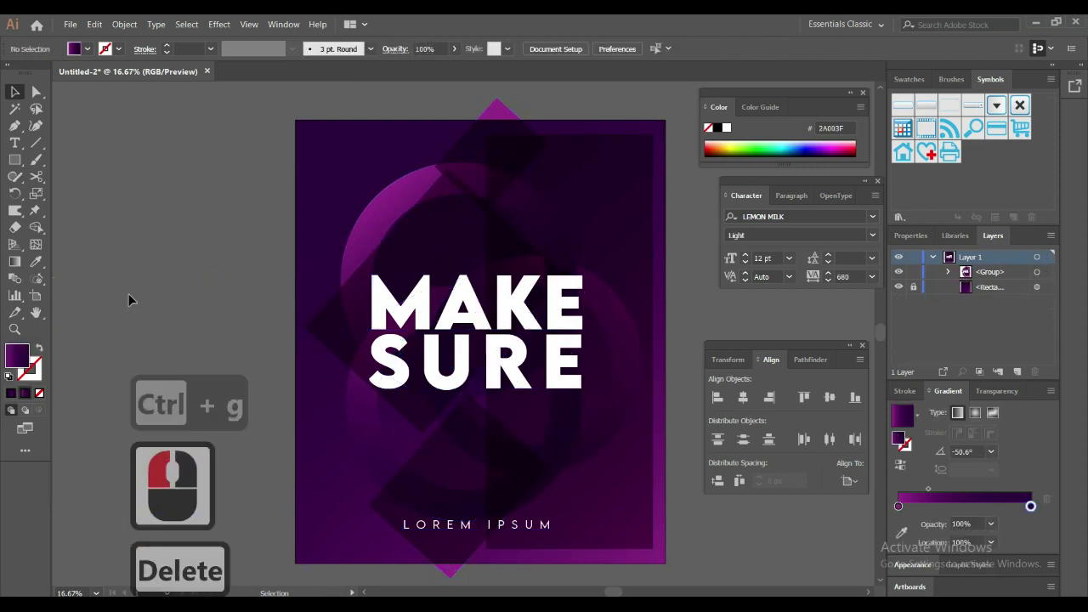
key(ctrl+z)
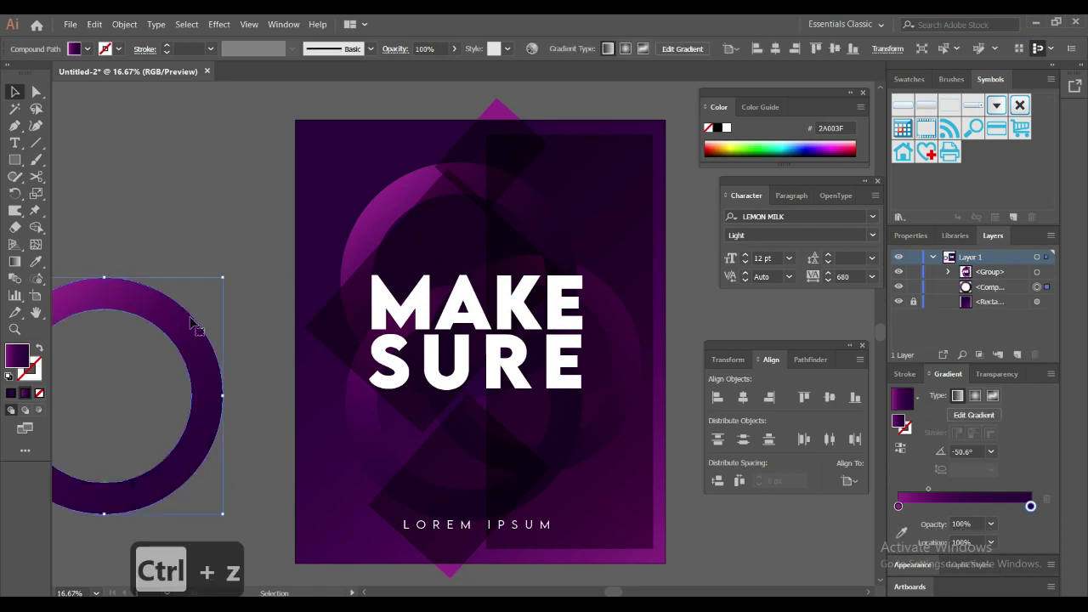
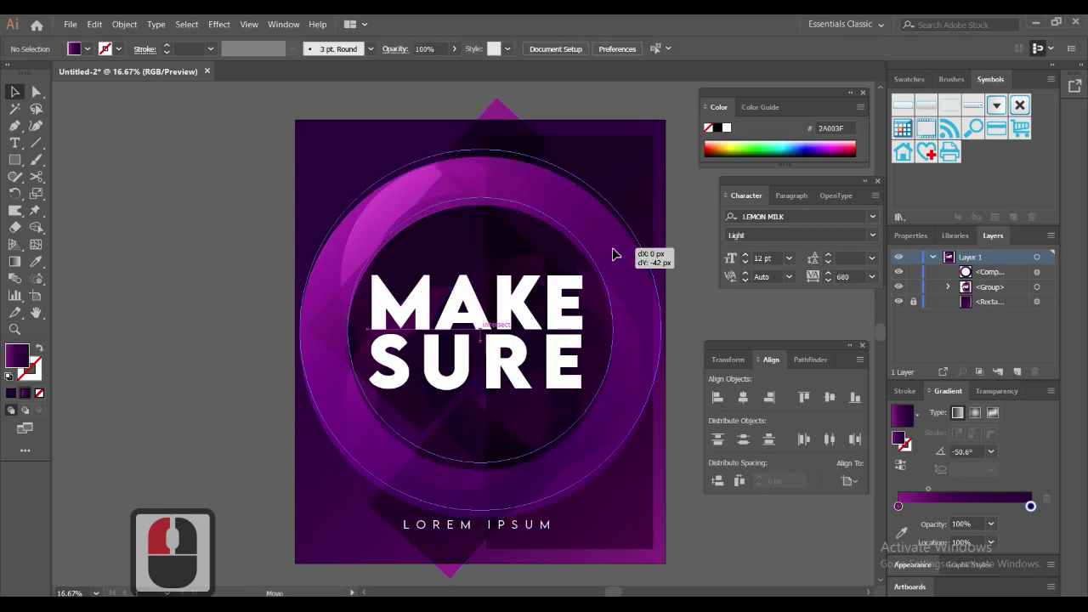
Step: Group the large ring with the shape group, then deselect to view the clipped artwork
click(619, 248)
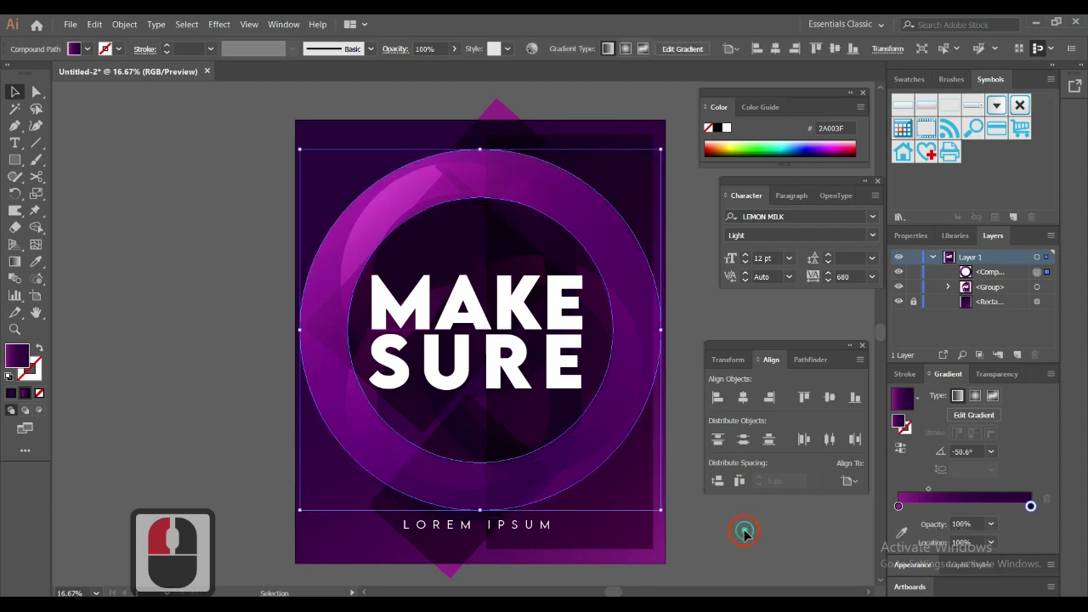
click(749, 524)
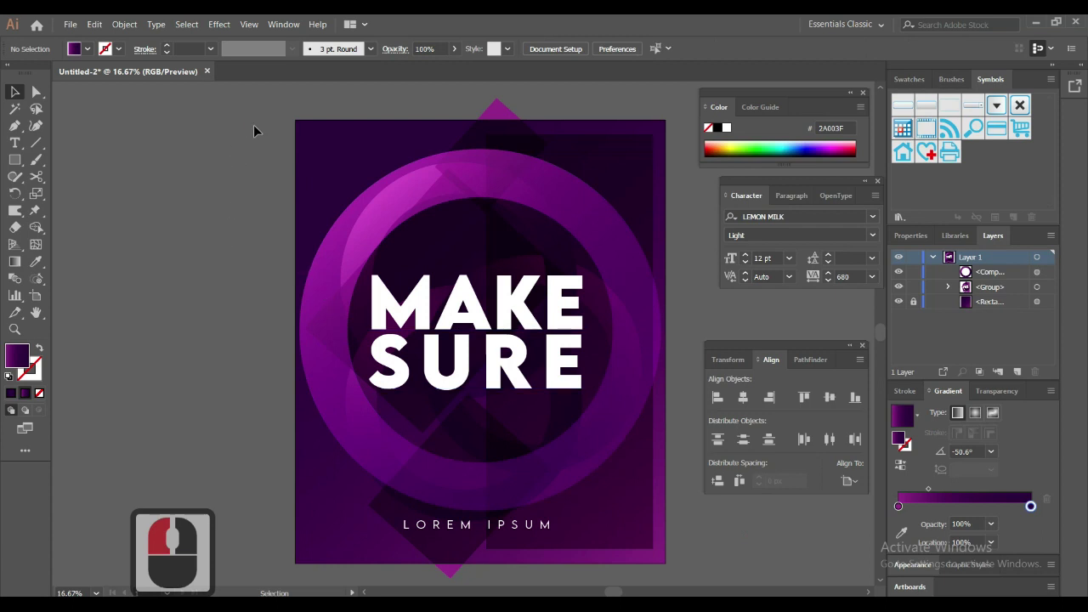
click(680, 554)
key(ctrl+g)
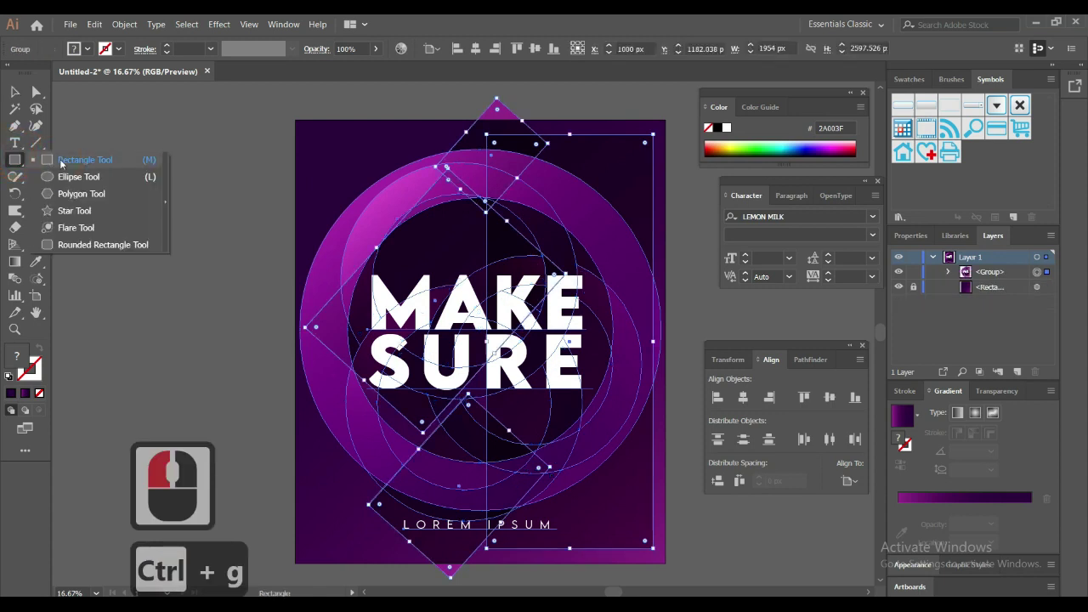
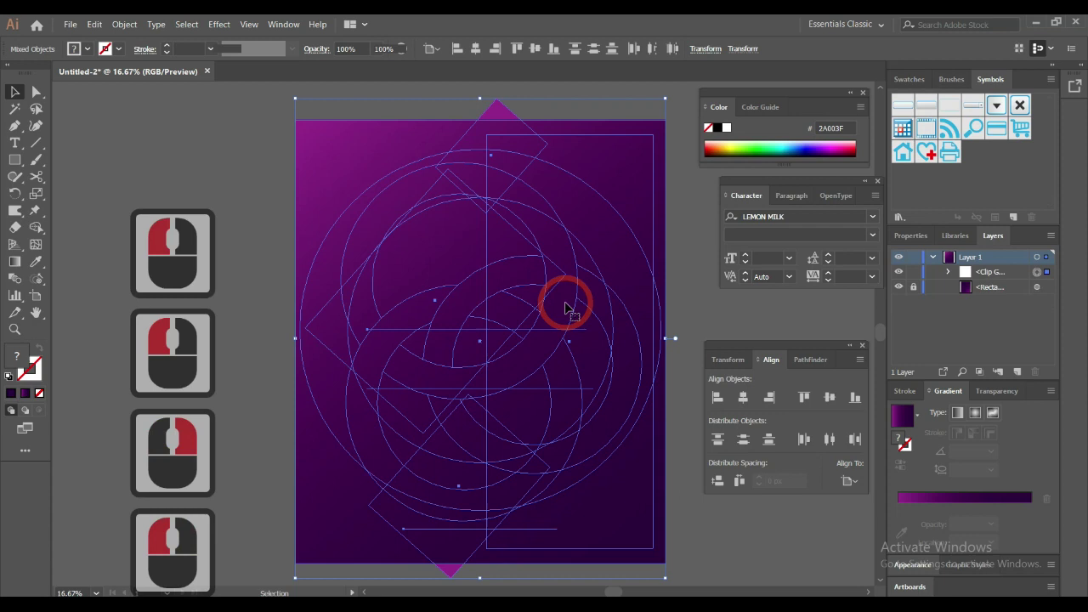
click(716, 500)
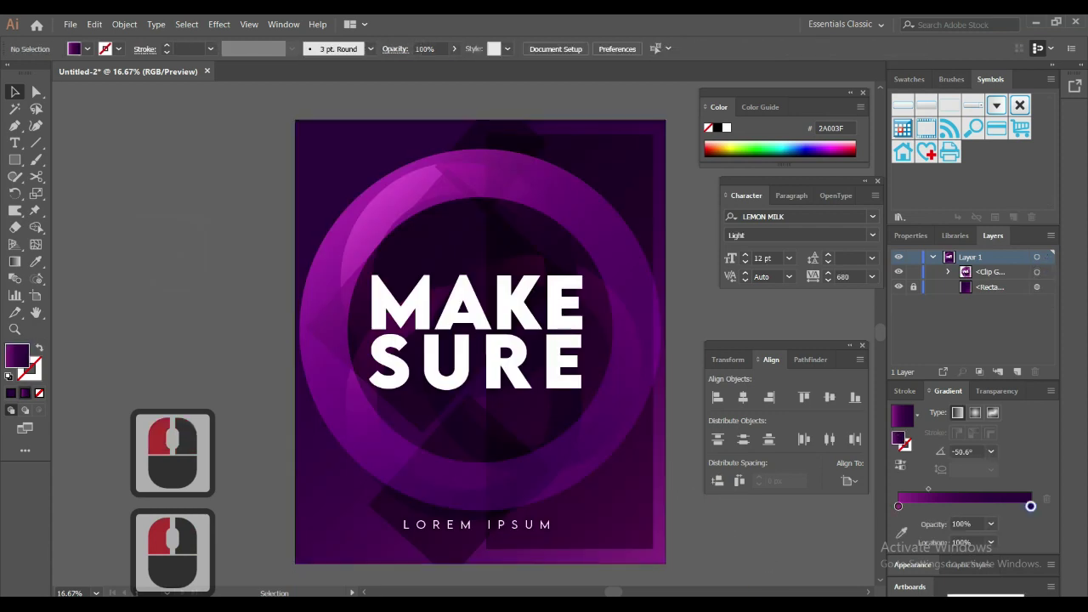